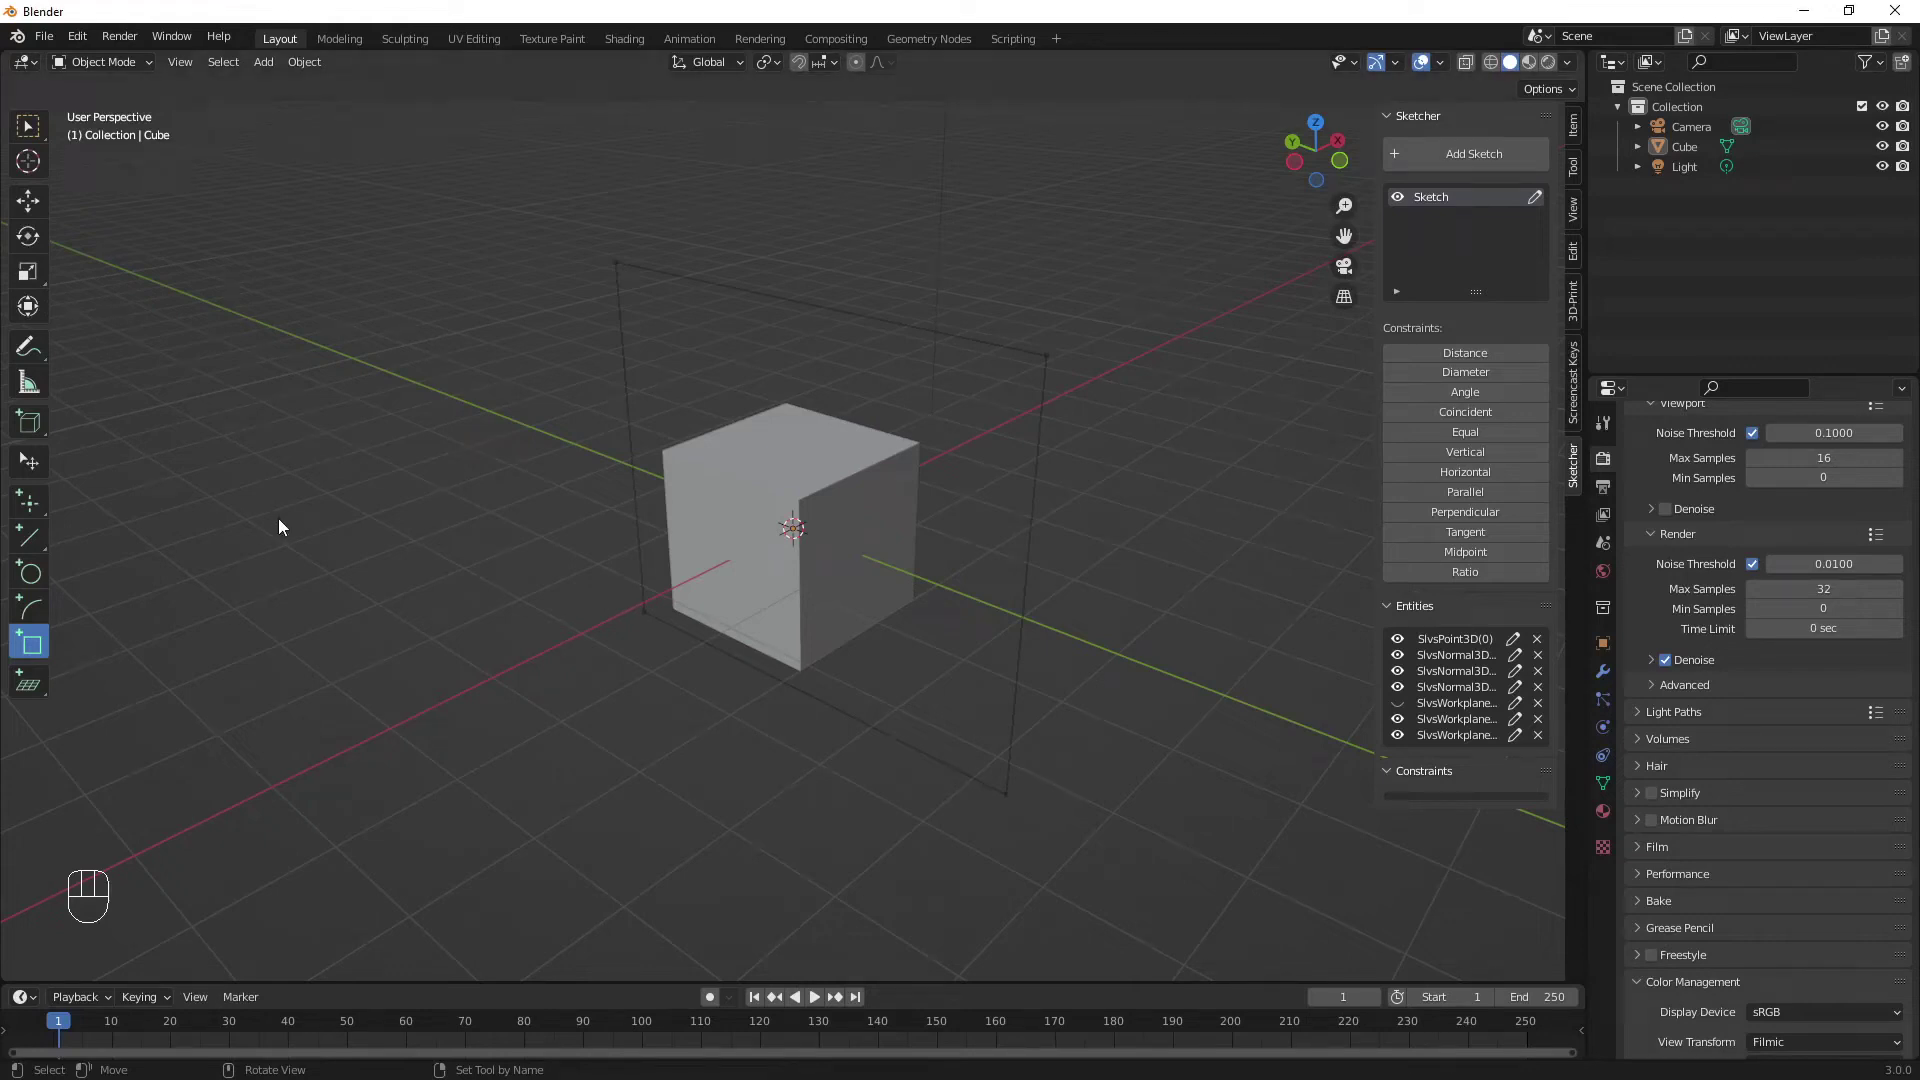
Delete the default cube, camera and light, leaving an empty scene
key("ctrl+n")
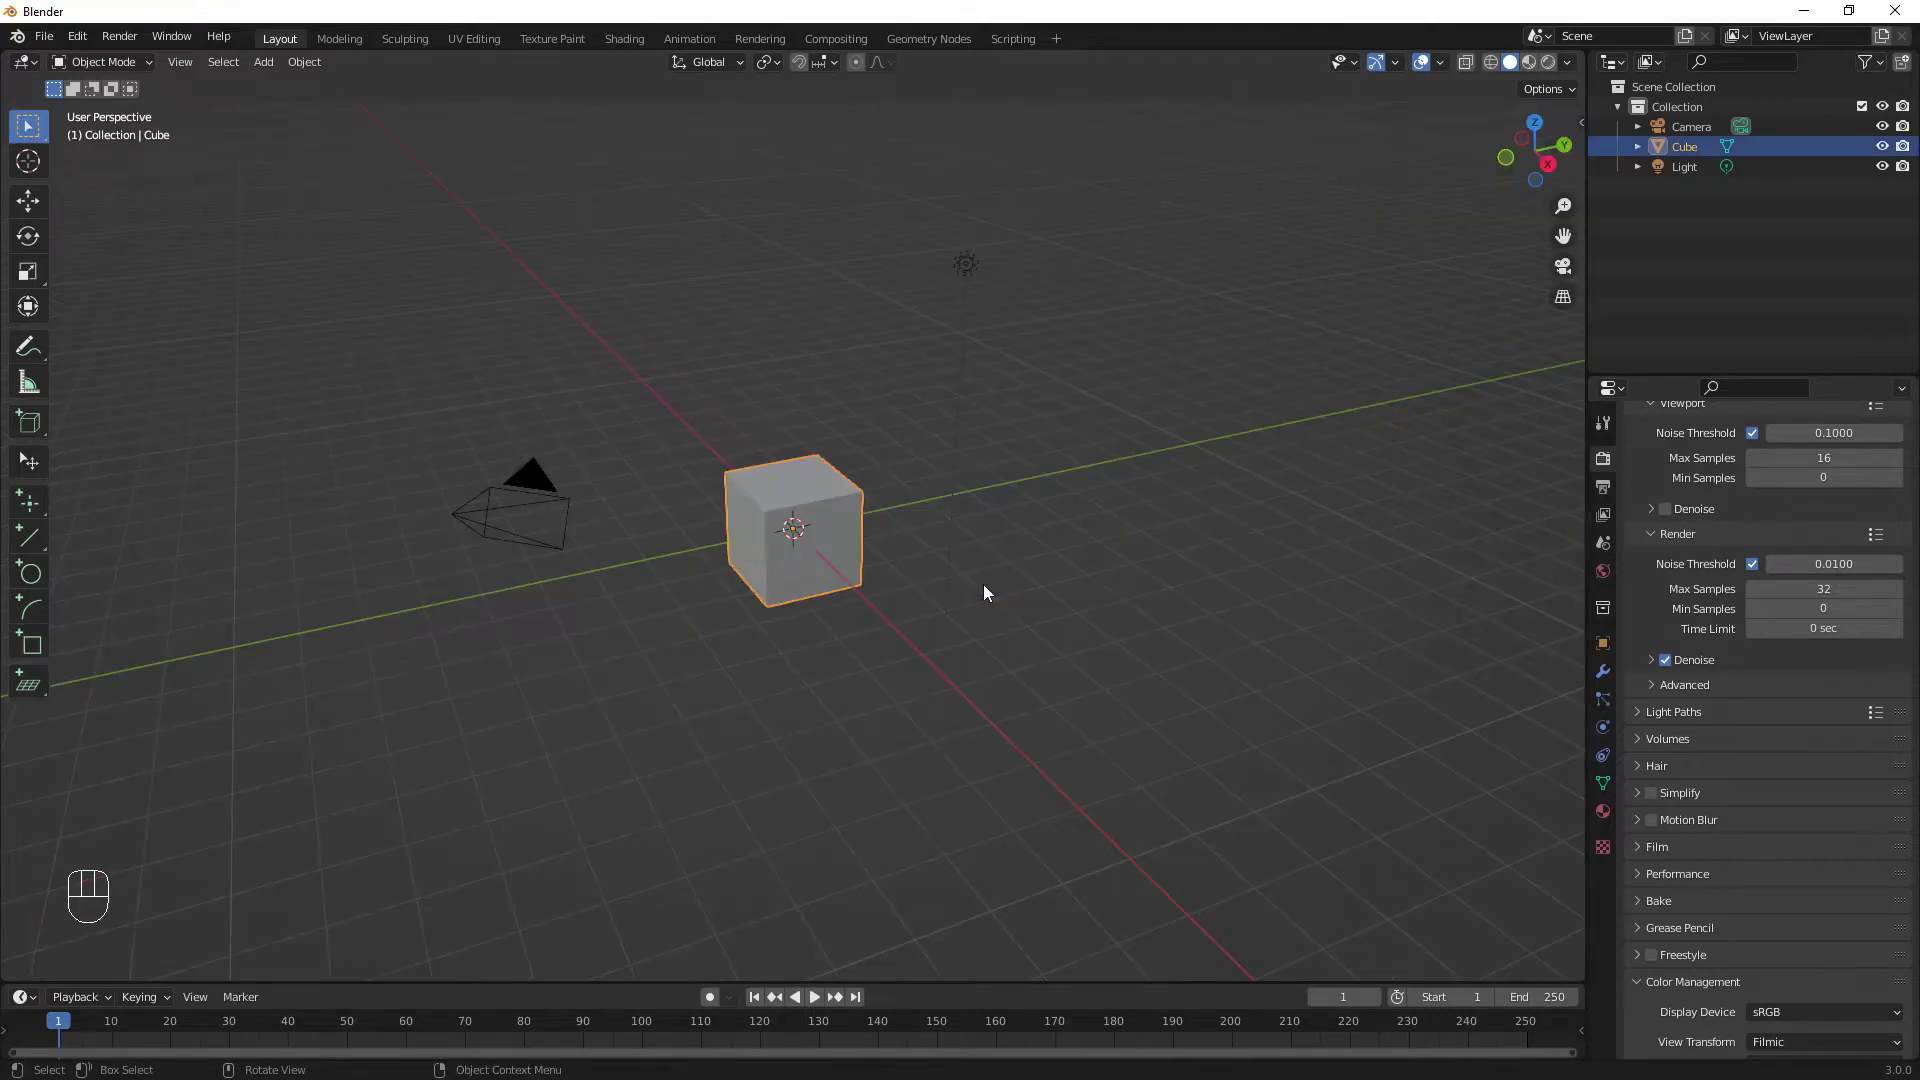
left_click_drag(992, 578, 1051, 582)
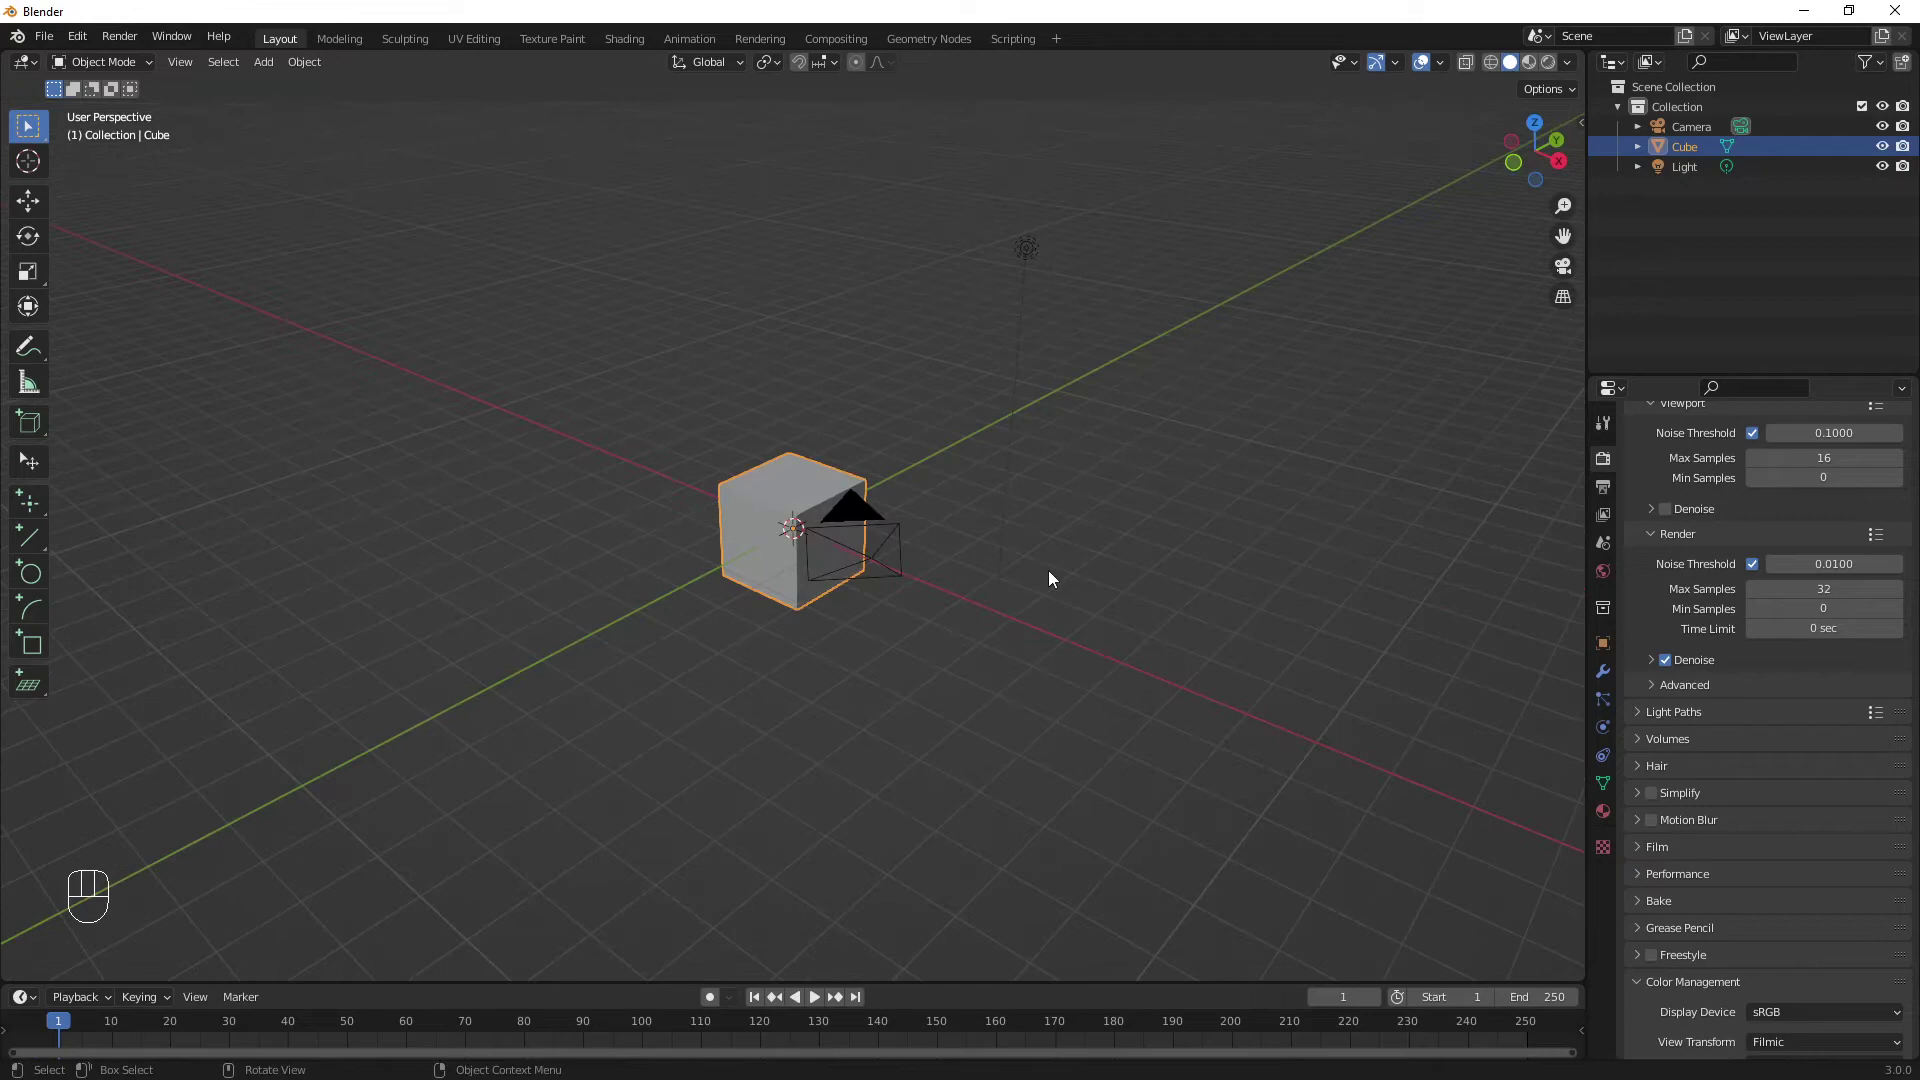
key("a")
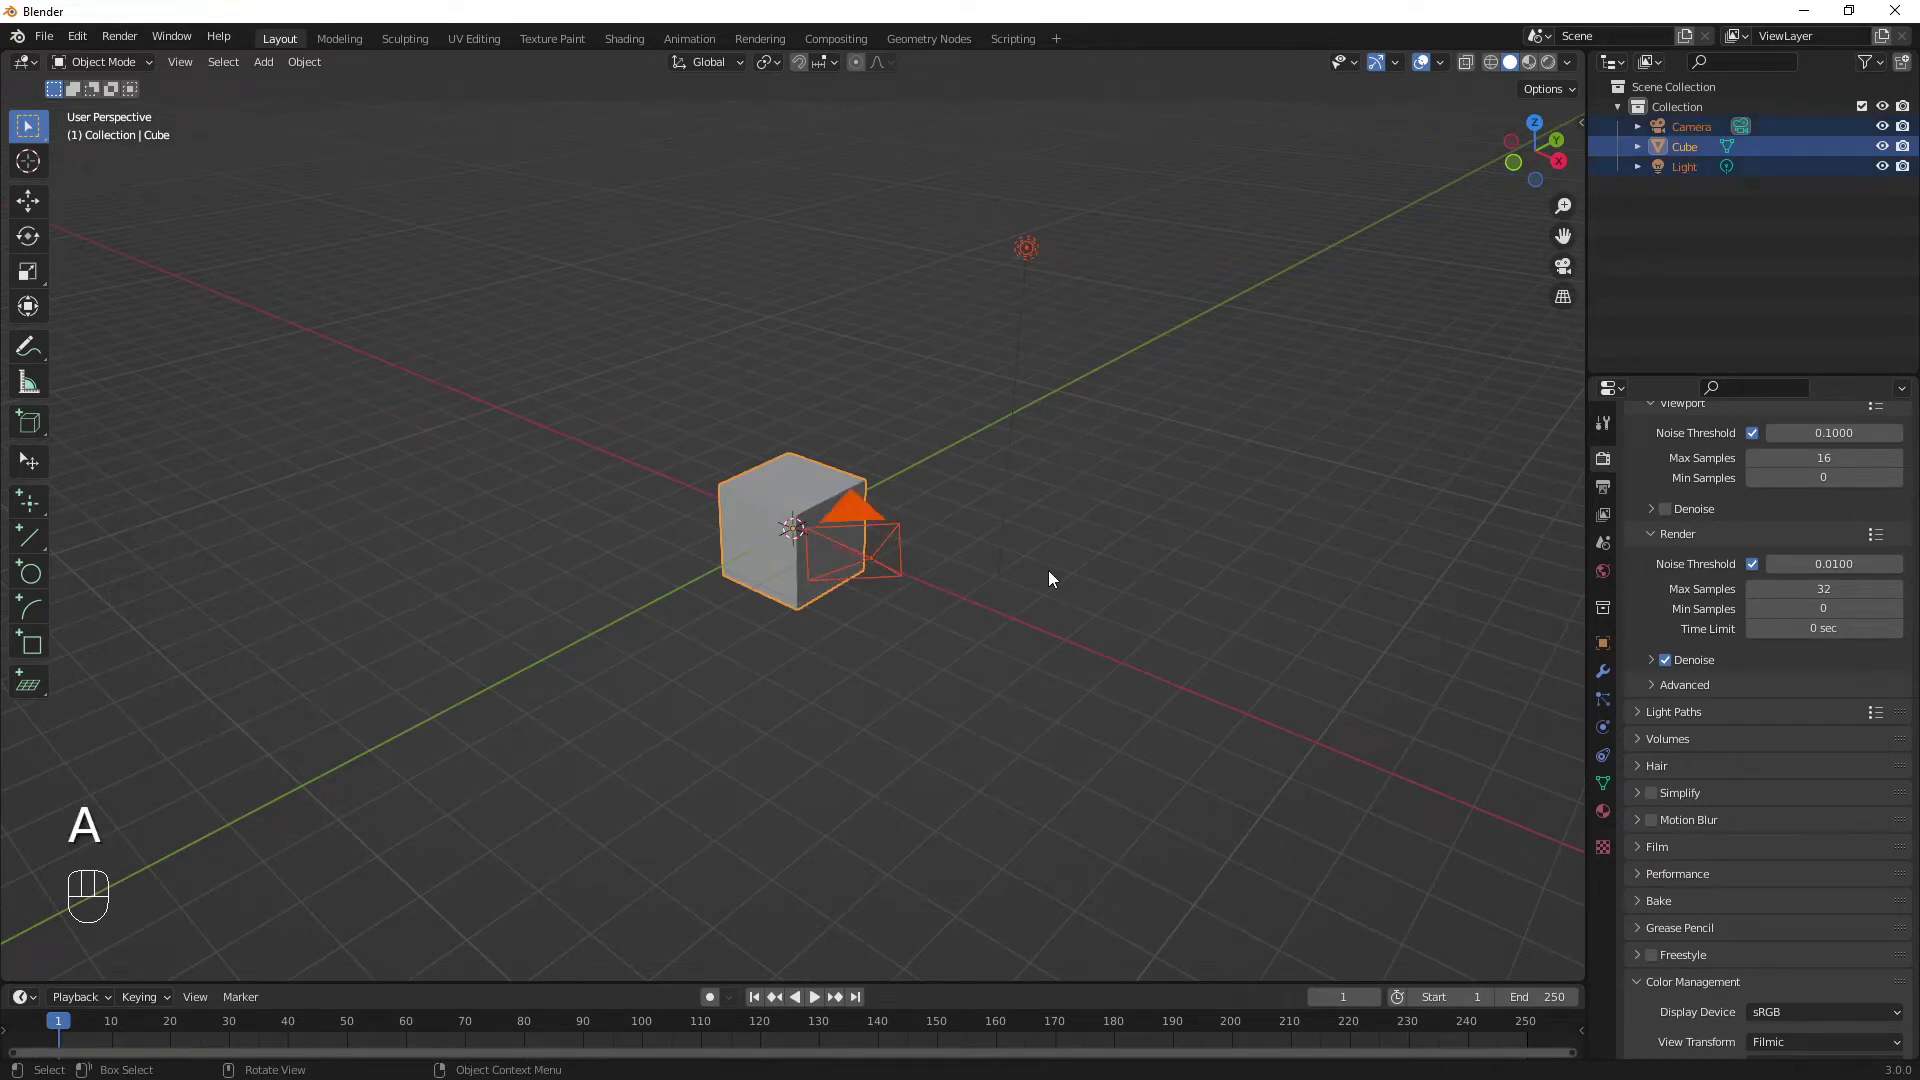
key("x")
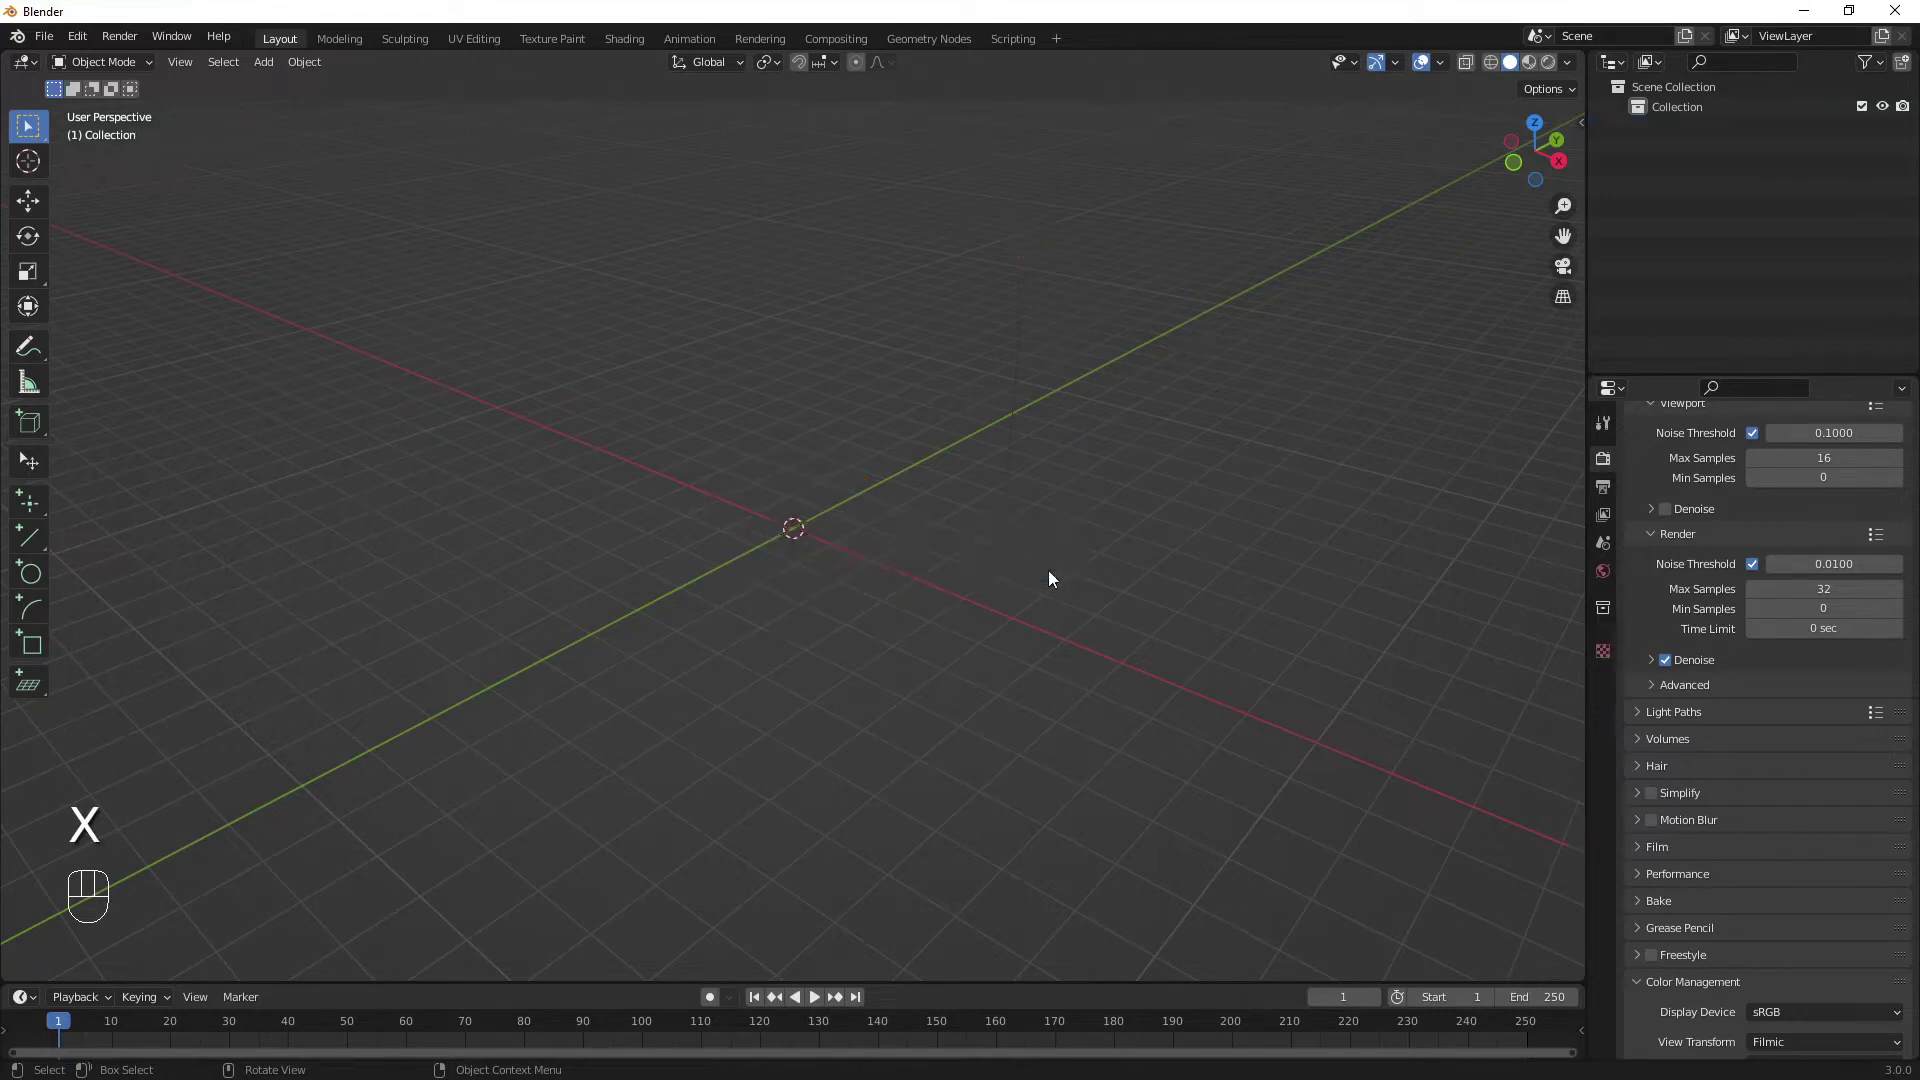
Reopen the sidebar and show the Sketcher tab with its sketch and constraint tools
left_click_drag(1082, 581, 1076, 597)
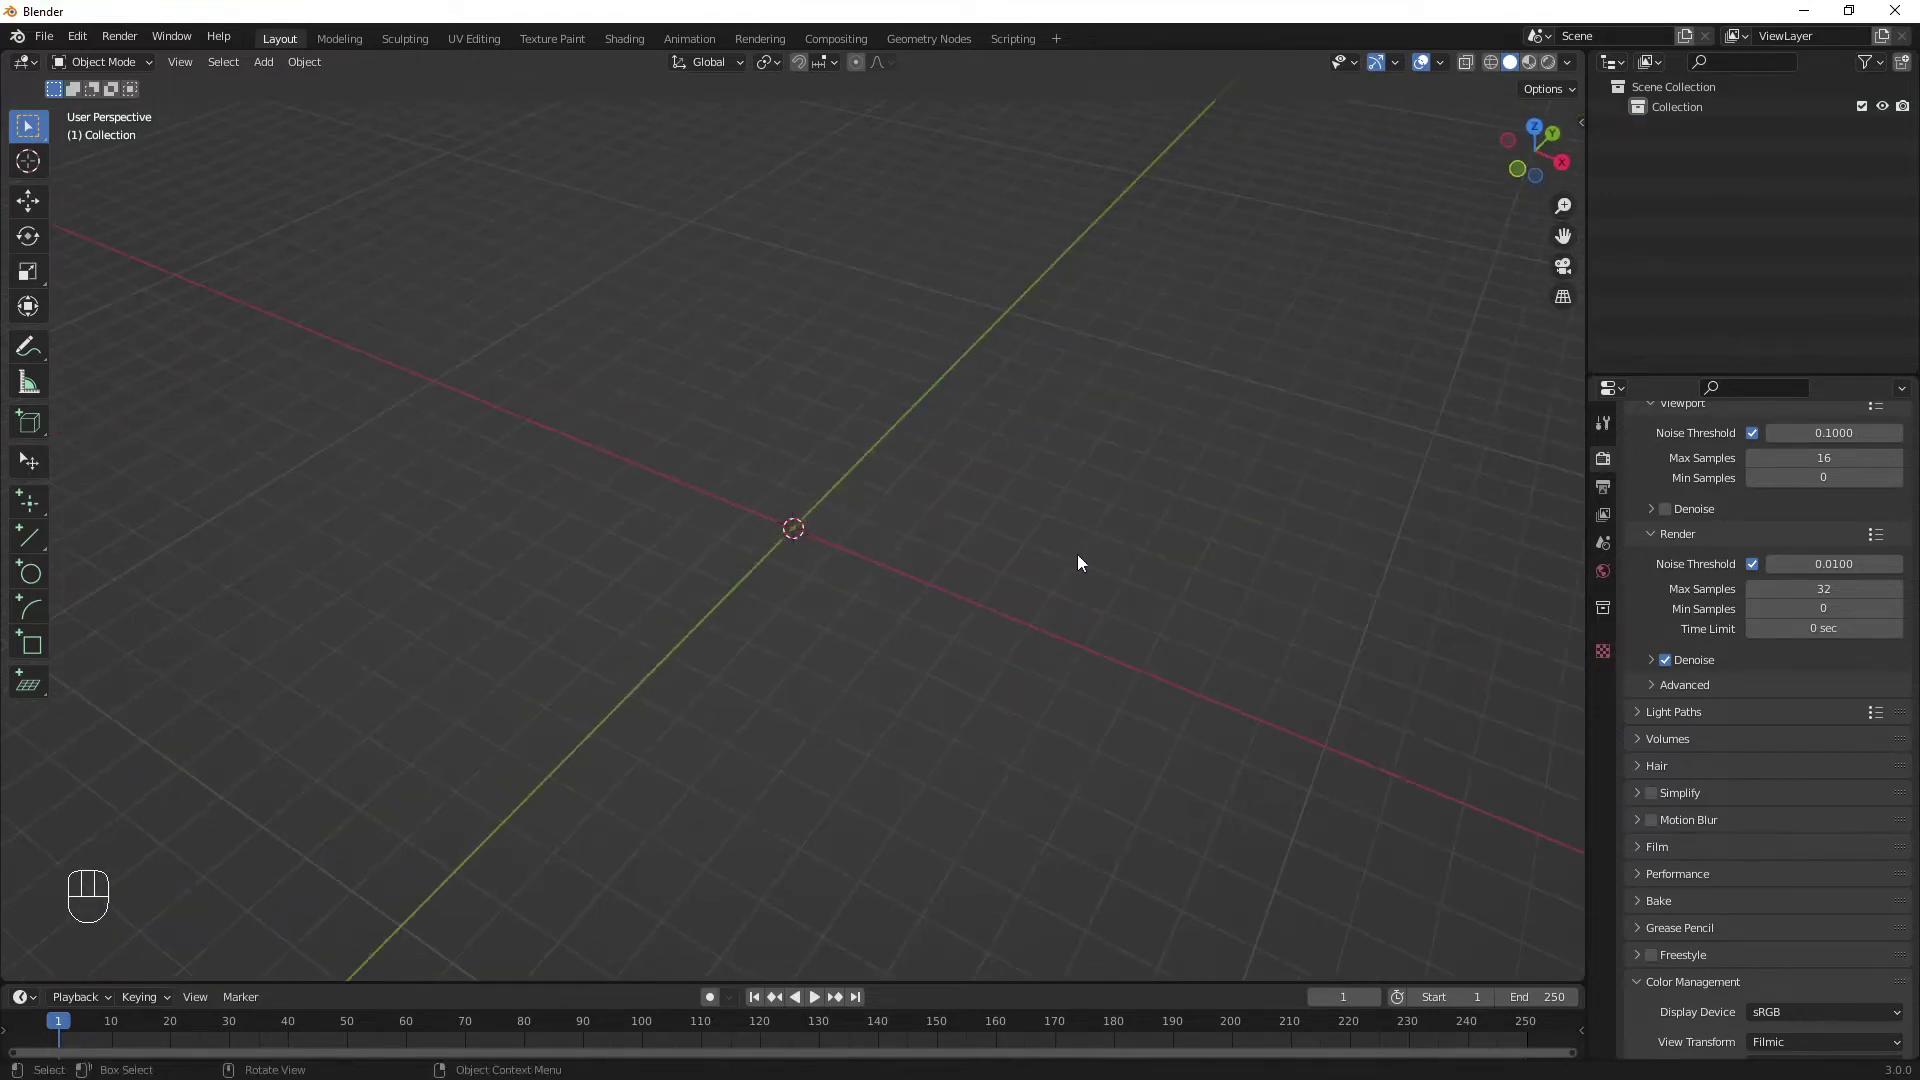
key("n")
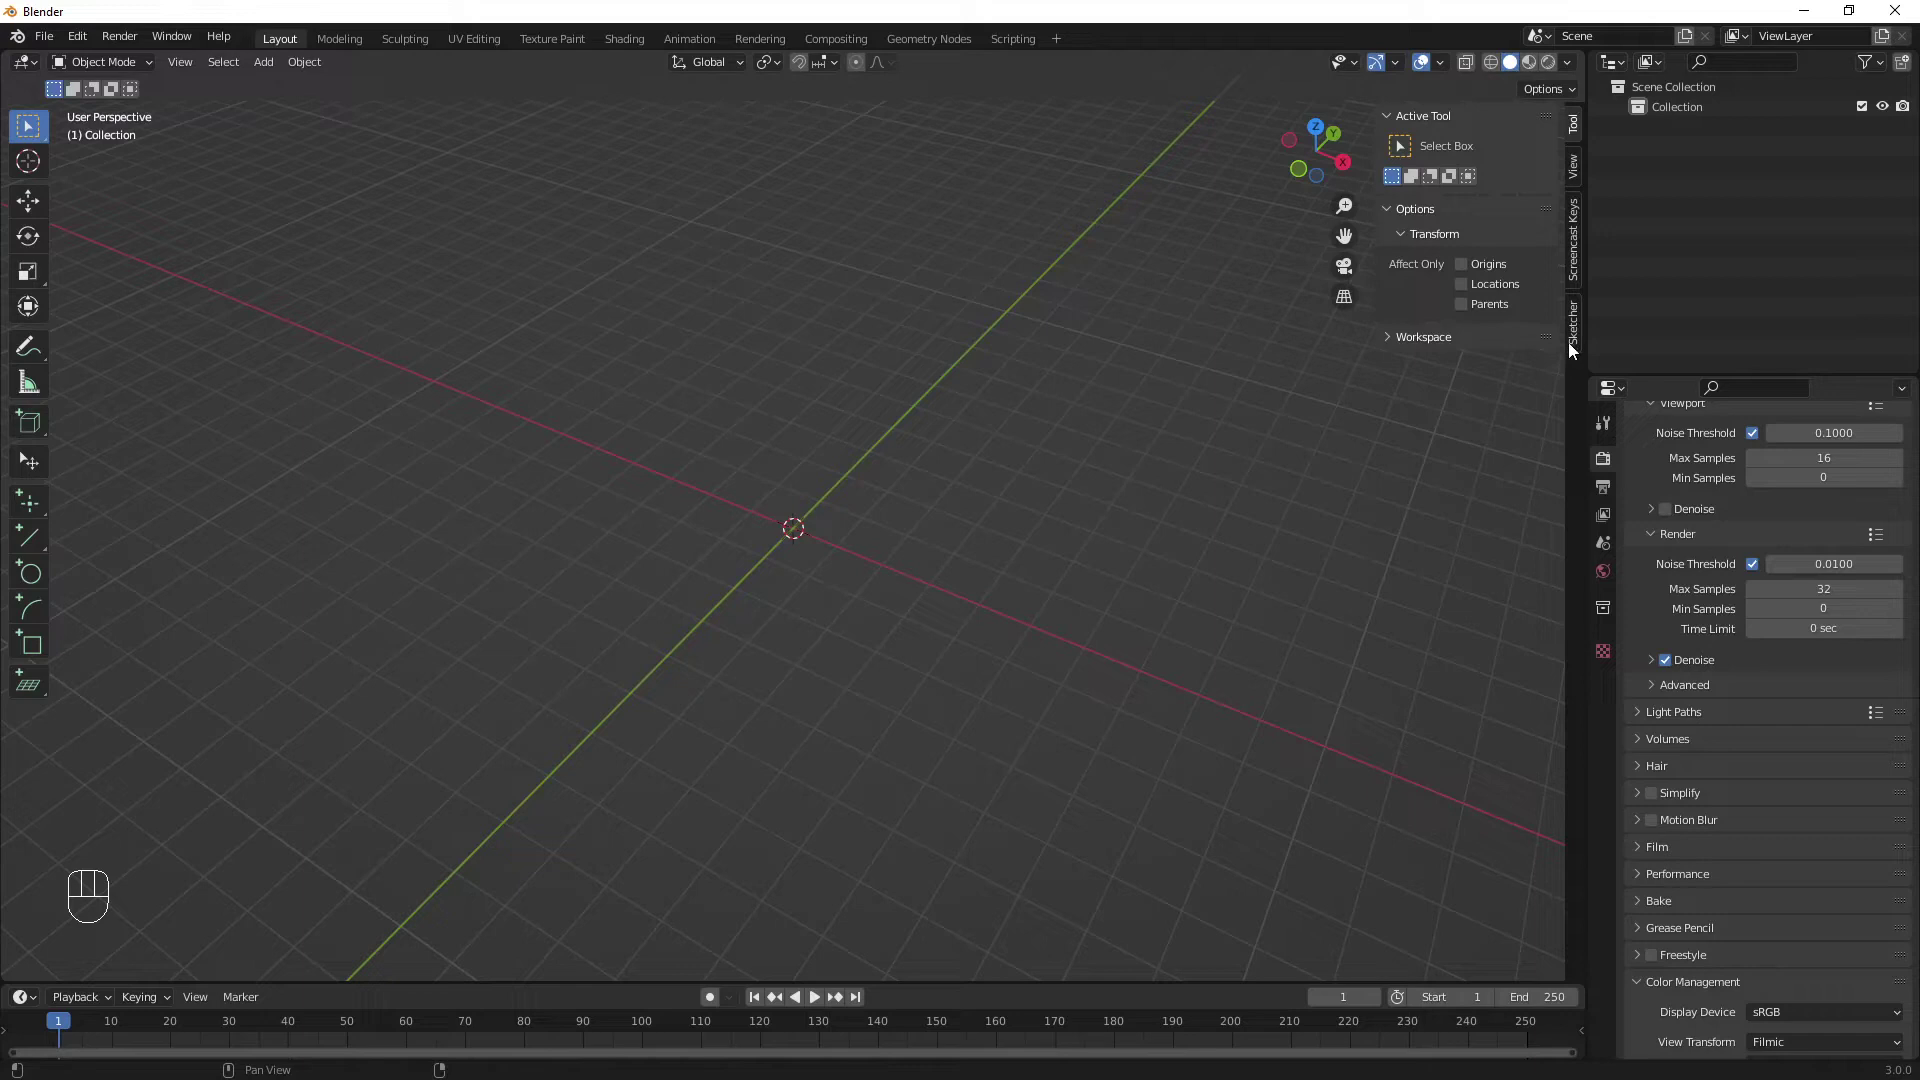
left_click(1575, 329)
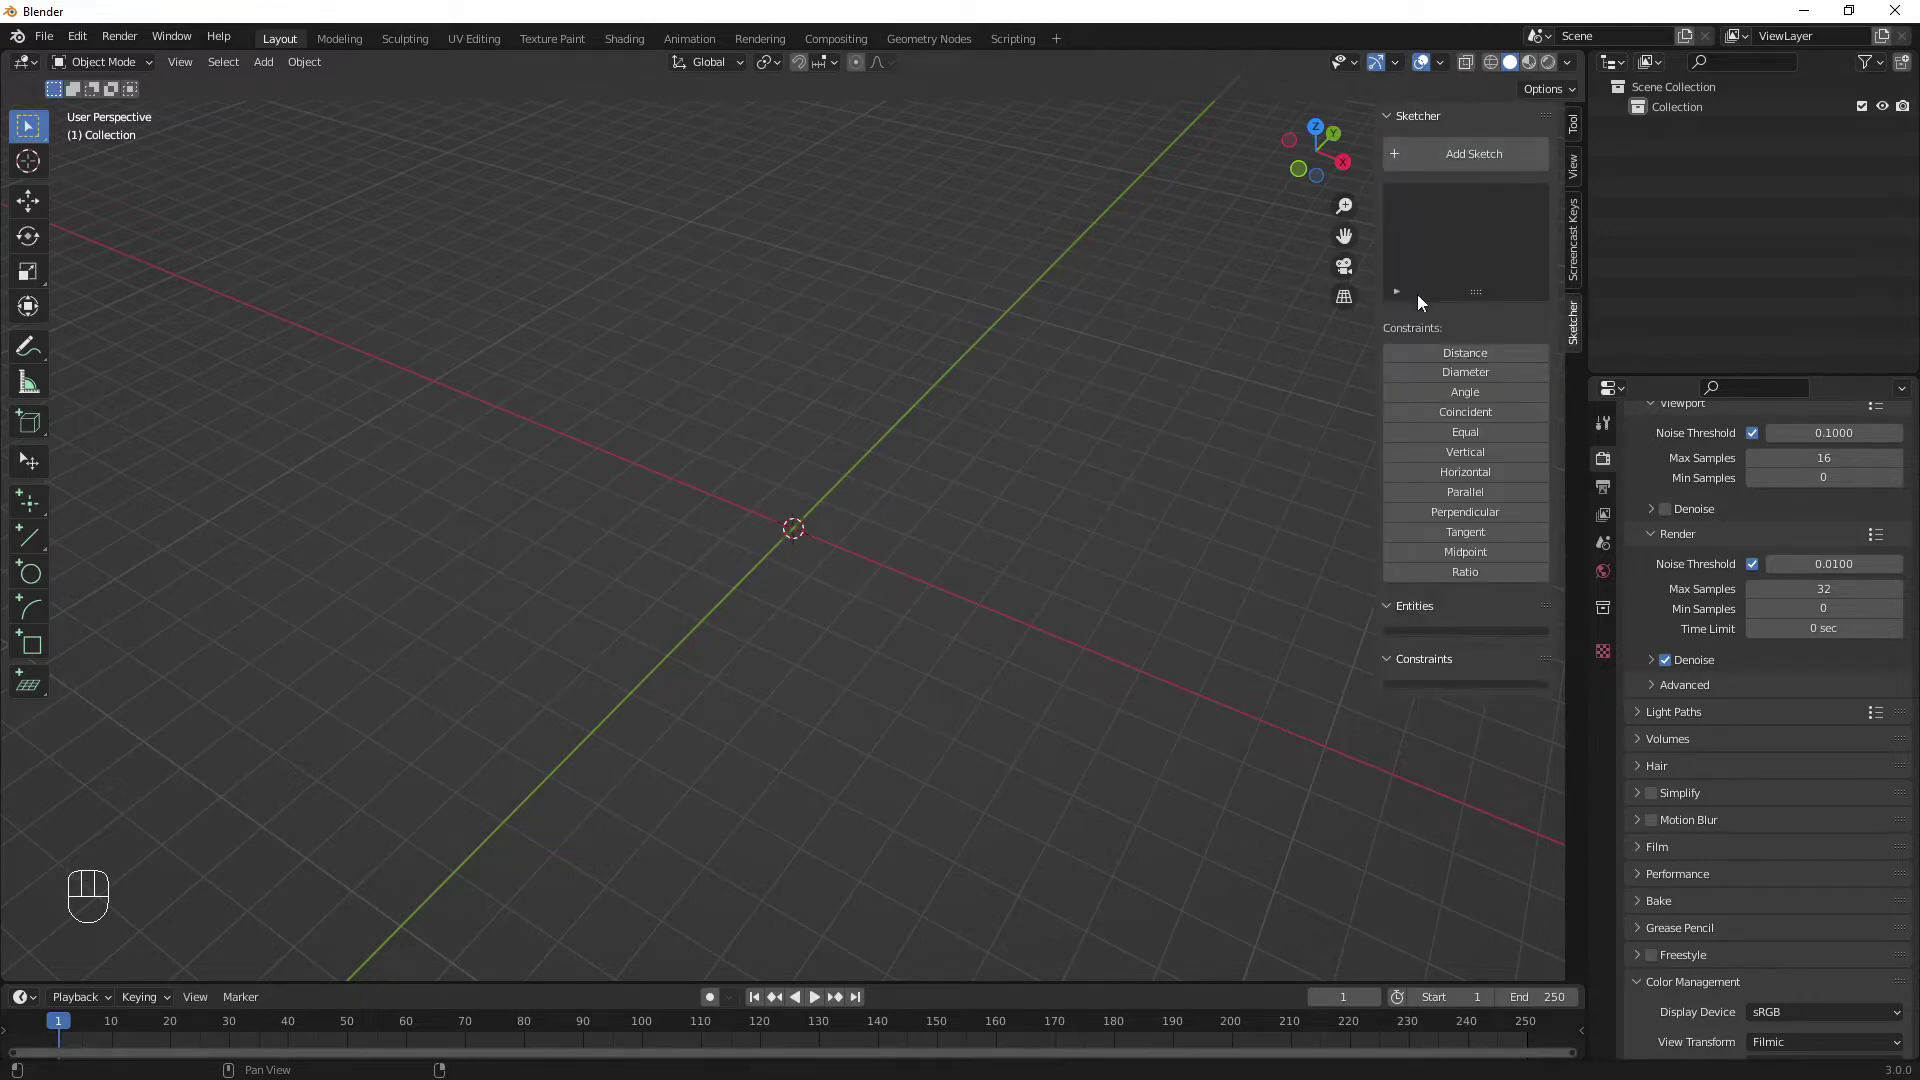
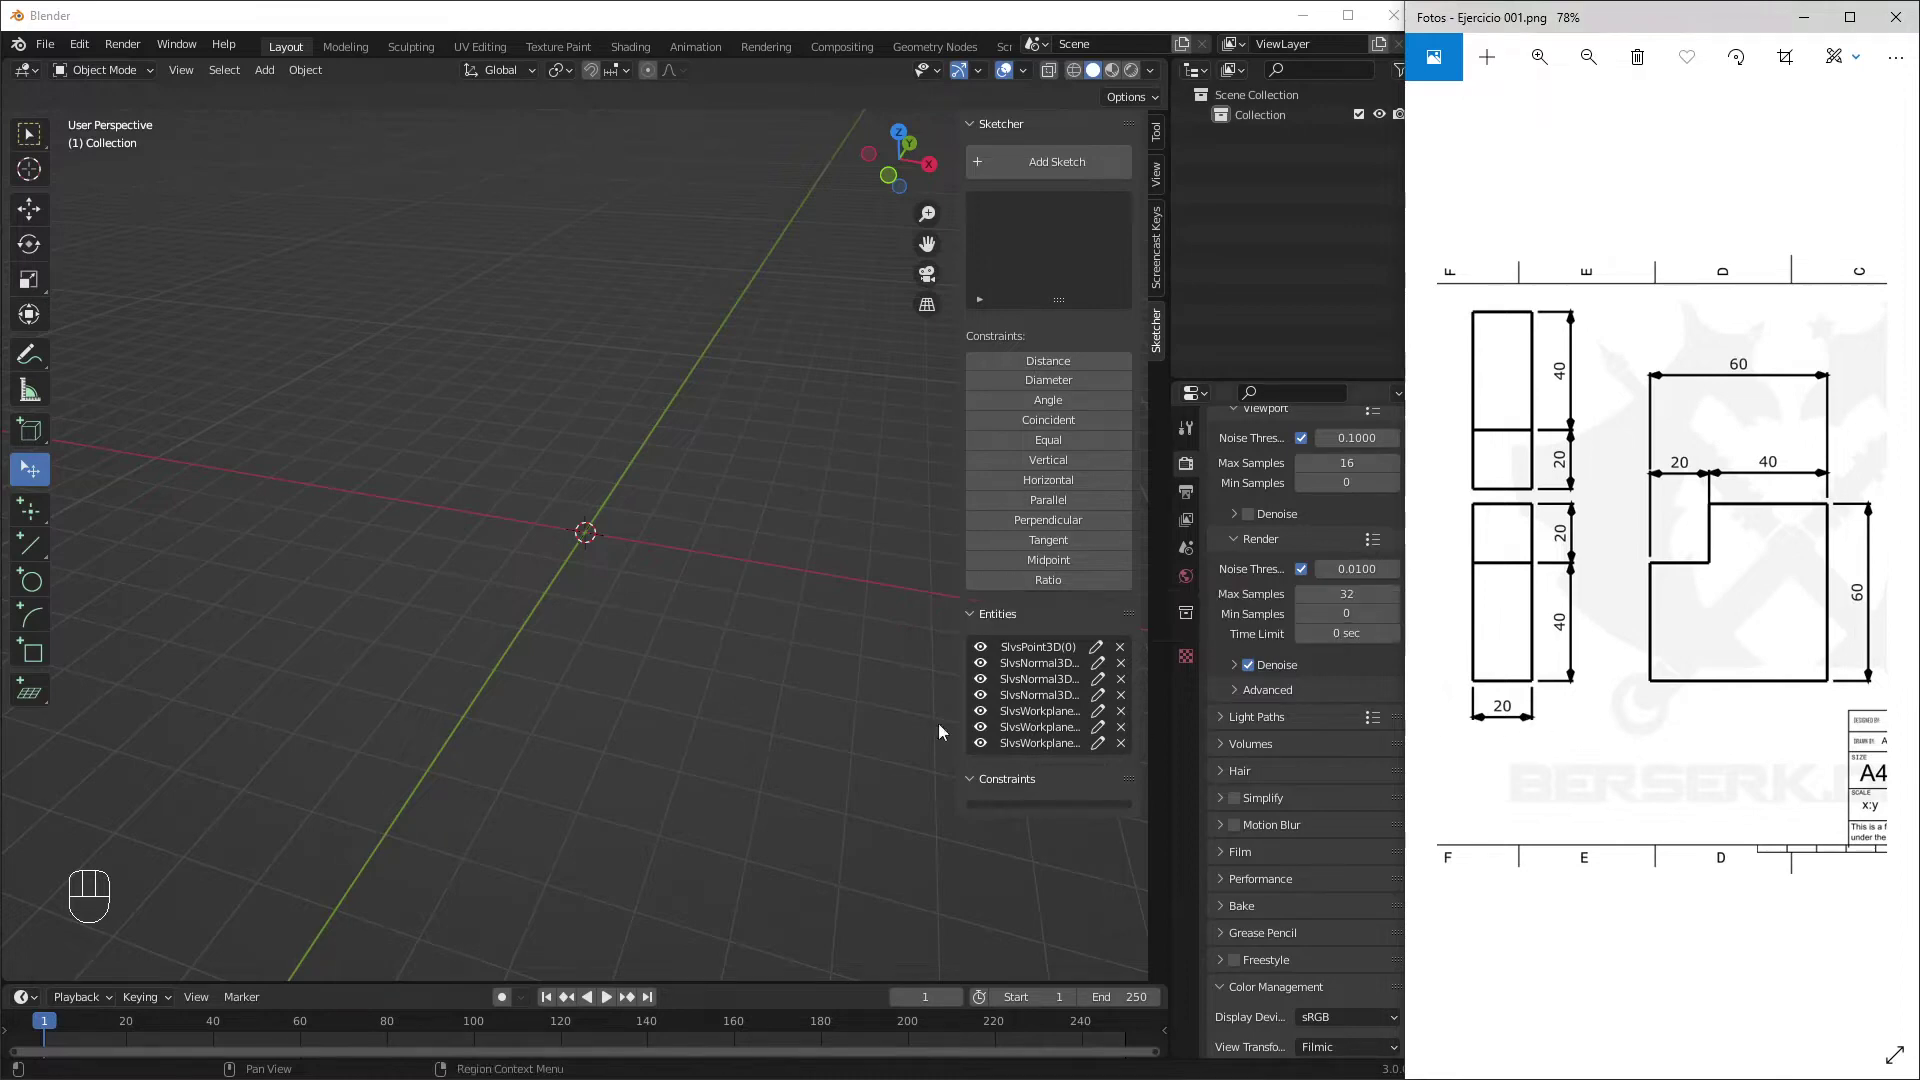
Add a new sketch on the front workplane, viewed front-on via numpad 1
left_click(693, 367)
left_click(1046, 184)
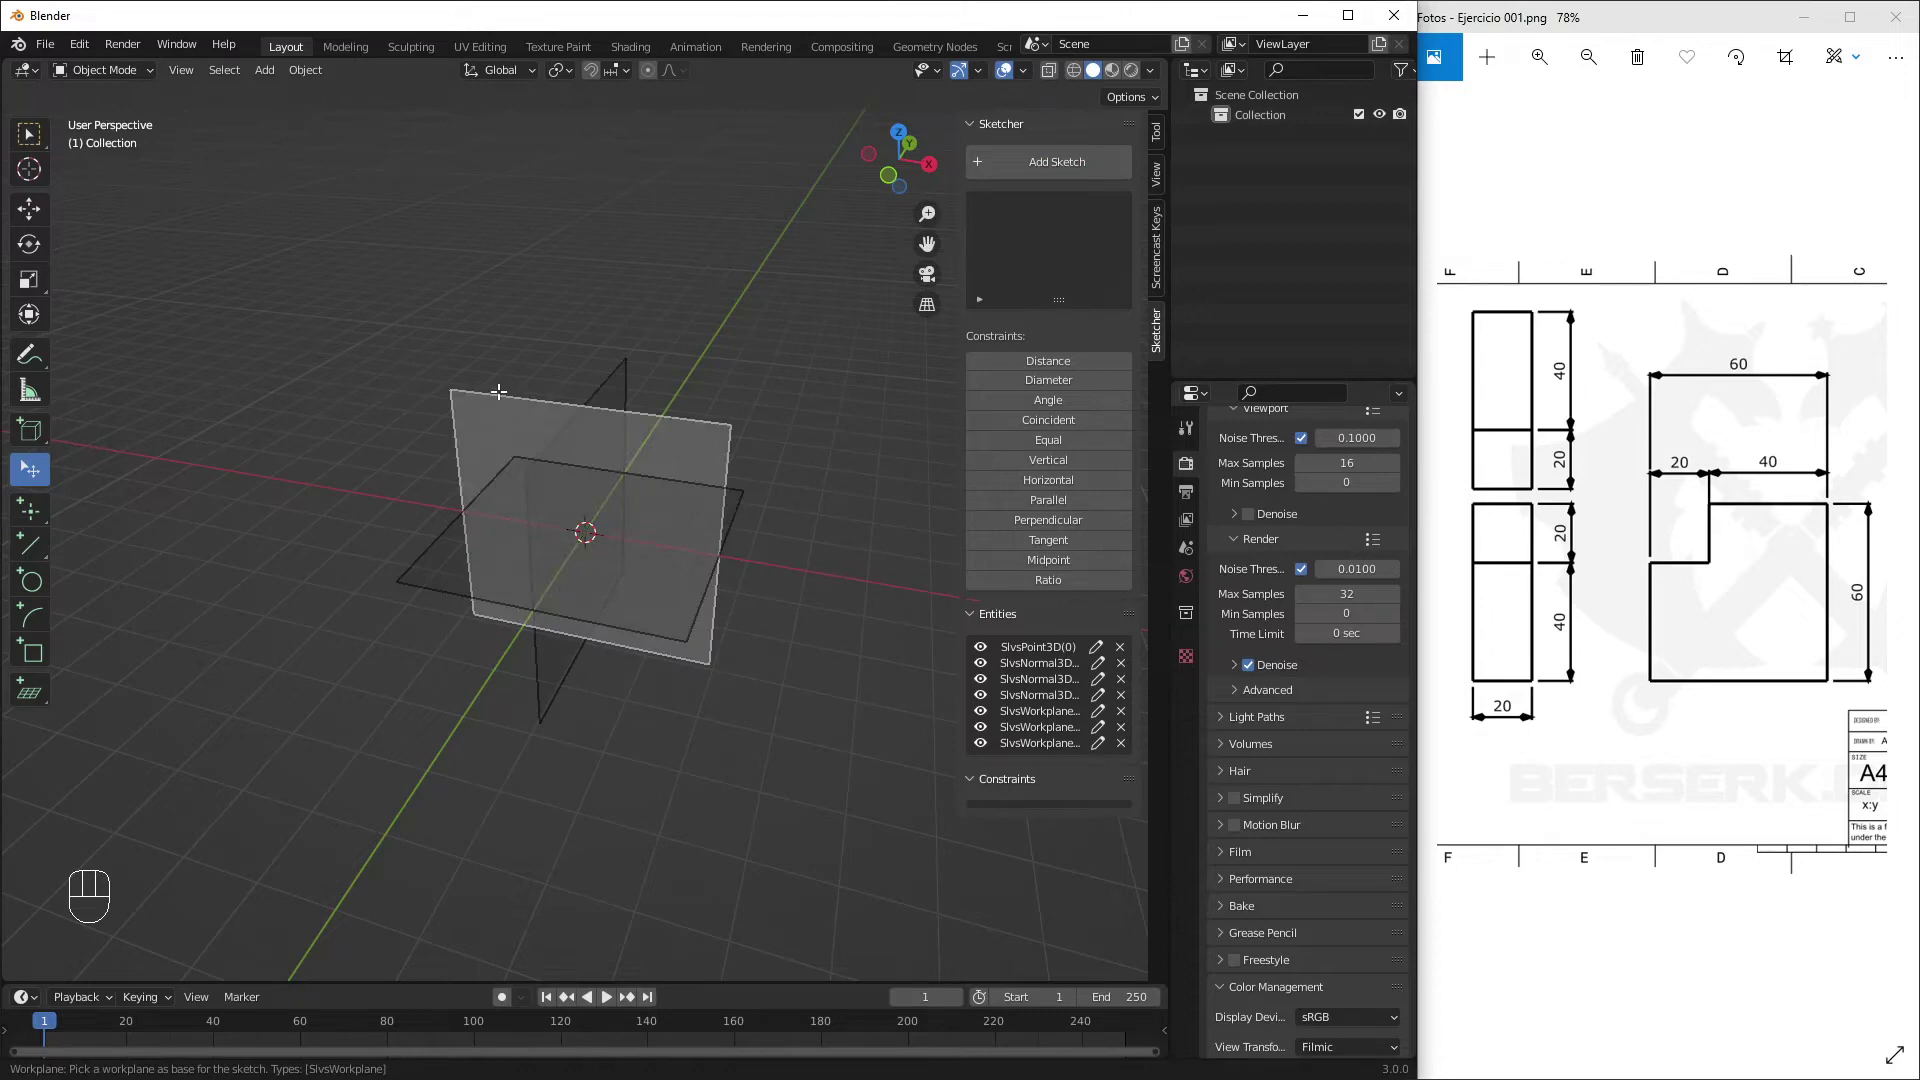
key("KP_1")
left_click_drag(544, 477, 612, 528)
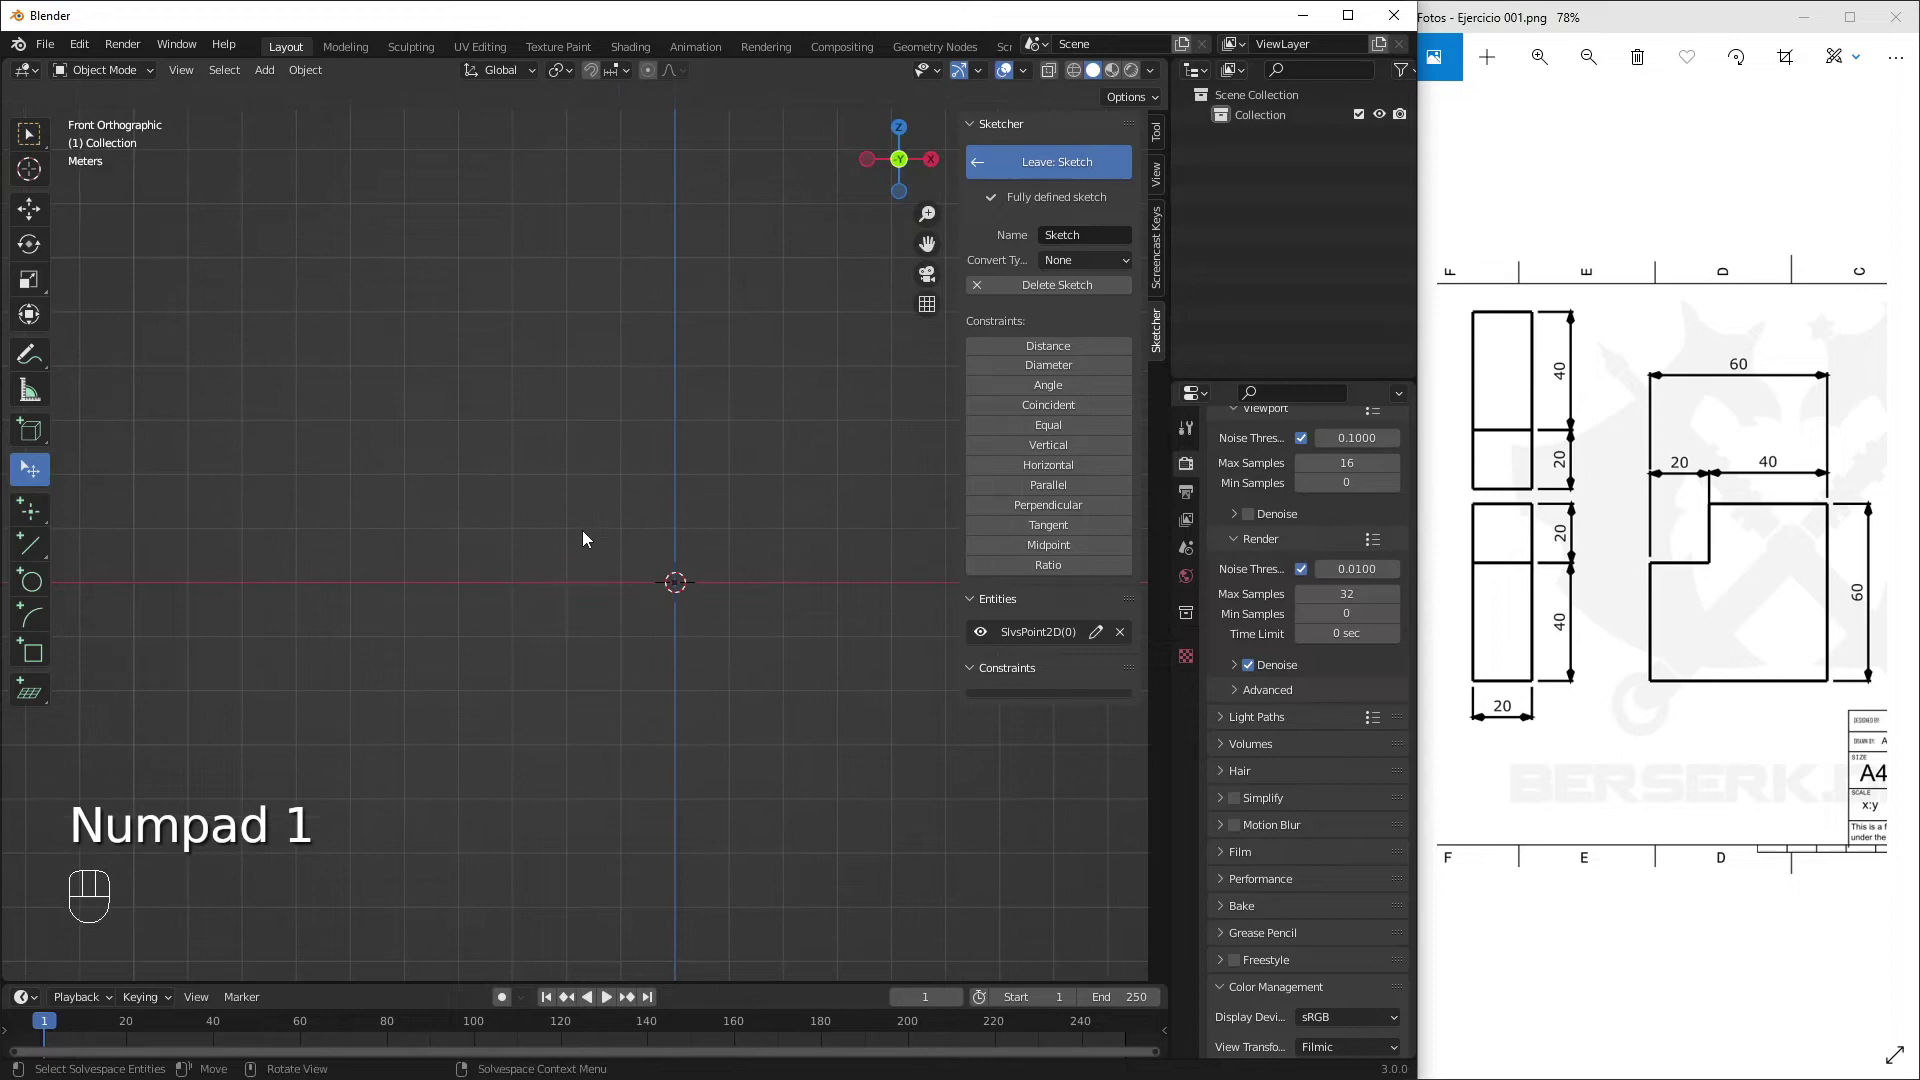
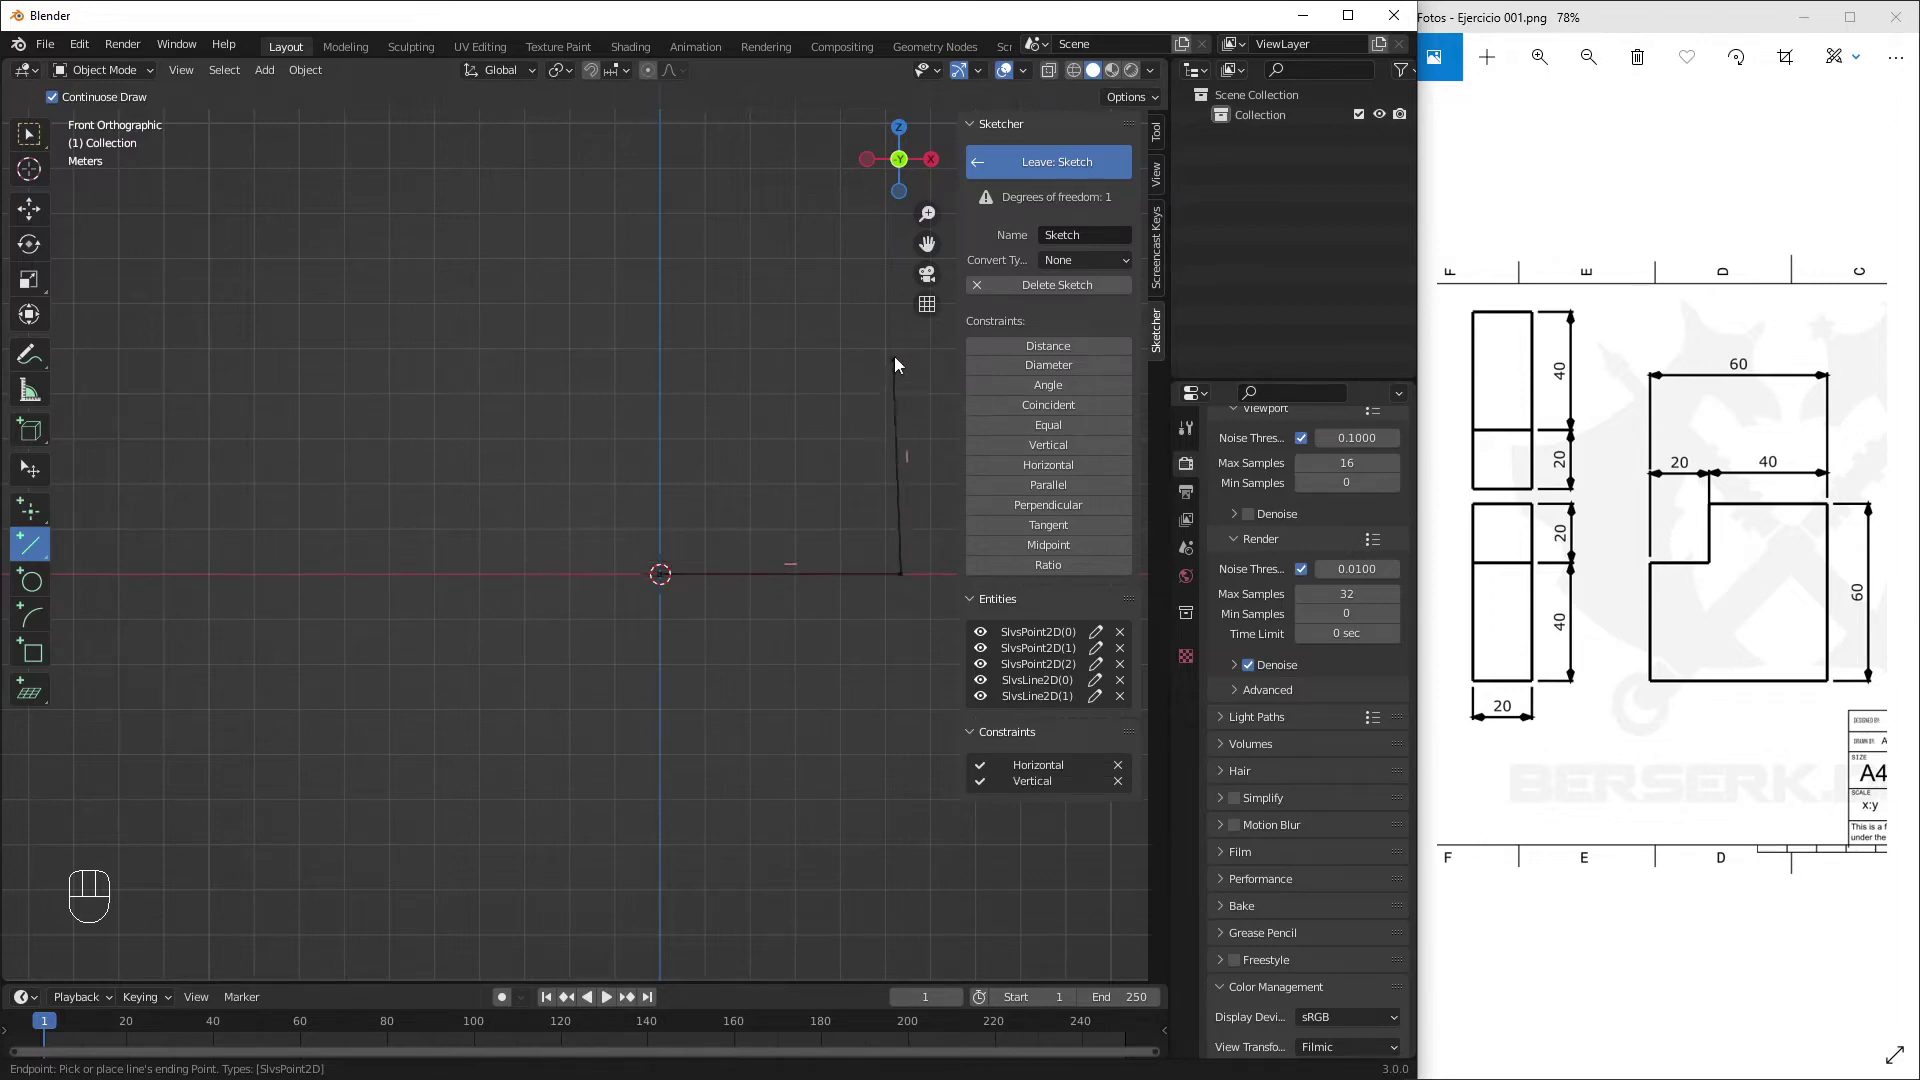
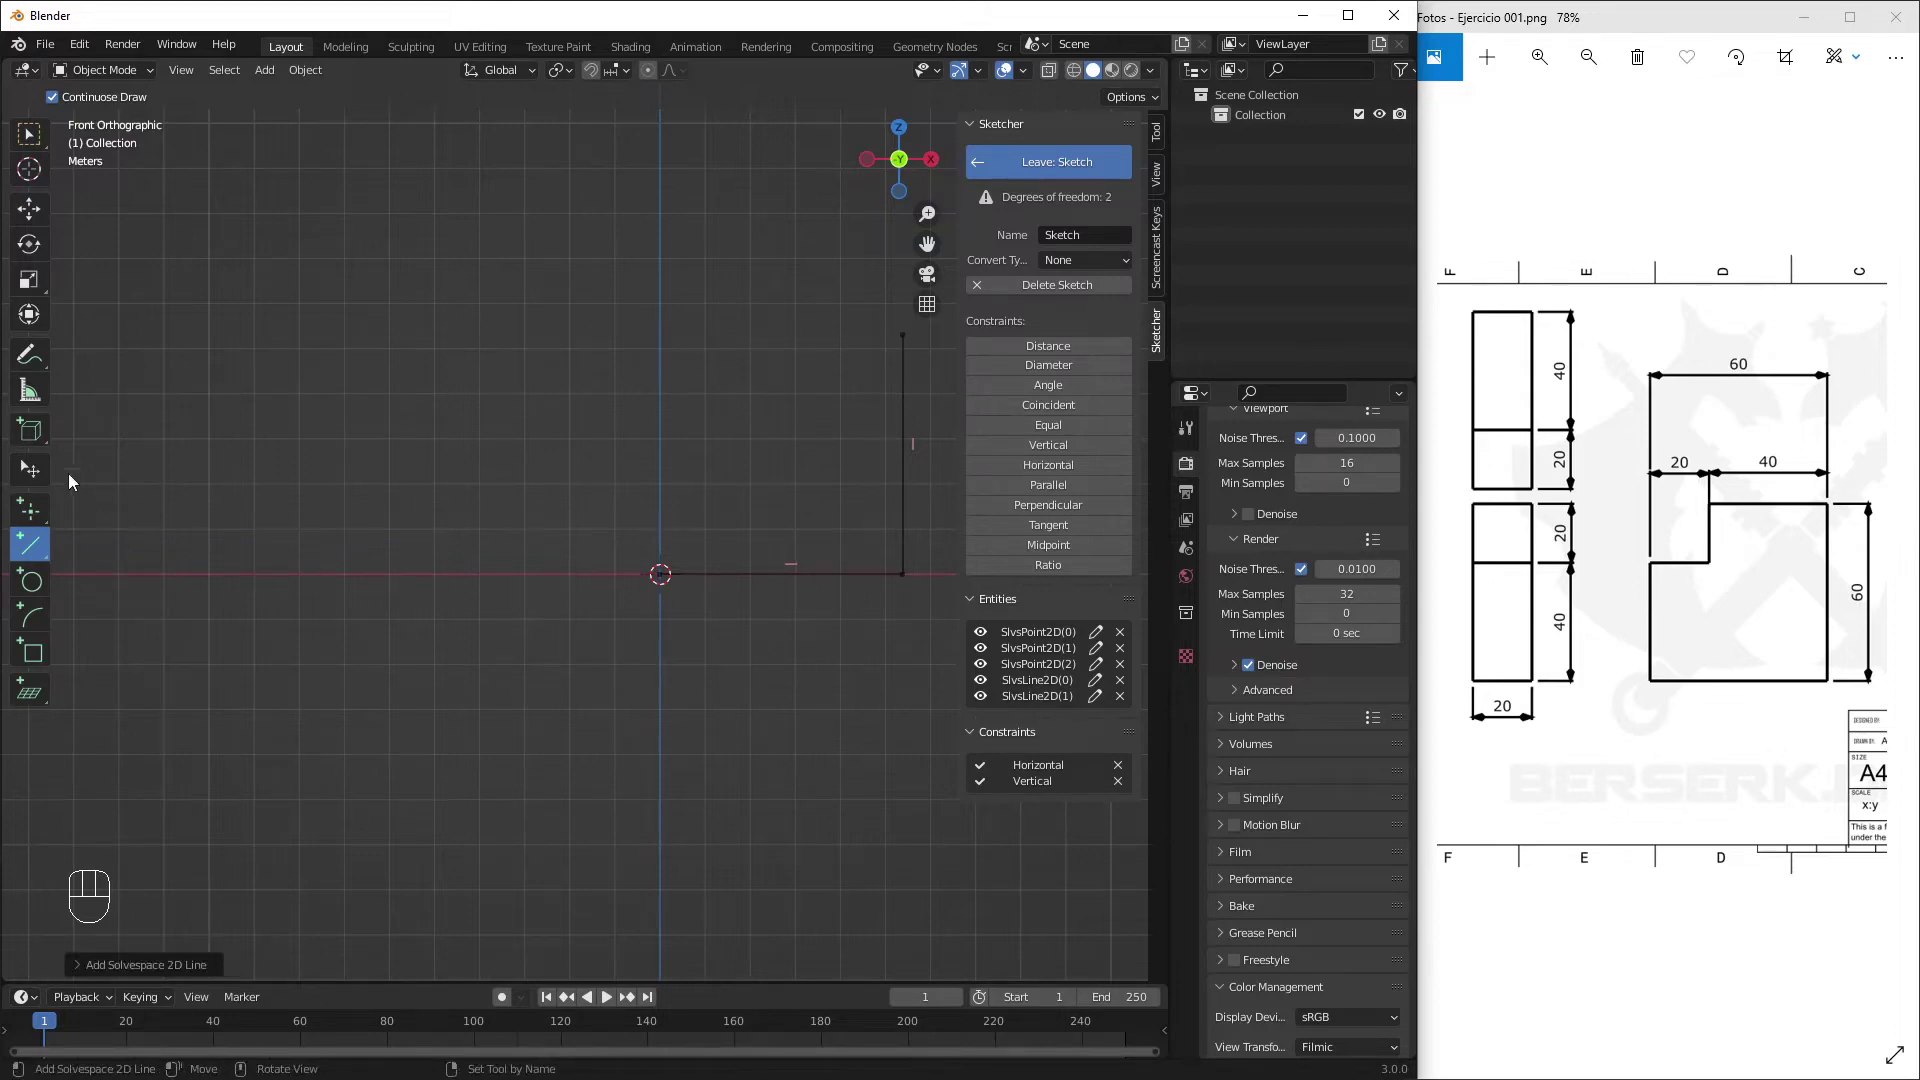
Draw the closed six-line L-shaped outline from the origin using Add Solvespace 2D Line
left_click(28, 560)
left_click(909, 345)
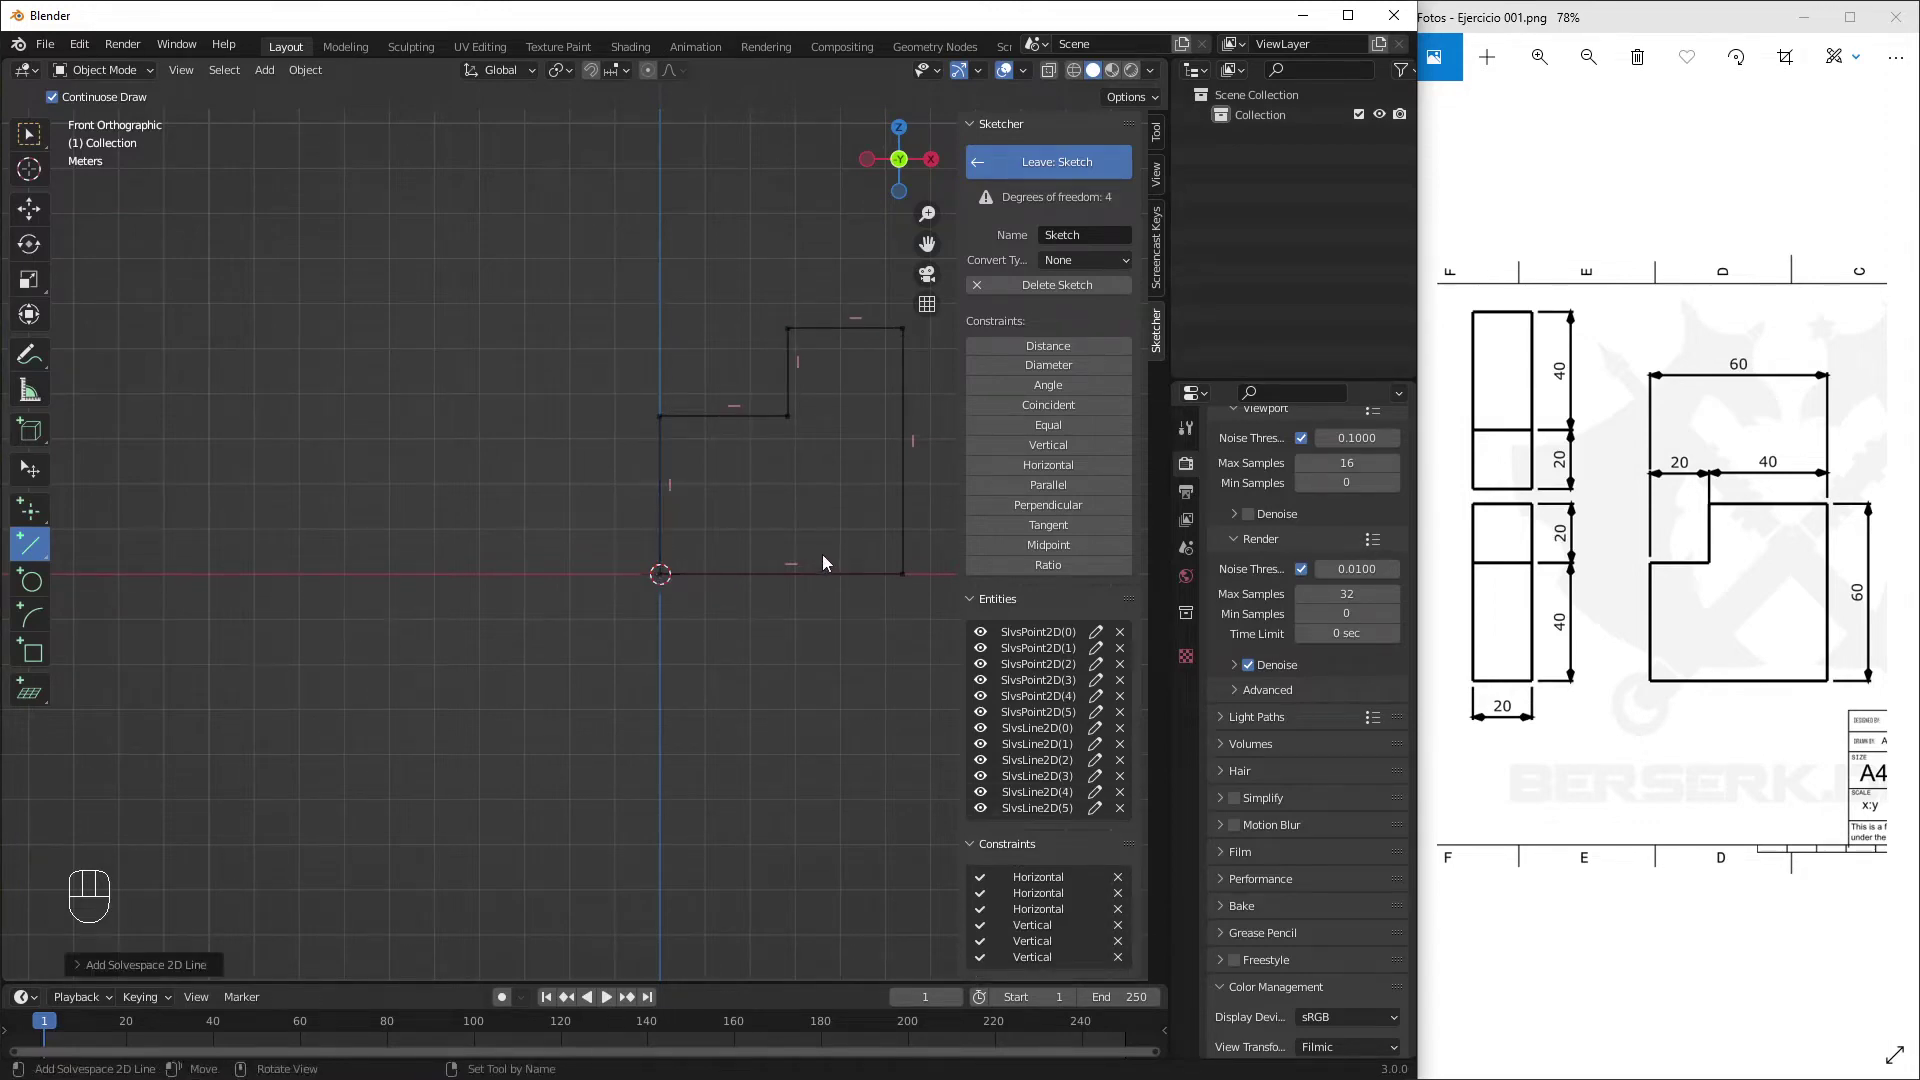
left_click_drag(851, 462, 818, 478)
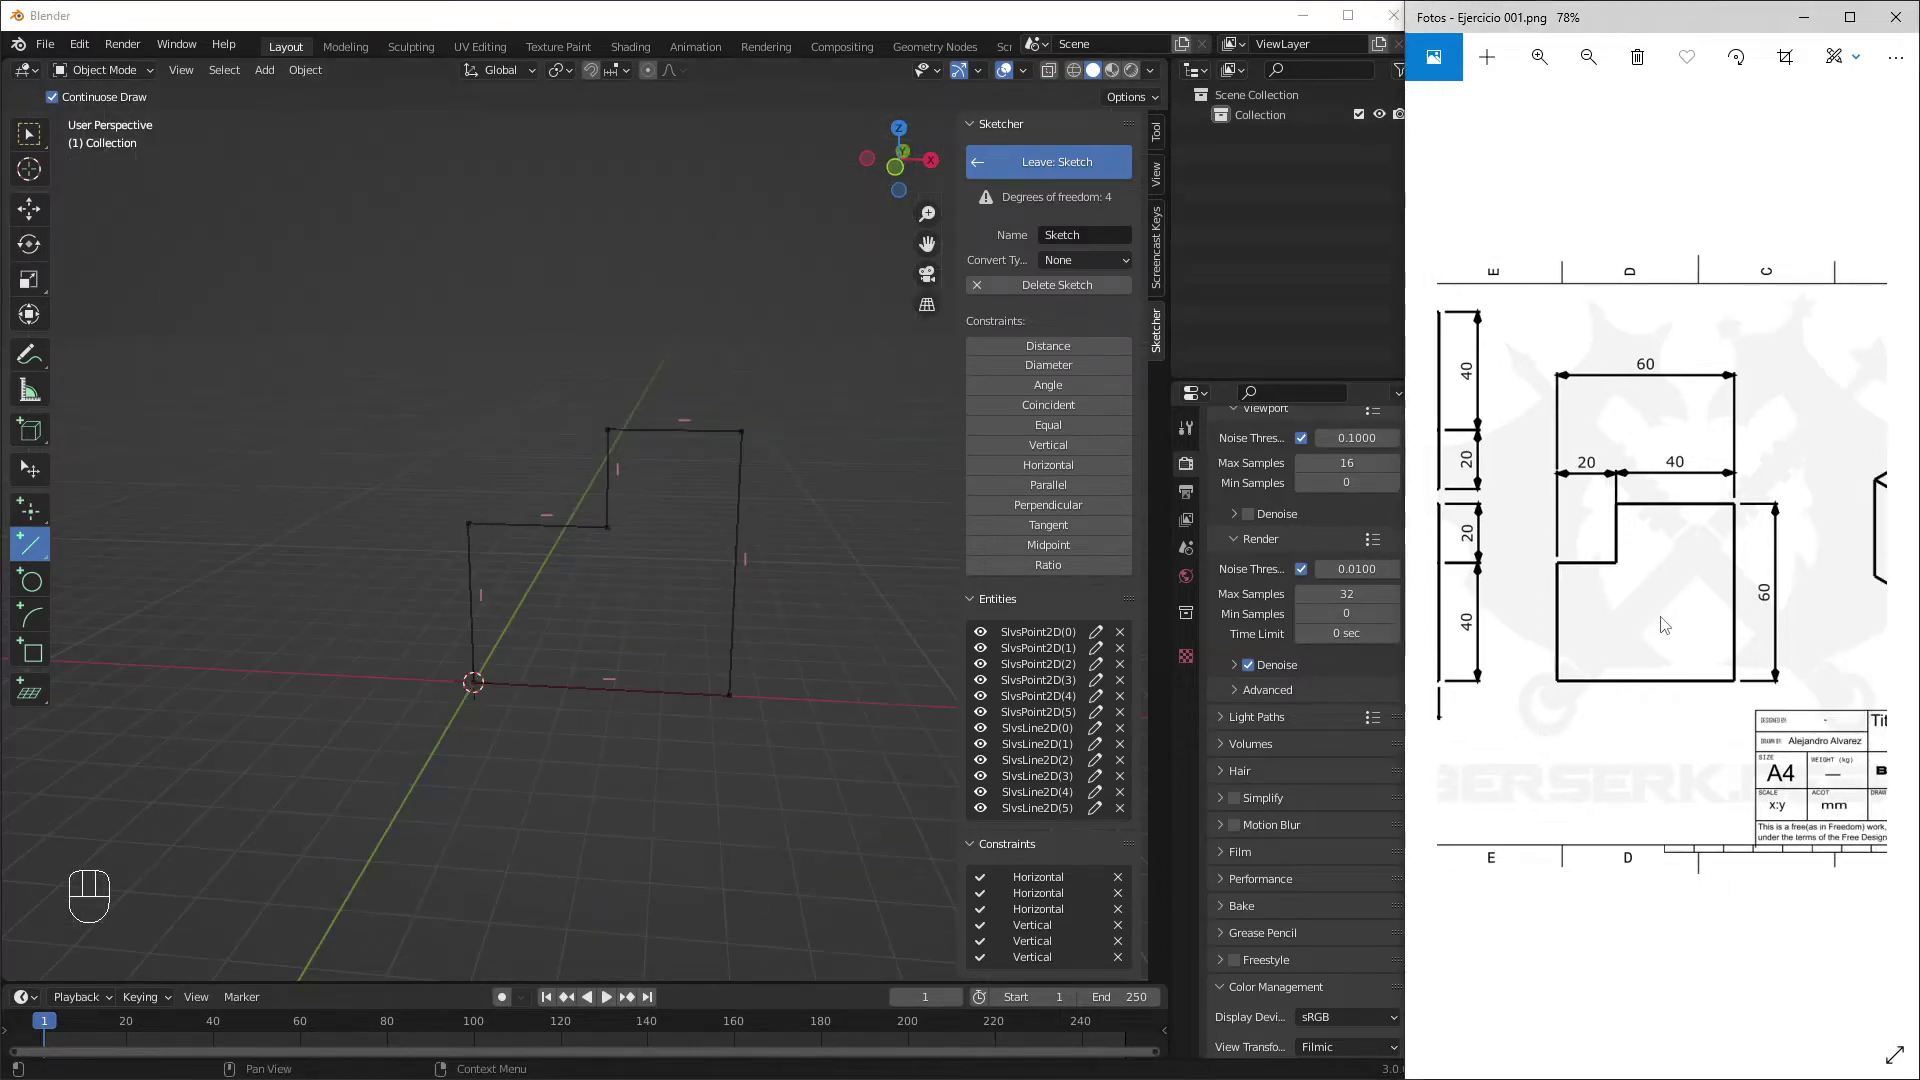
left_click_drag(711, 633, 694, 639)
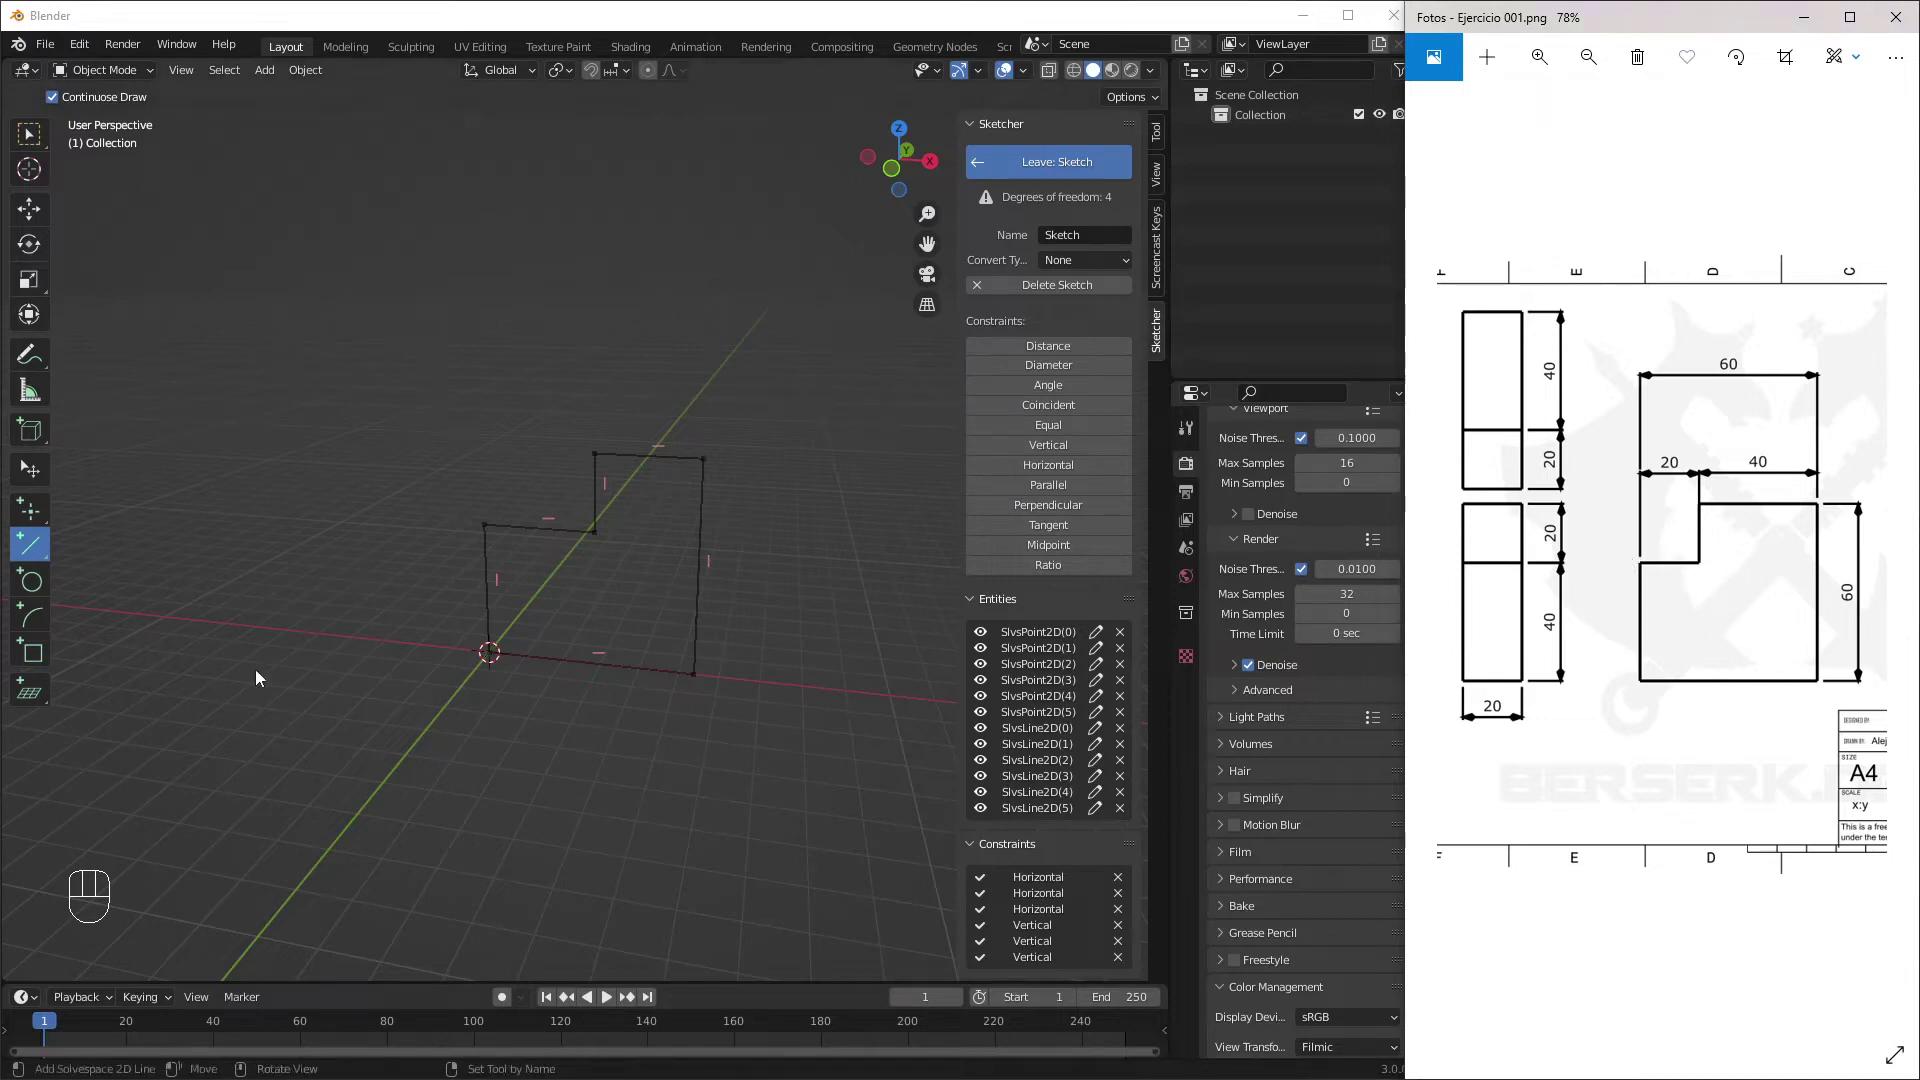
left_click_drag(628, 600, 634, 590)
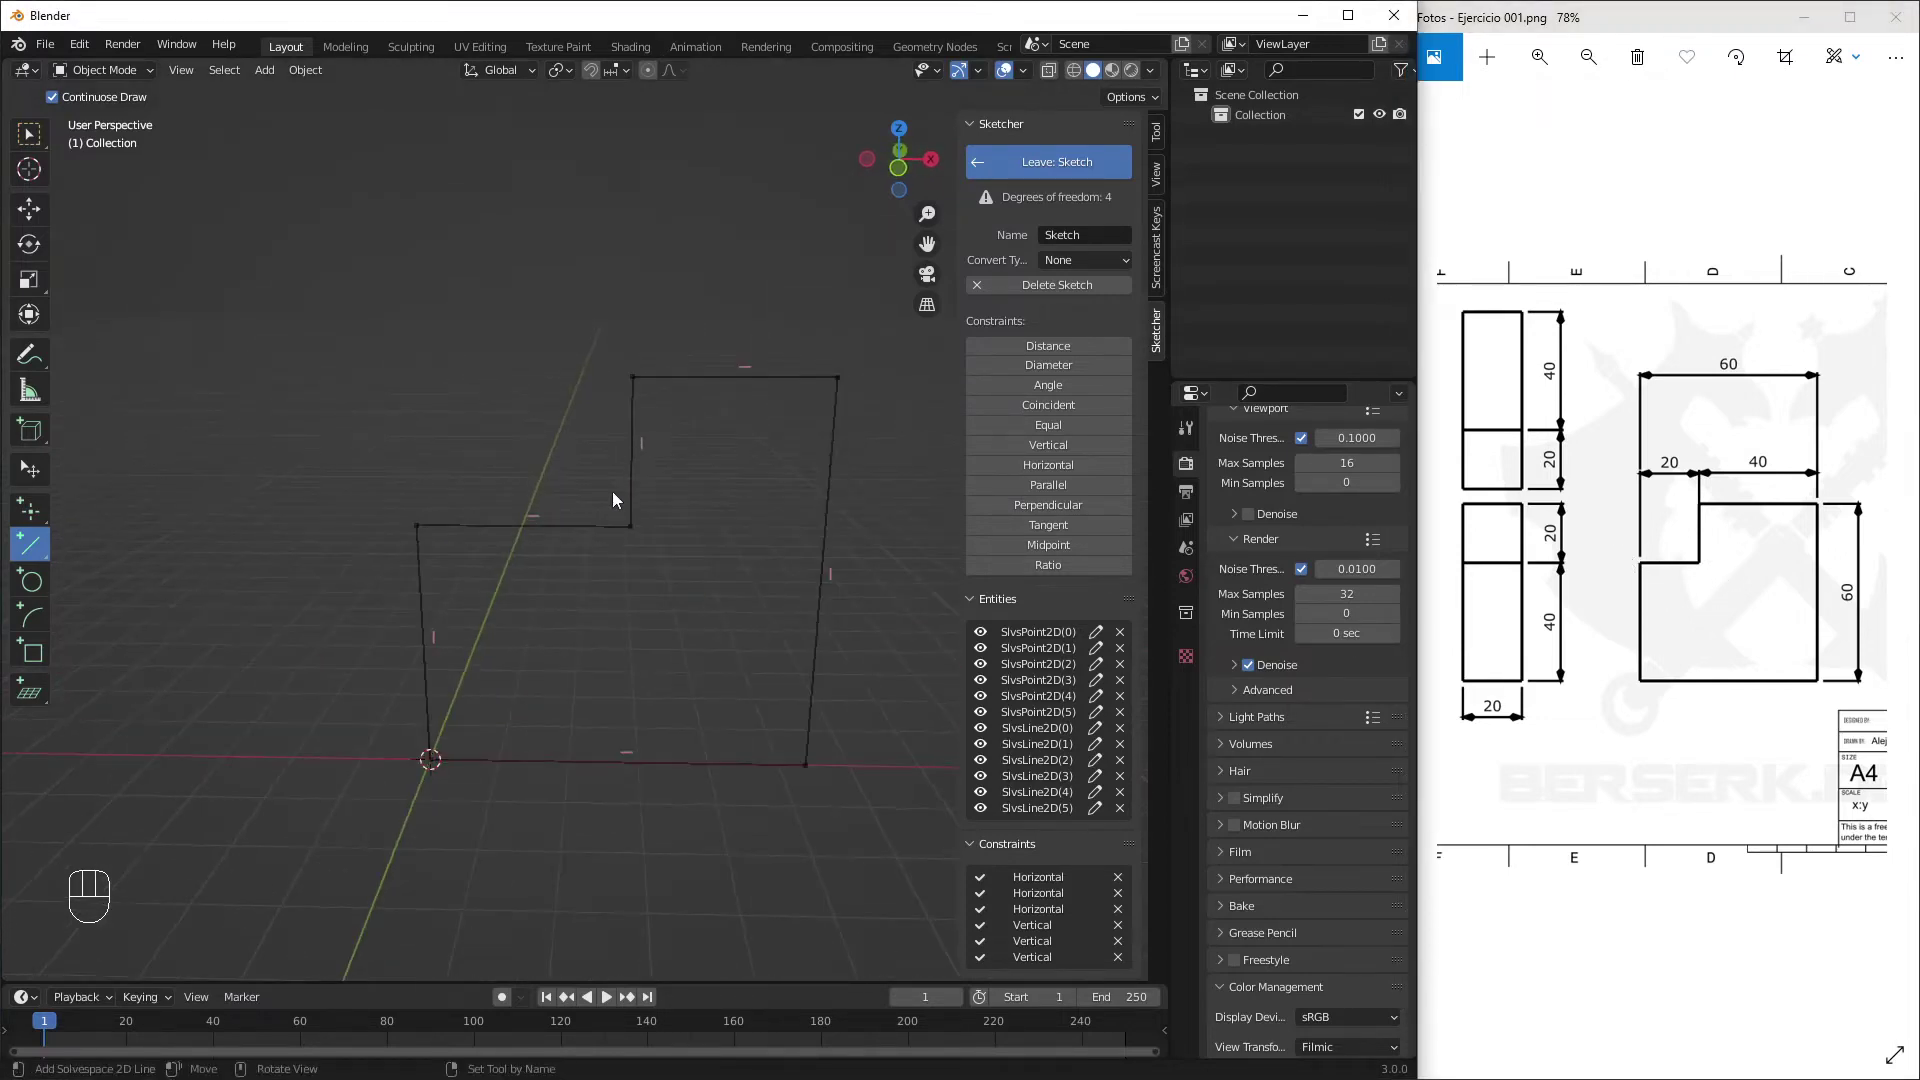
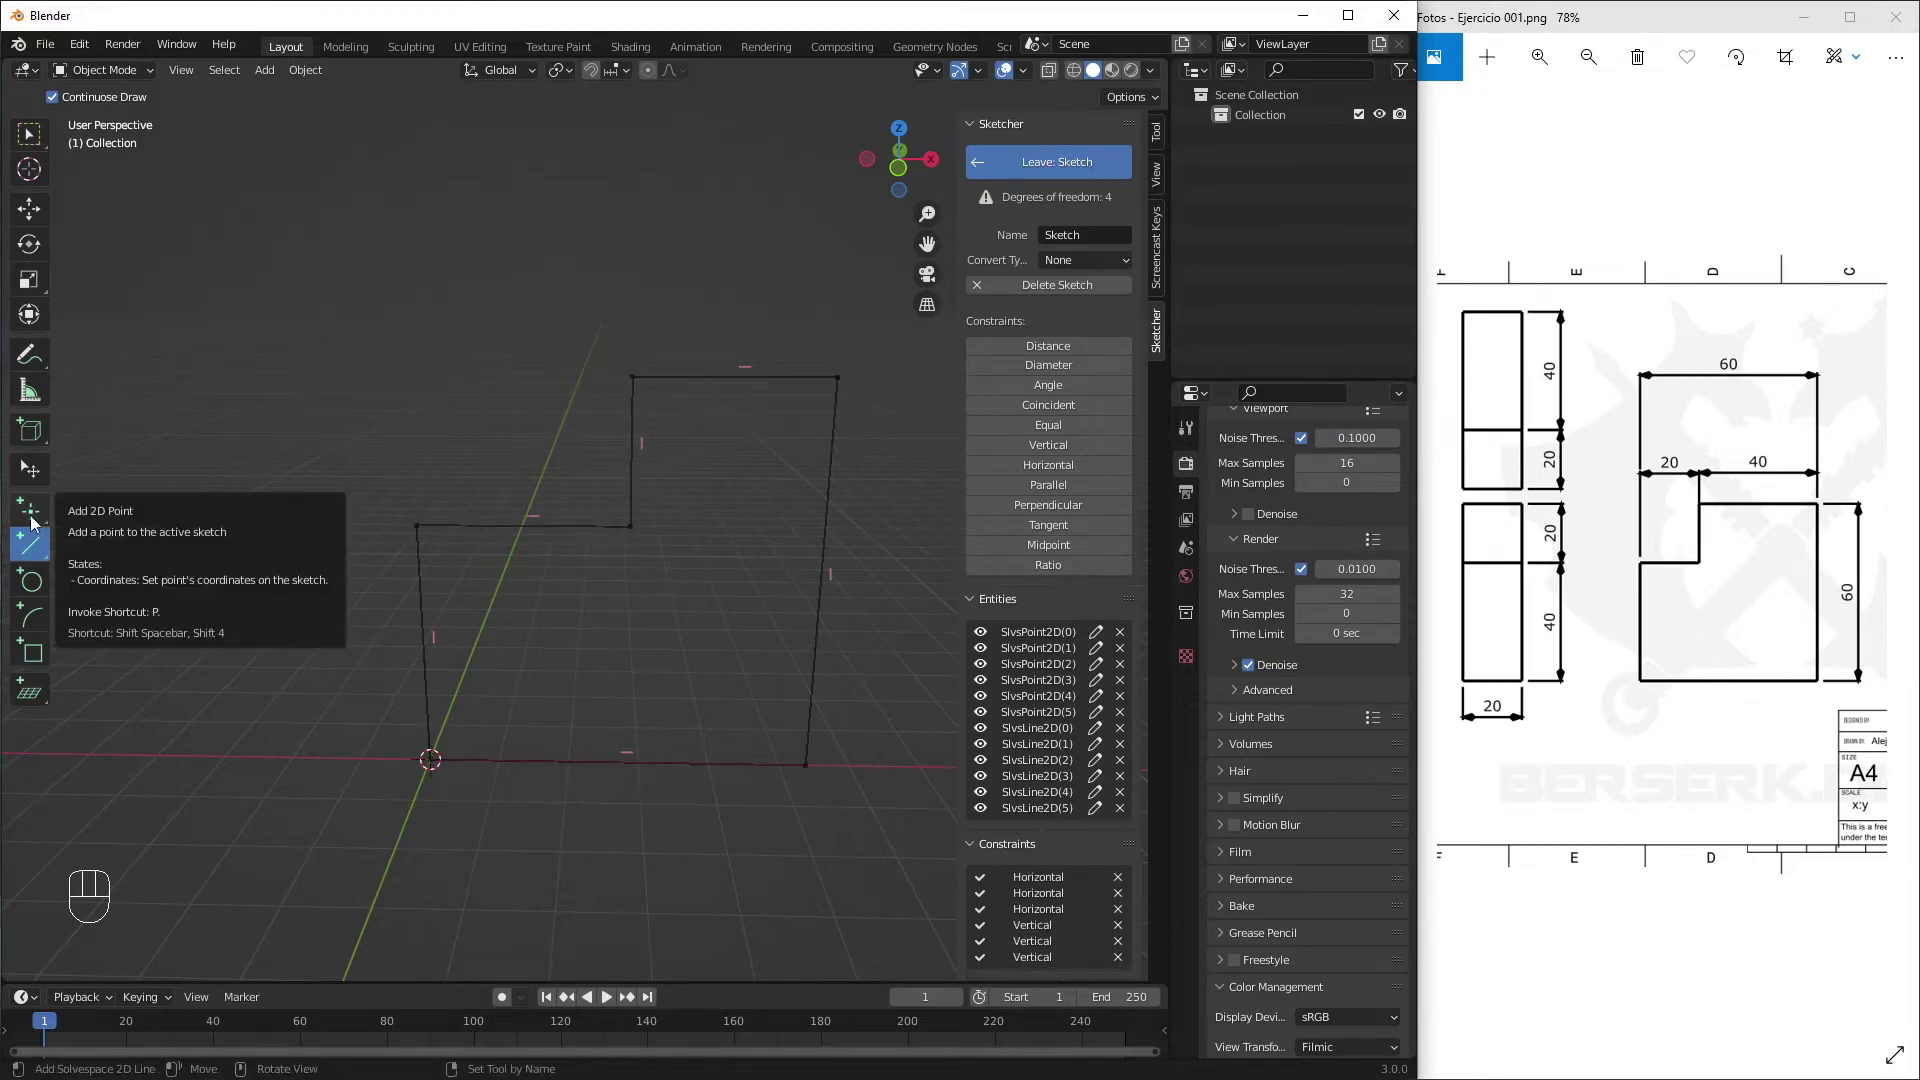
Make the two step edges of the L outline equal in length
left_click(32, 477)
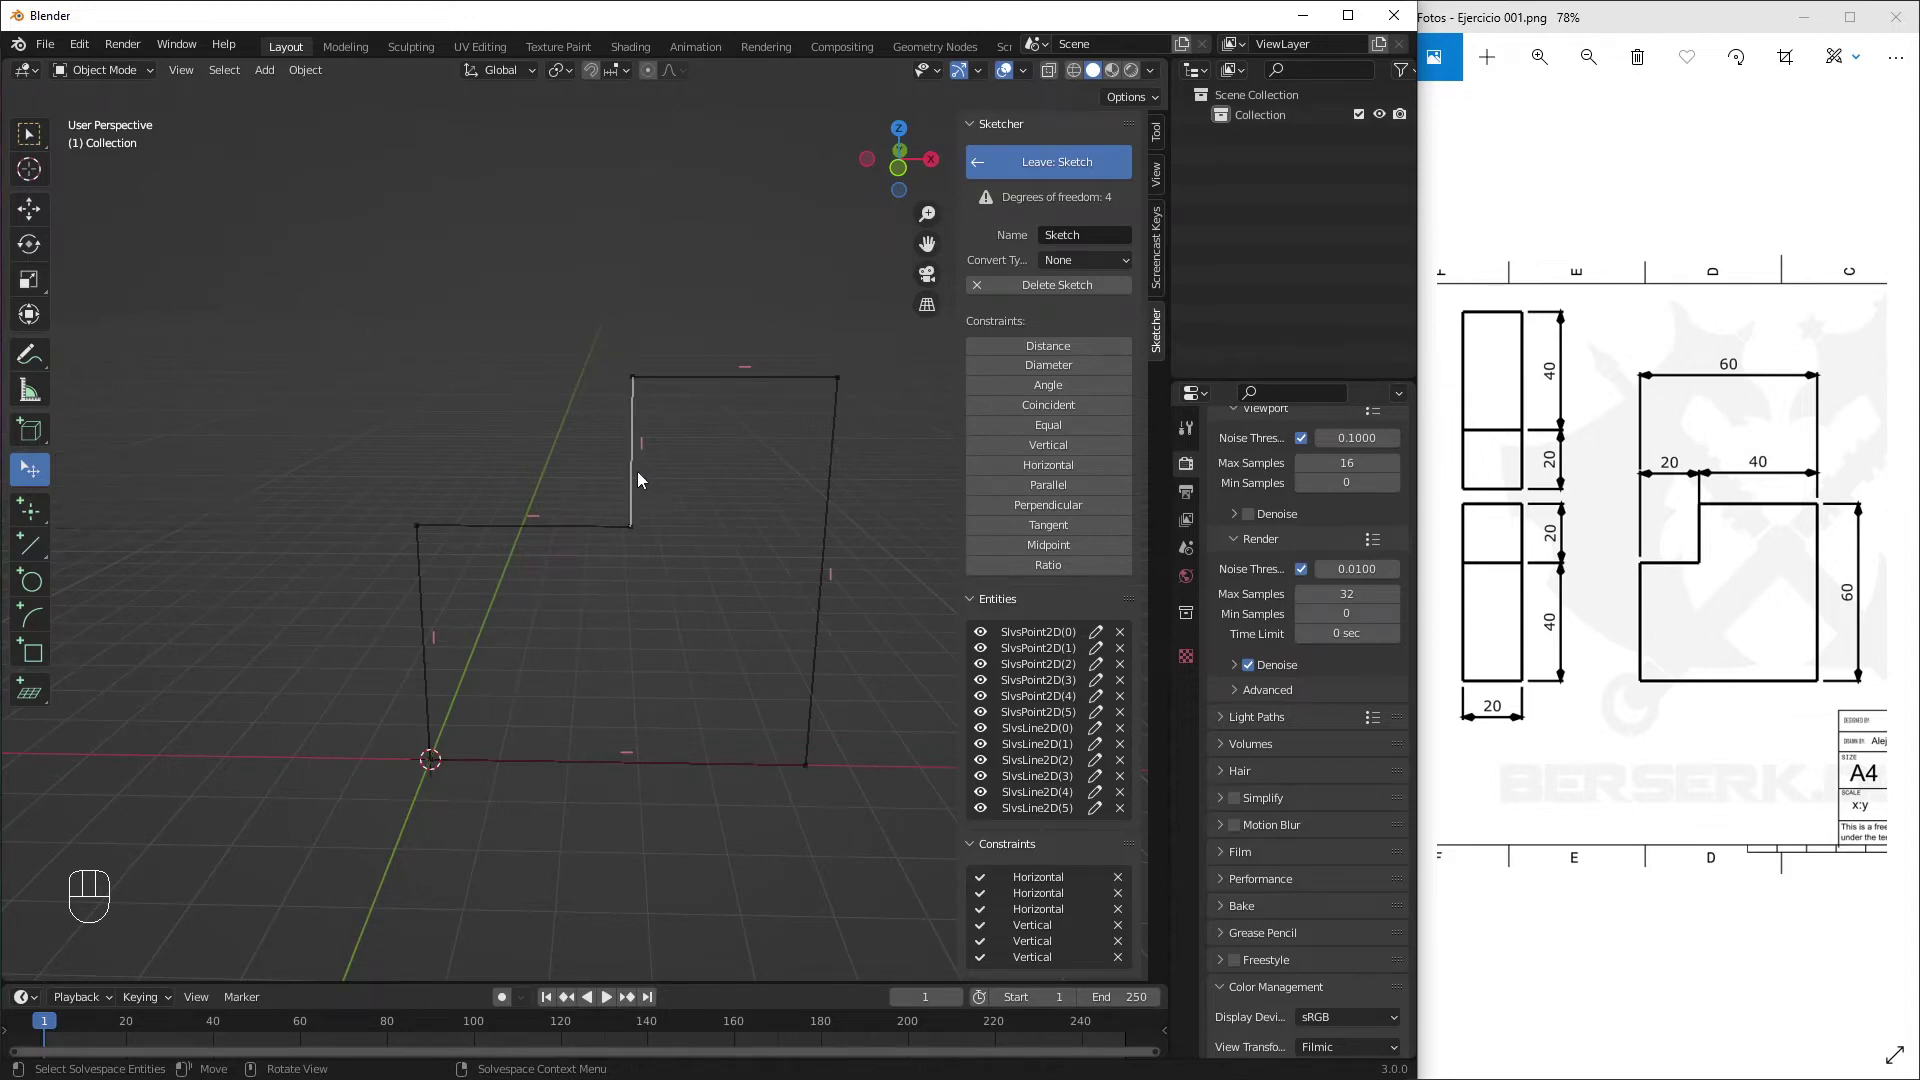
left_click(644, 484)
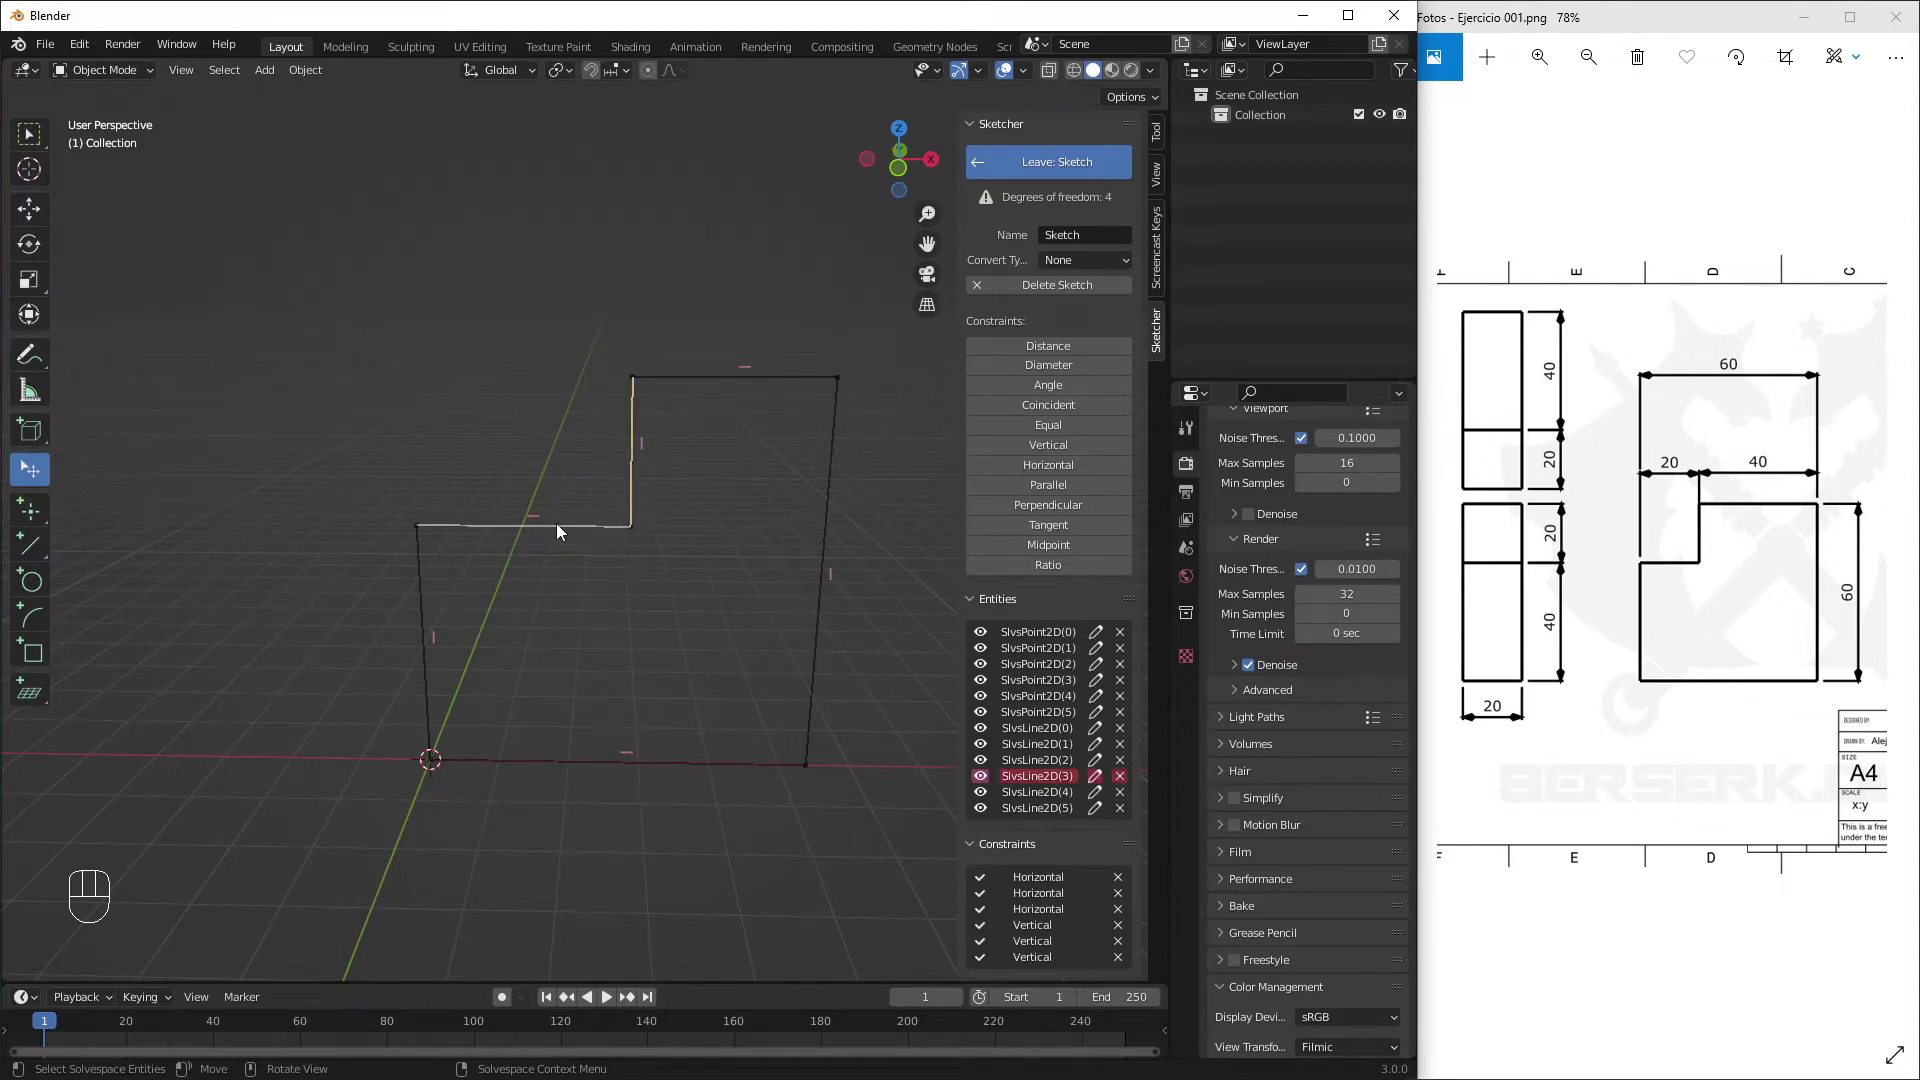
left_click(564, 538)
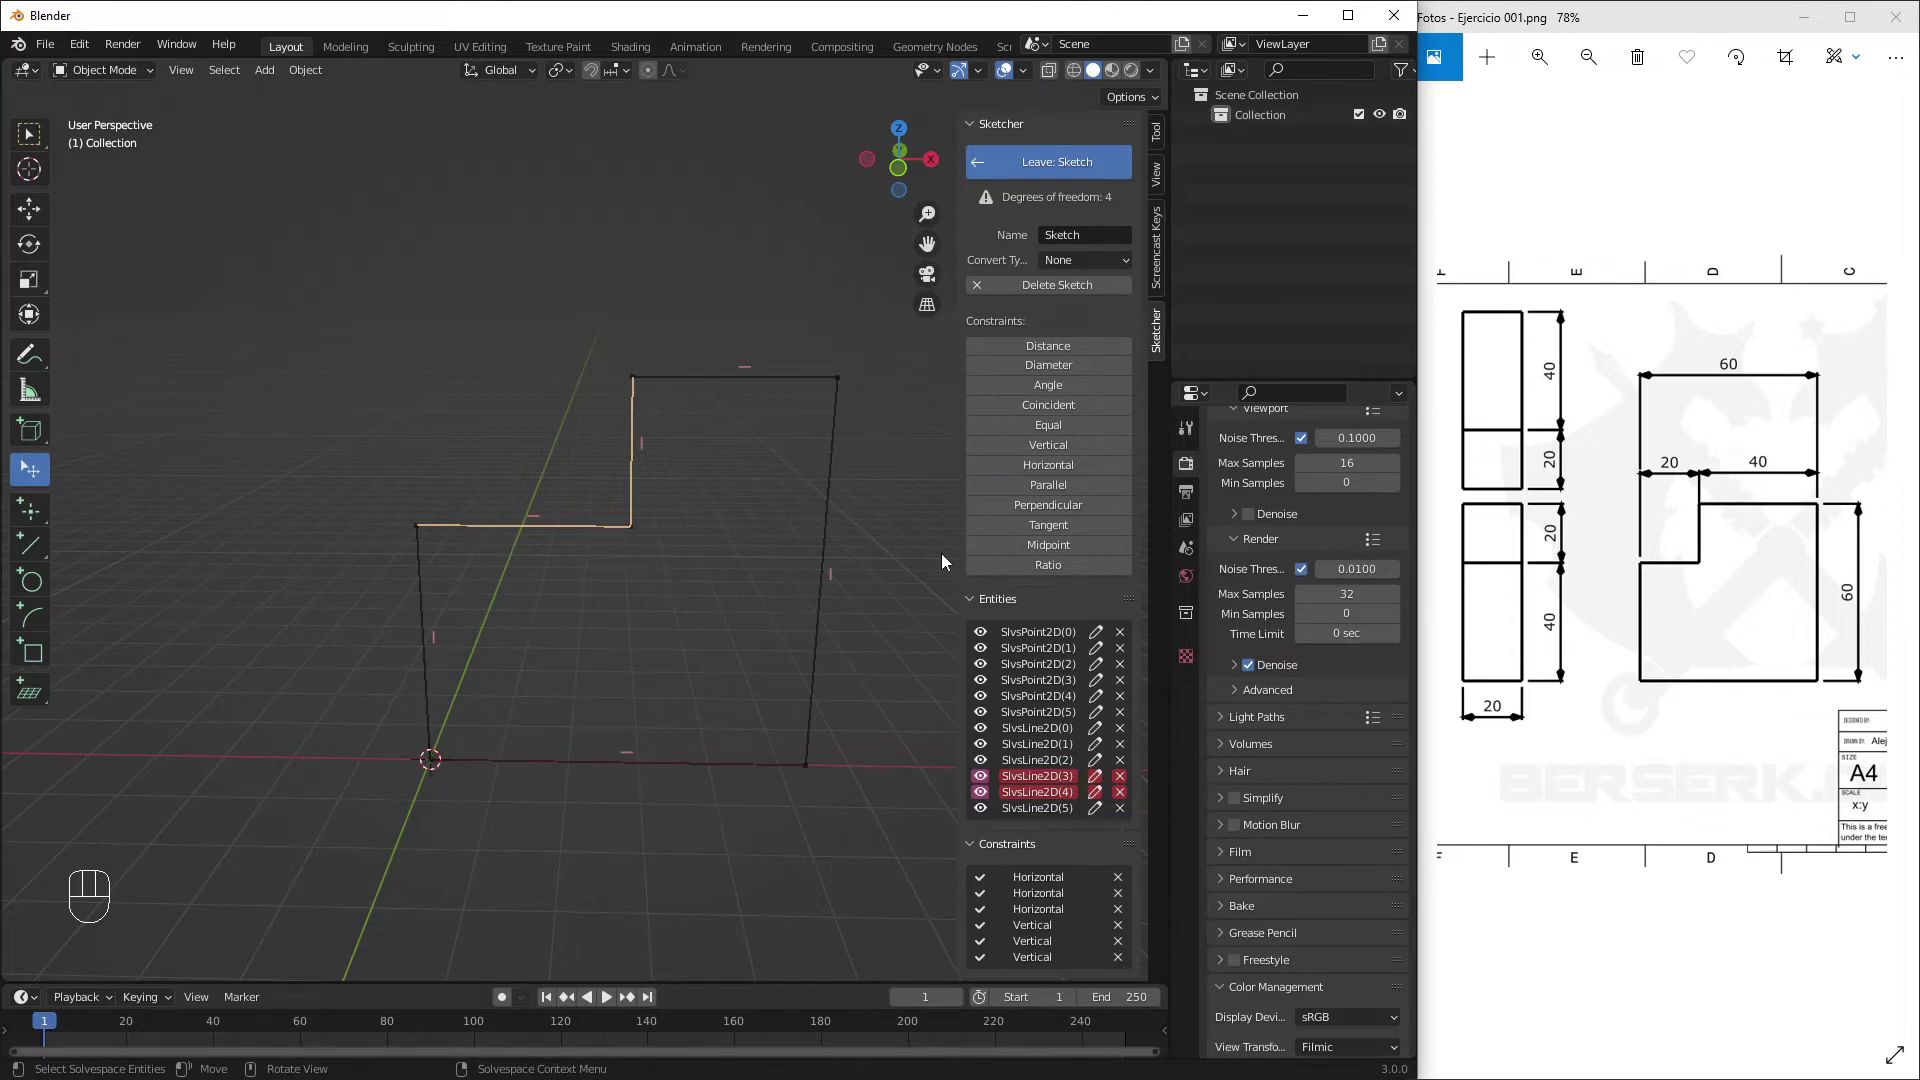
left_click(1058, 435)
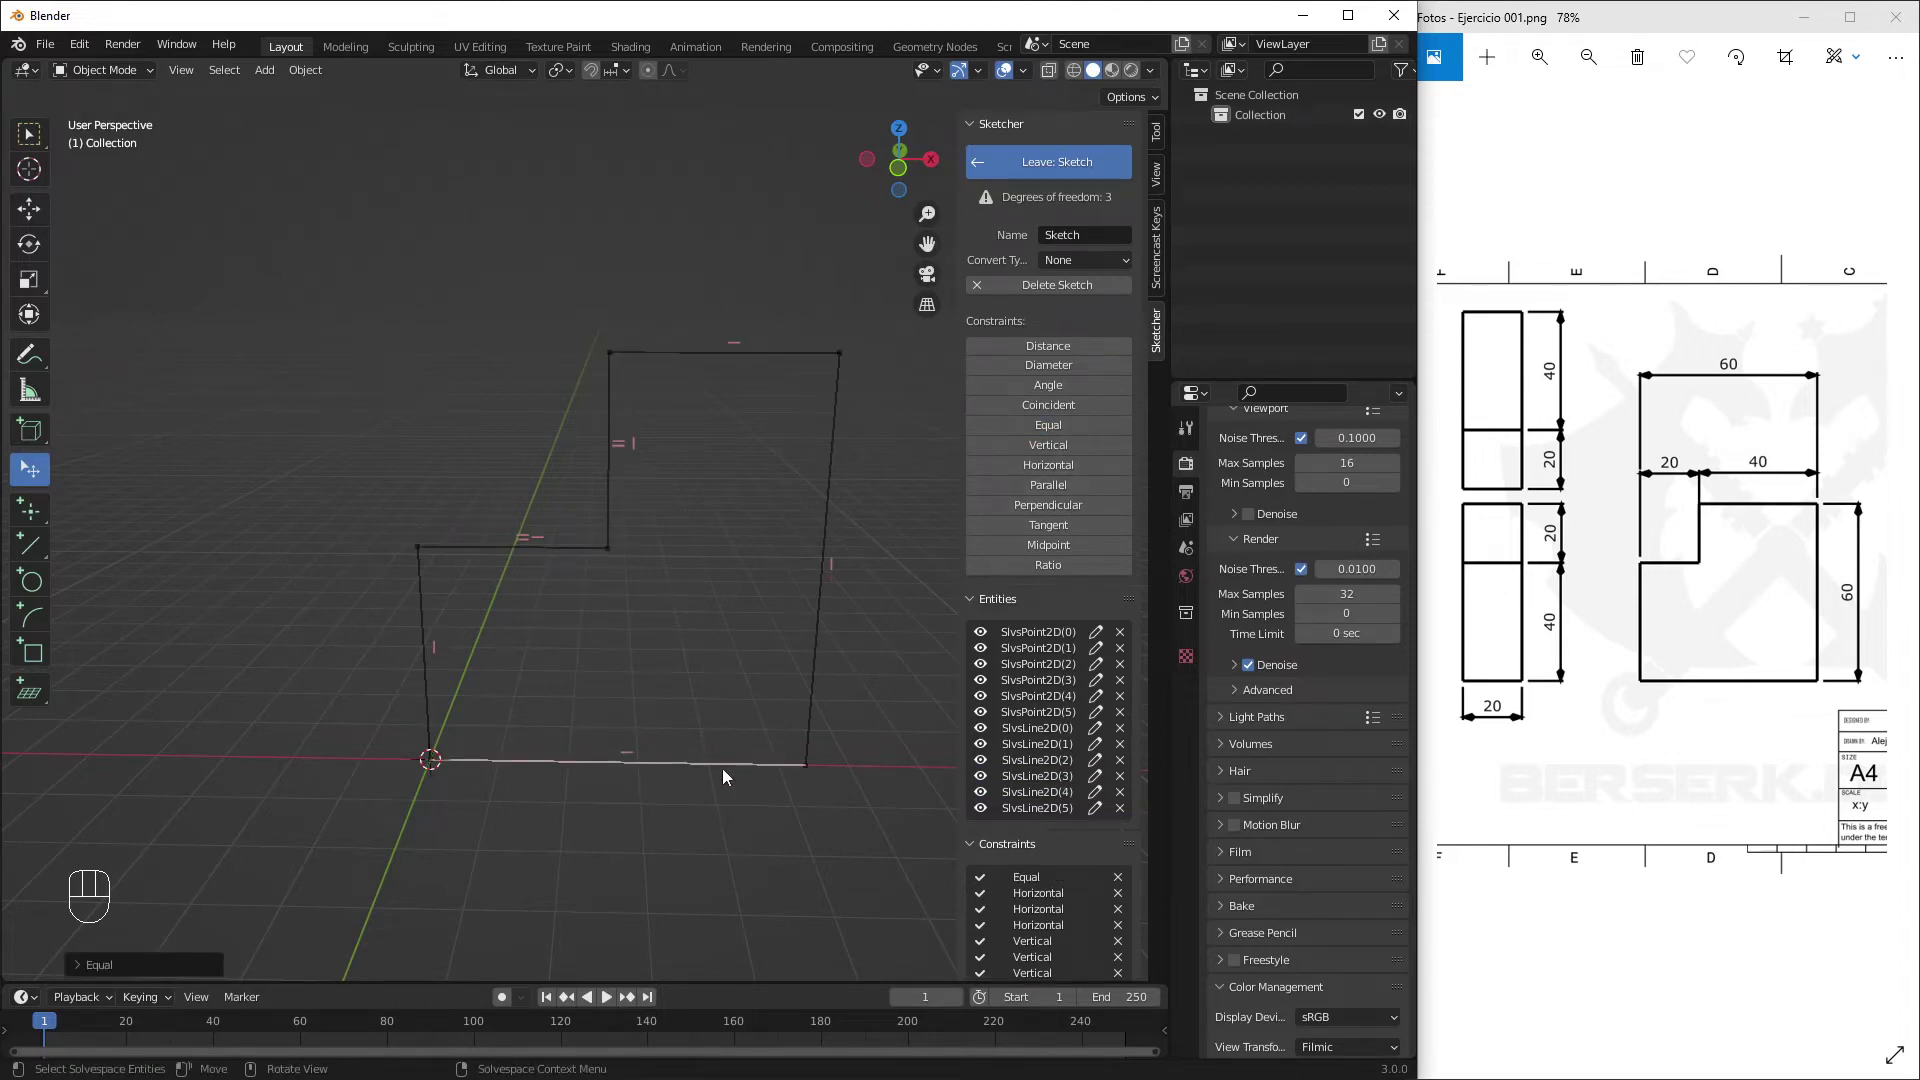
Make the bottom and right edges equal in length as well
left_click(818, 690)
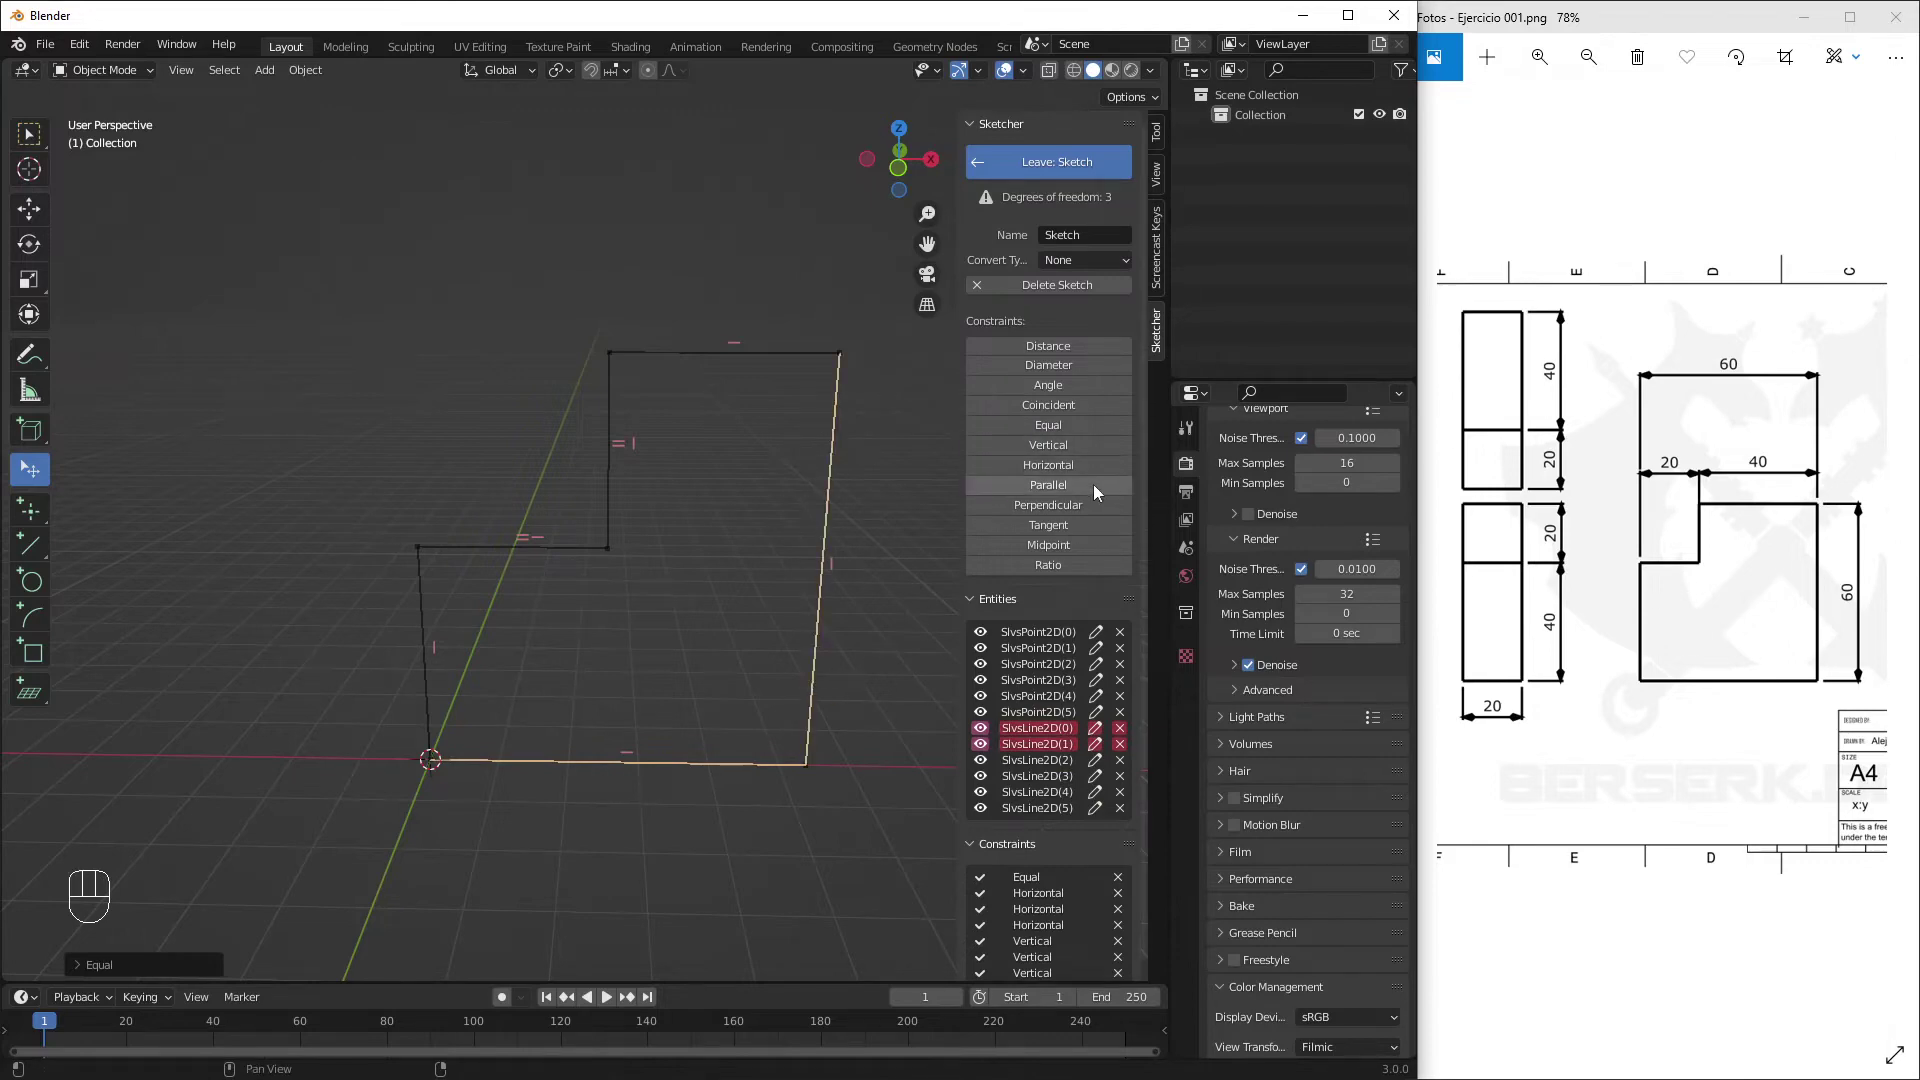
left_click(1070, 428)
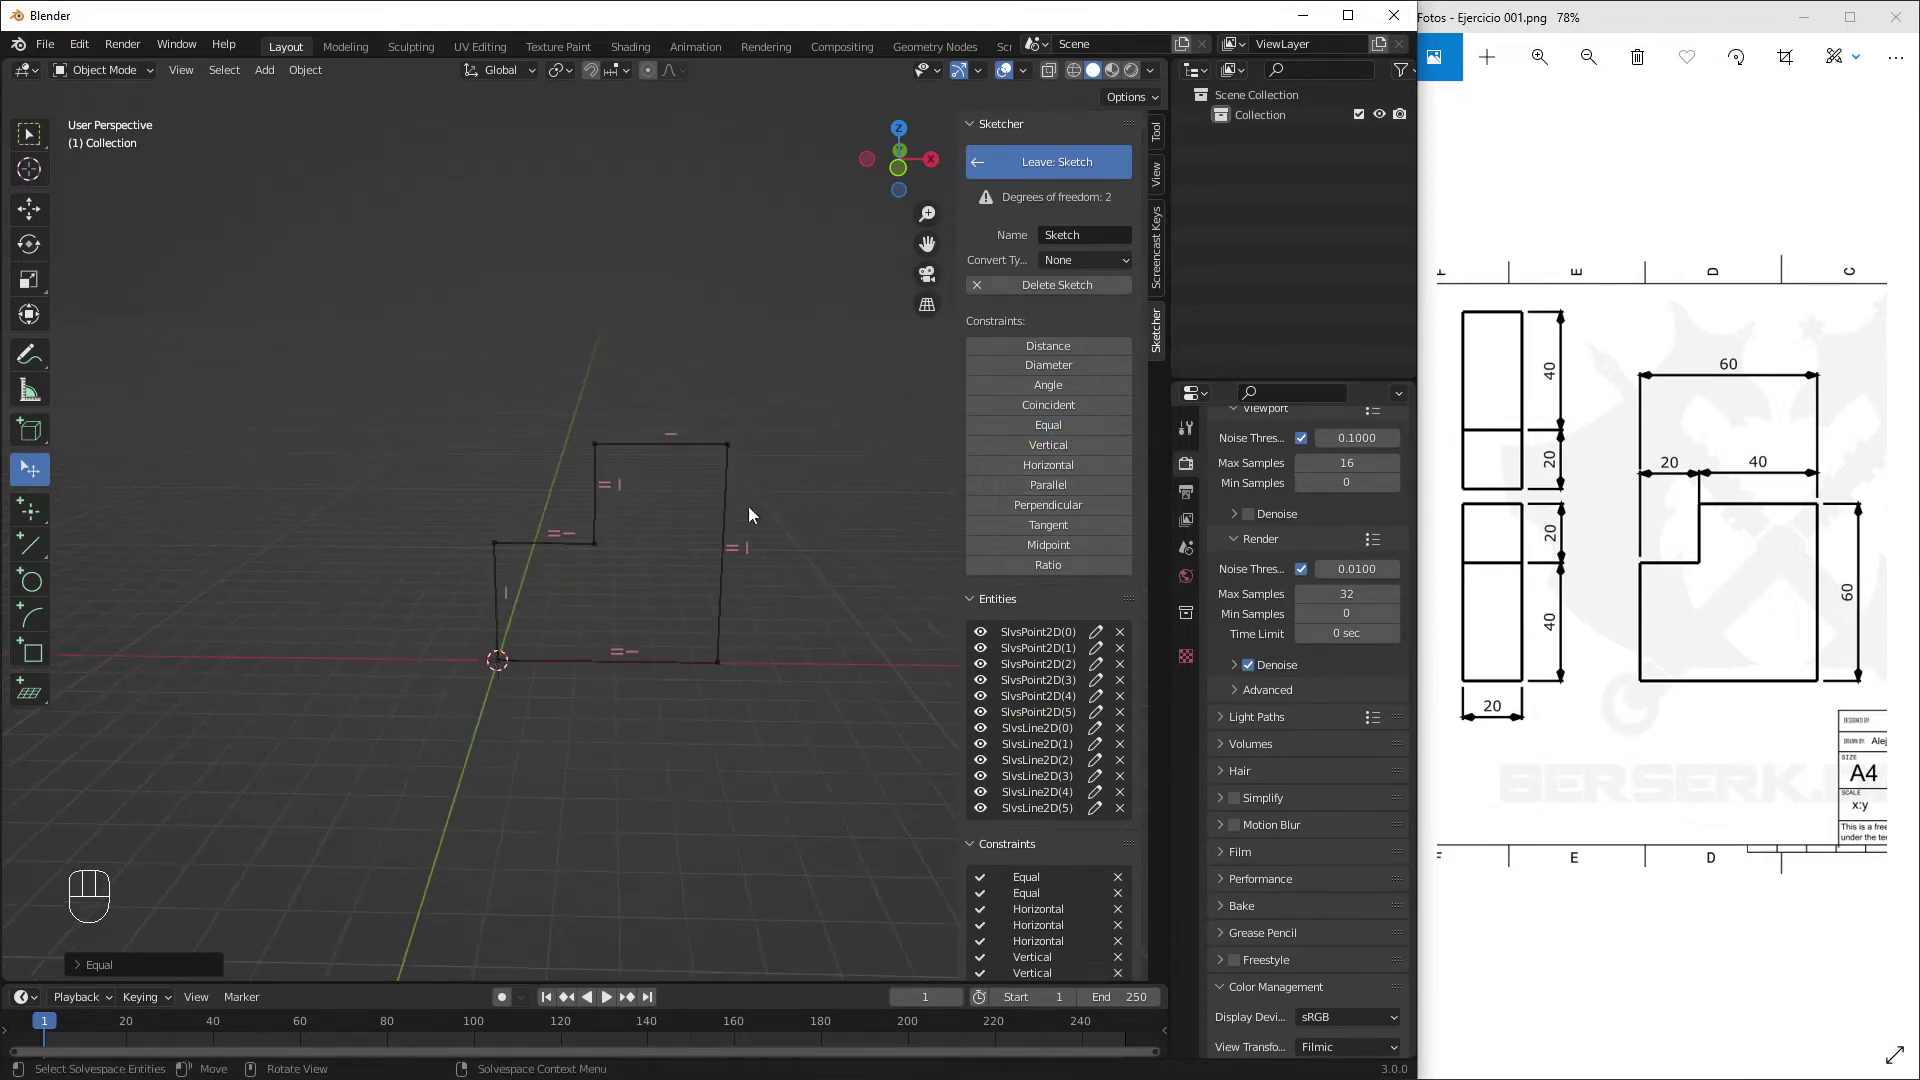
left_click_drag(757, 452, 726, 555)
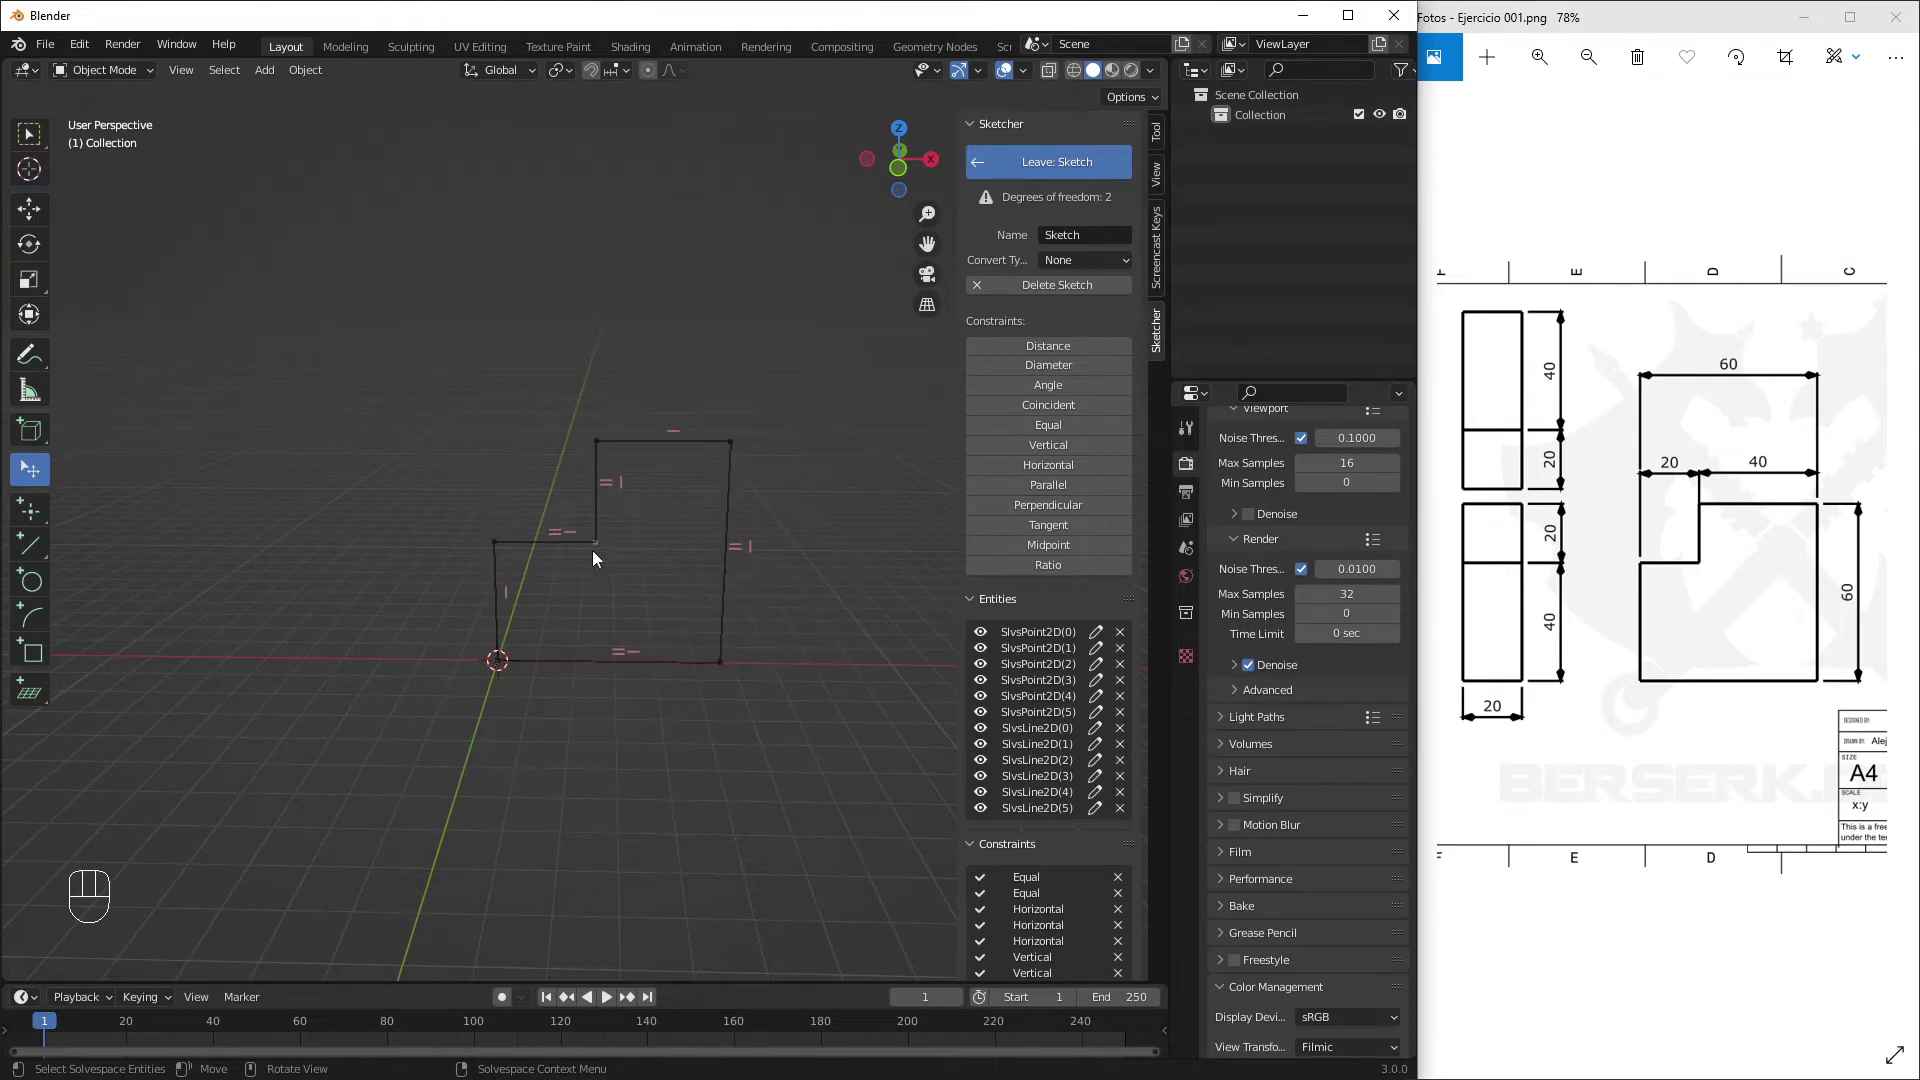
left_click_drag(581, 532, 502, 518)
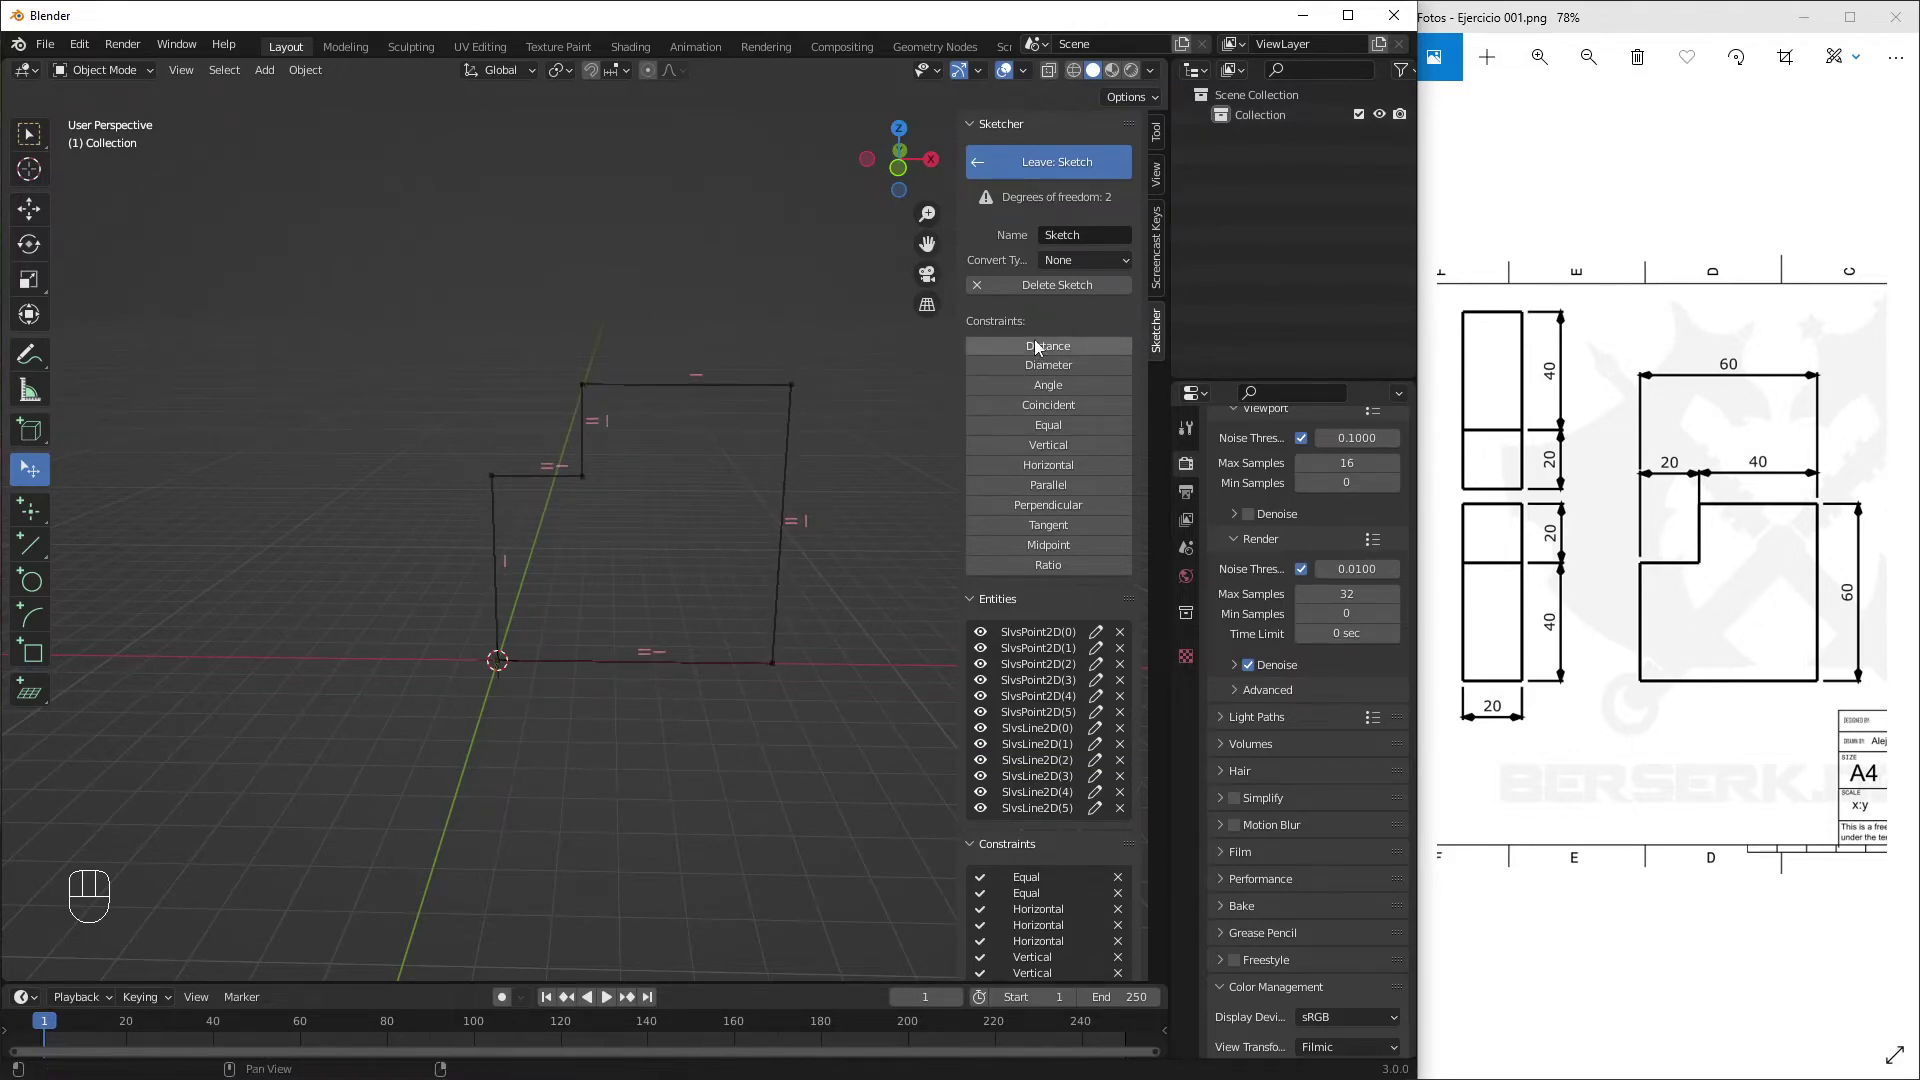
Add a 40 m distance constraint to the top edge and pick the short vertical edge next
left_click(790, 349)
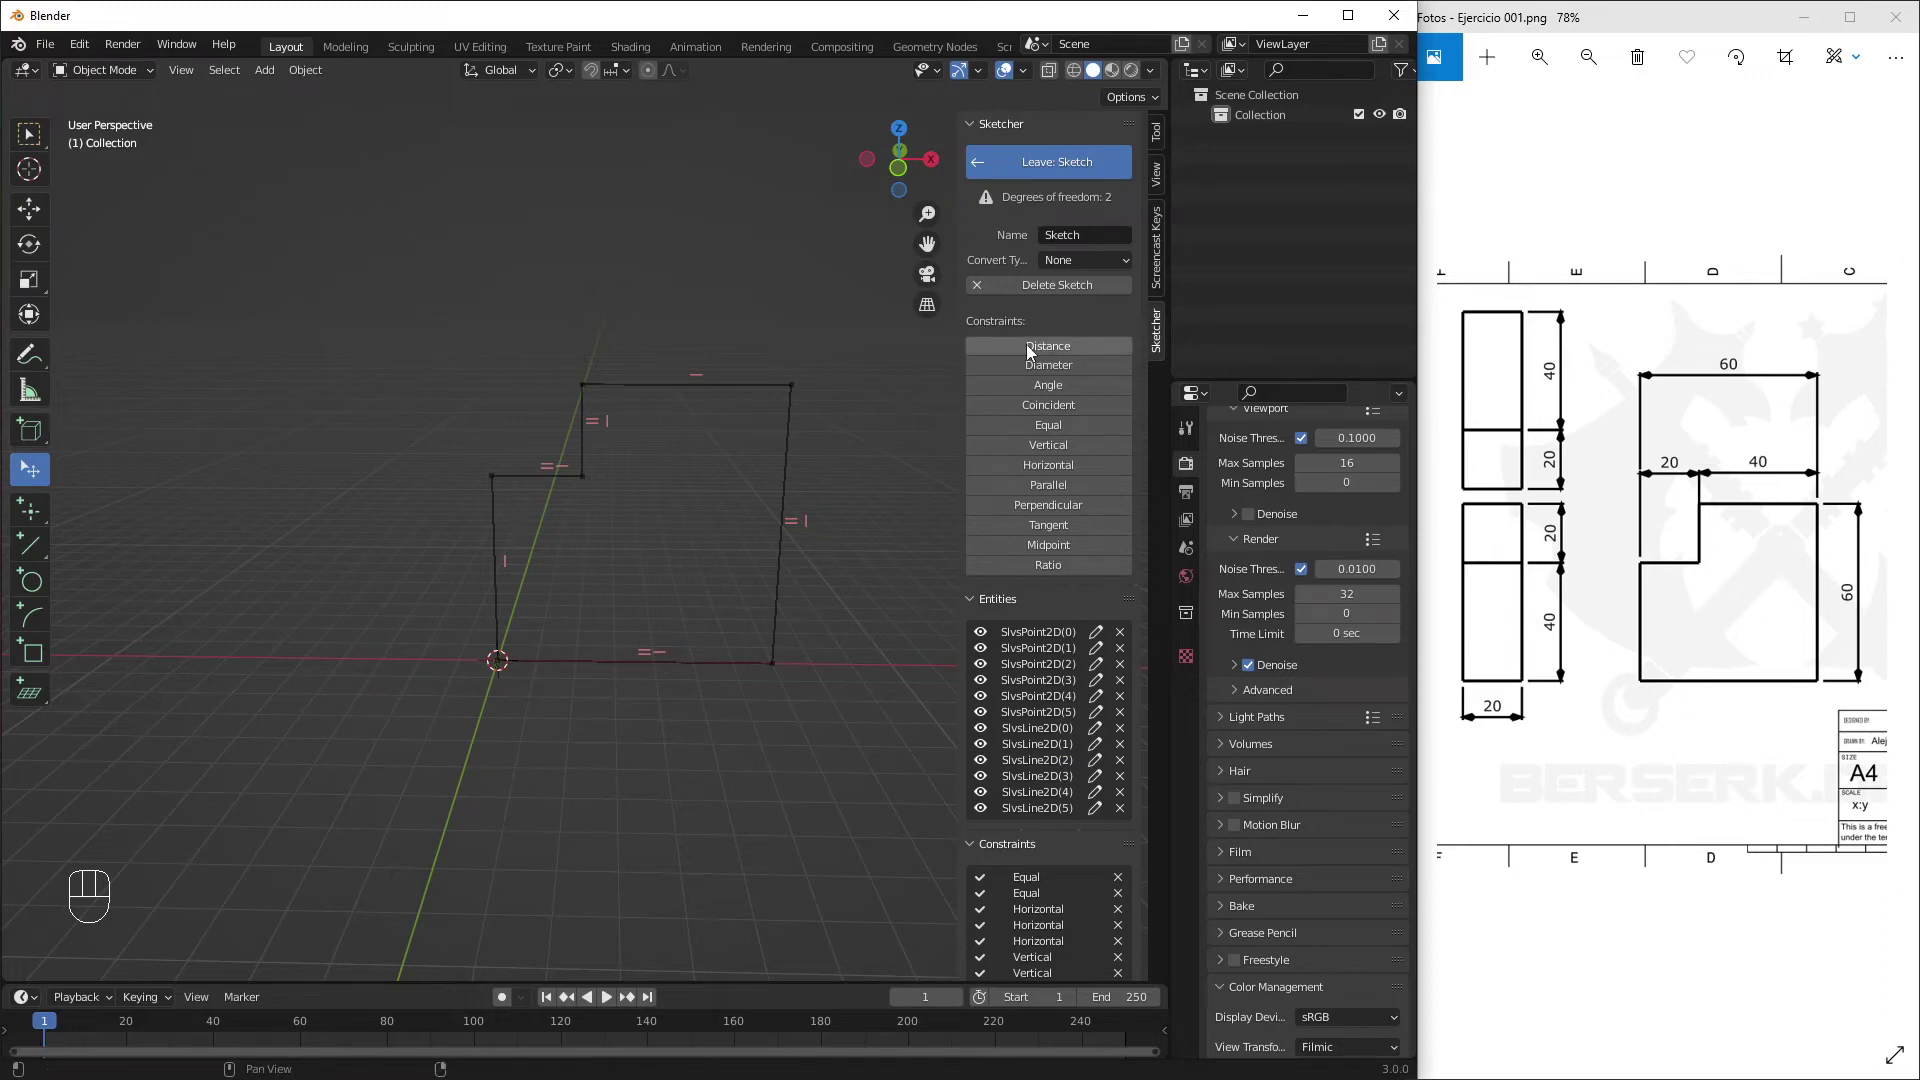
left_click(1060, 351)
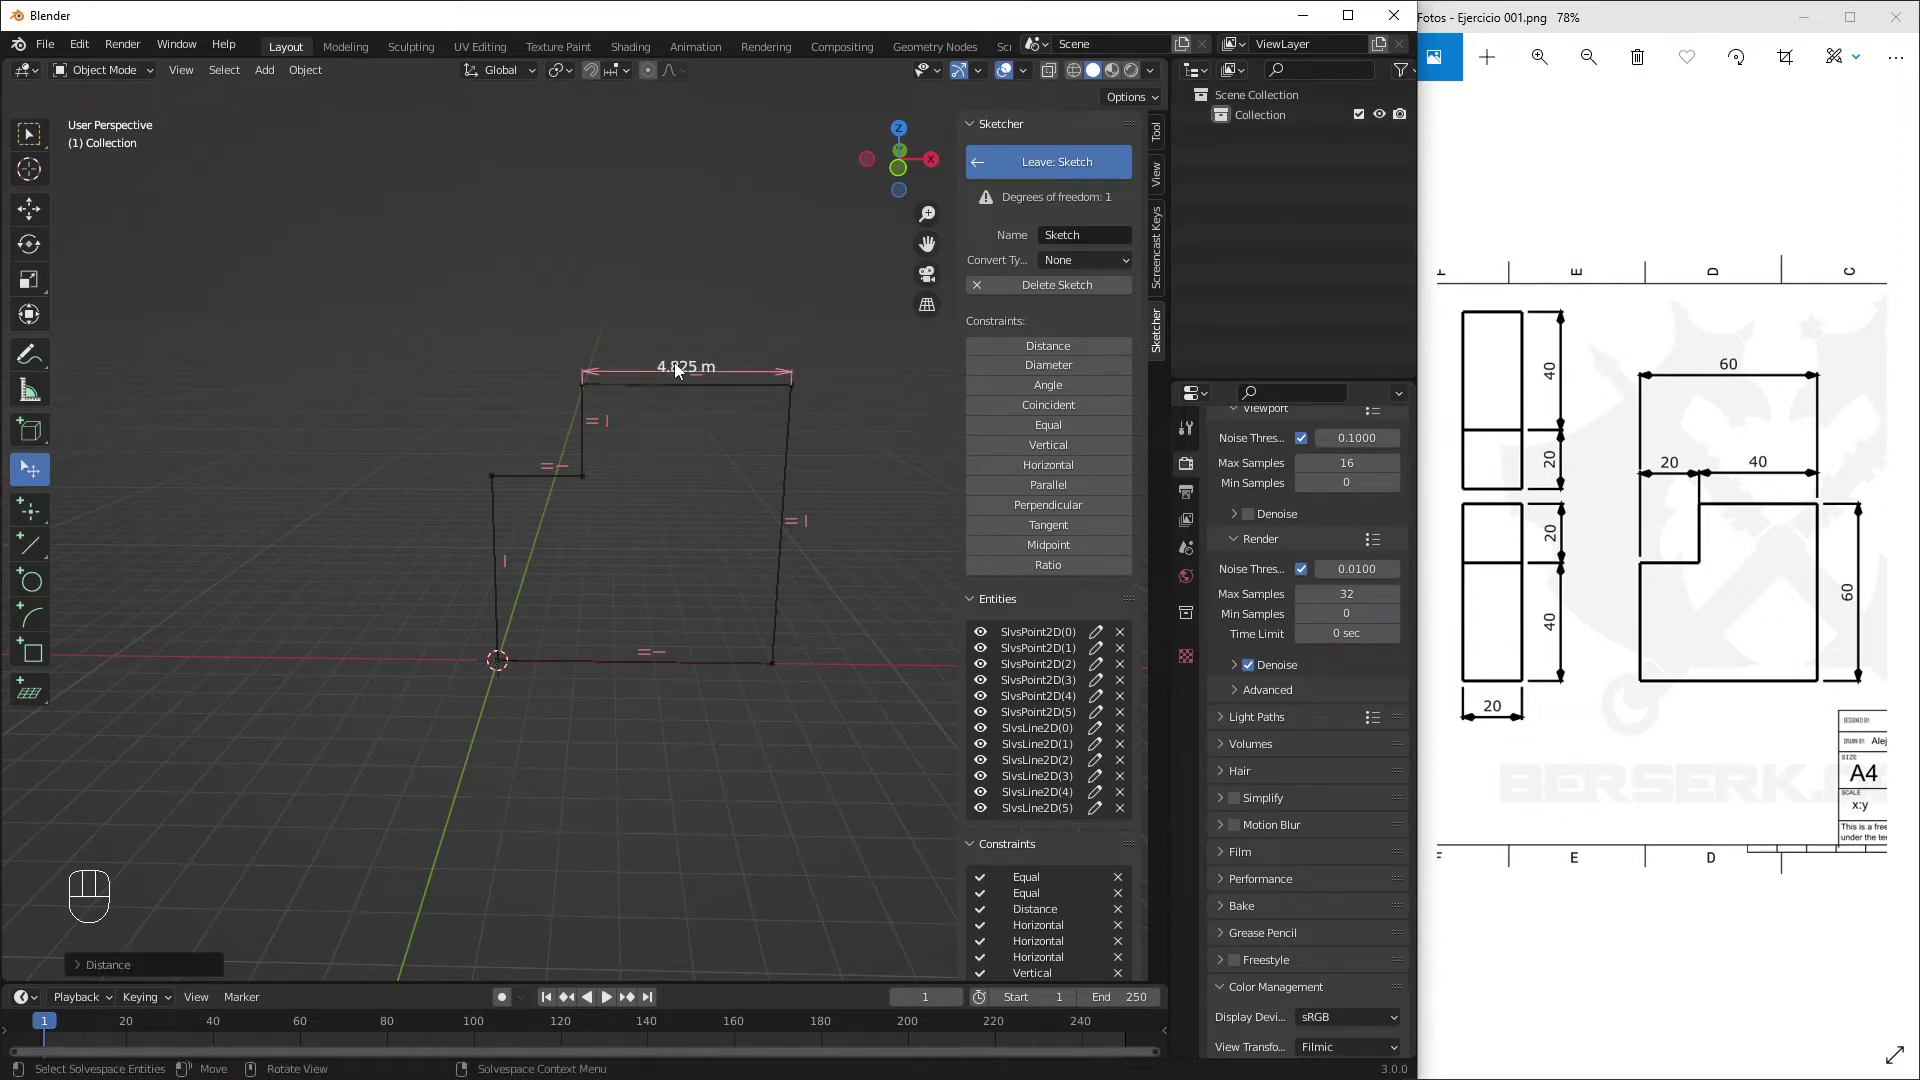
left_click_drag(685, 355, 700, 285)
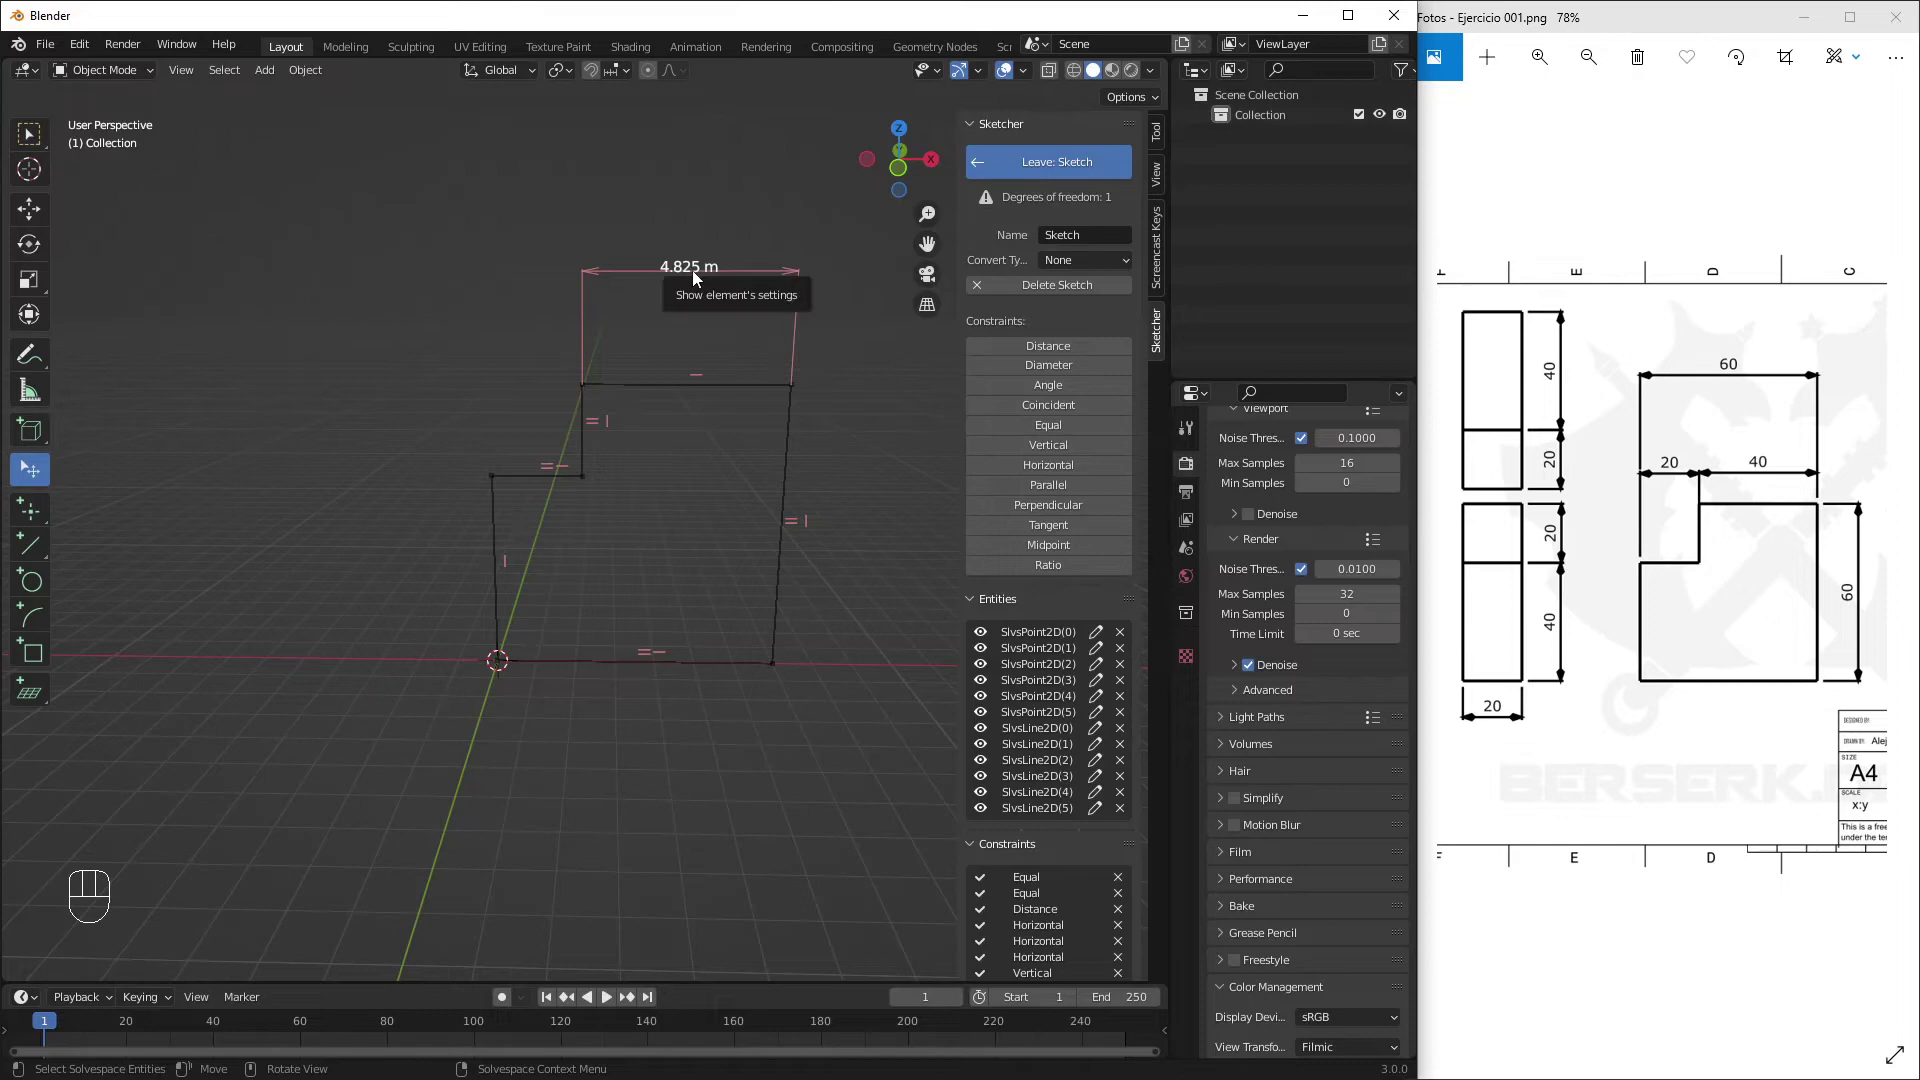
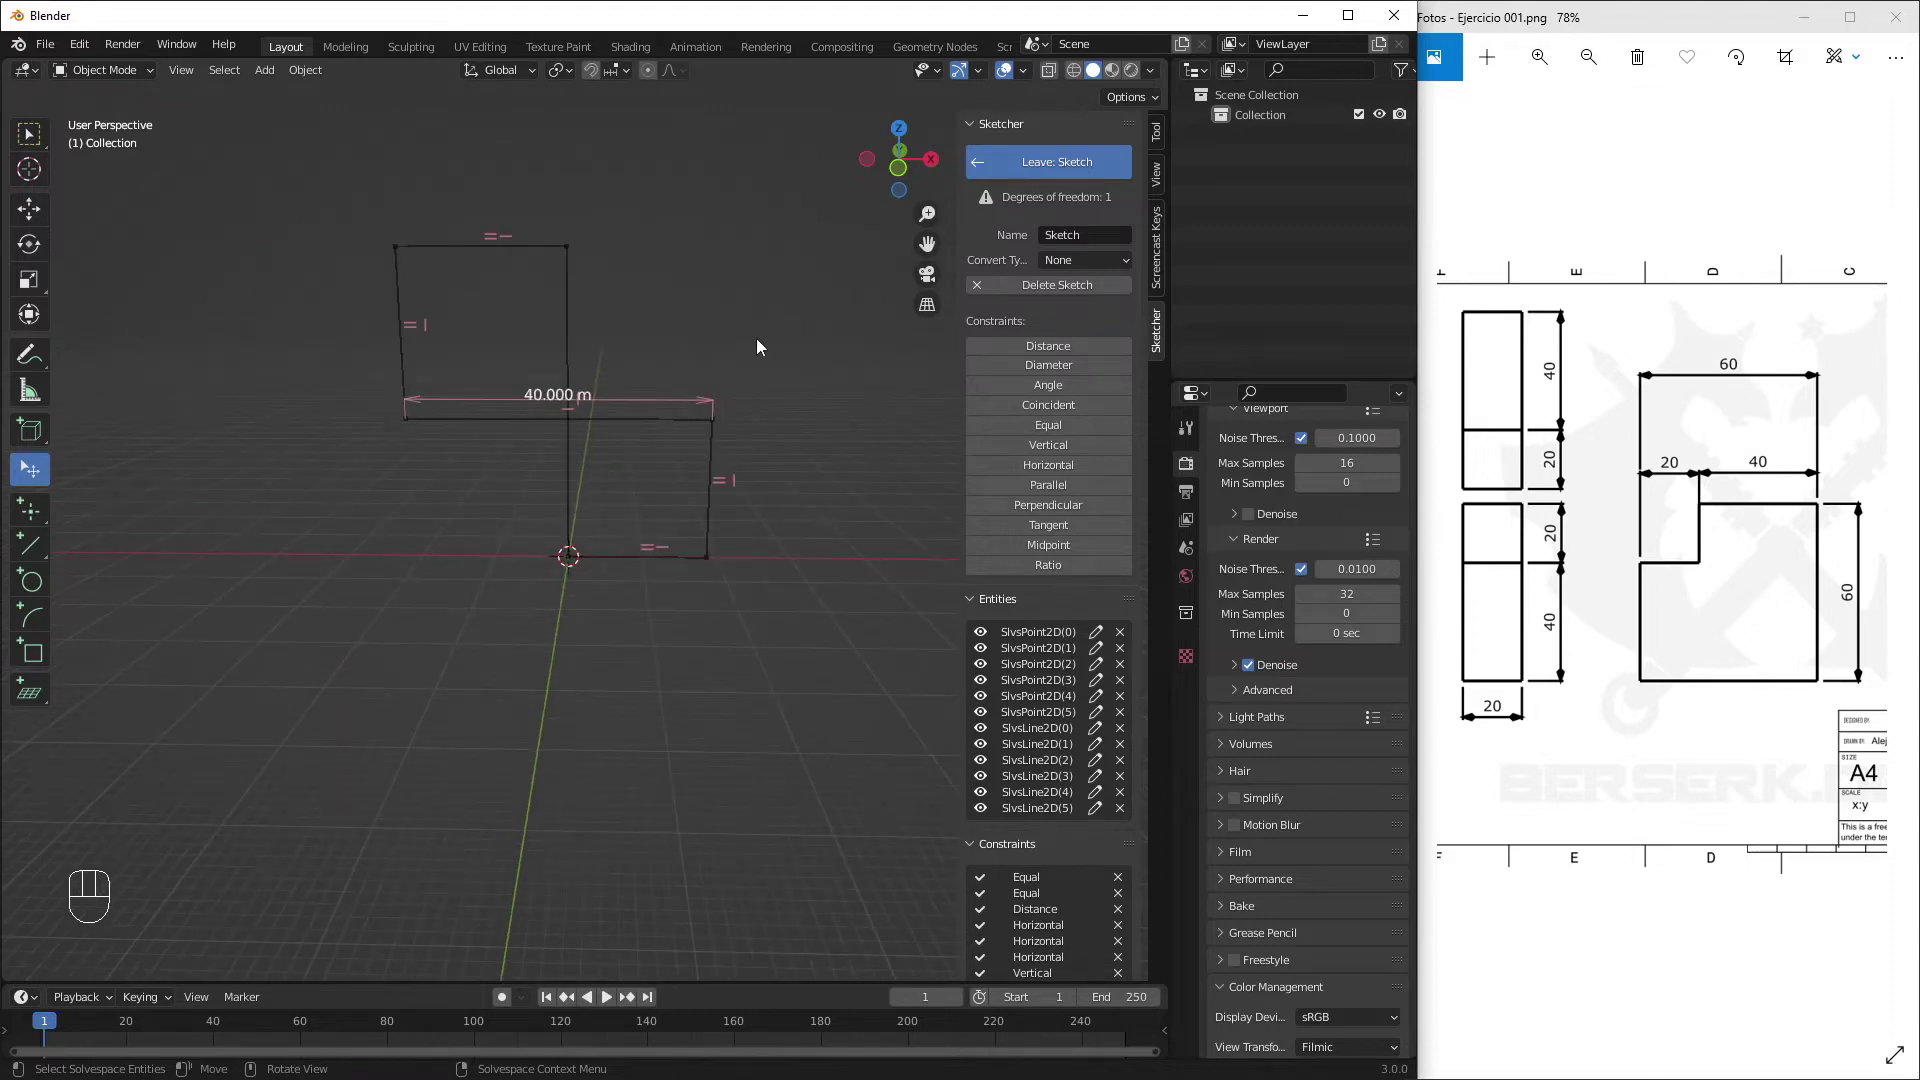
left_click_drag(407, 425, 796, 317)
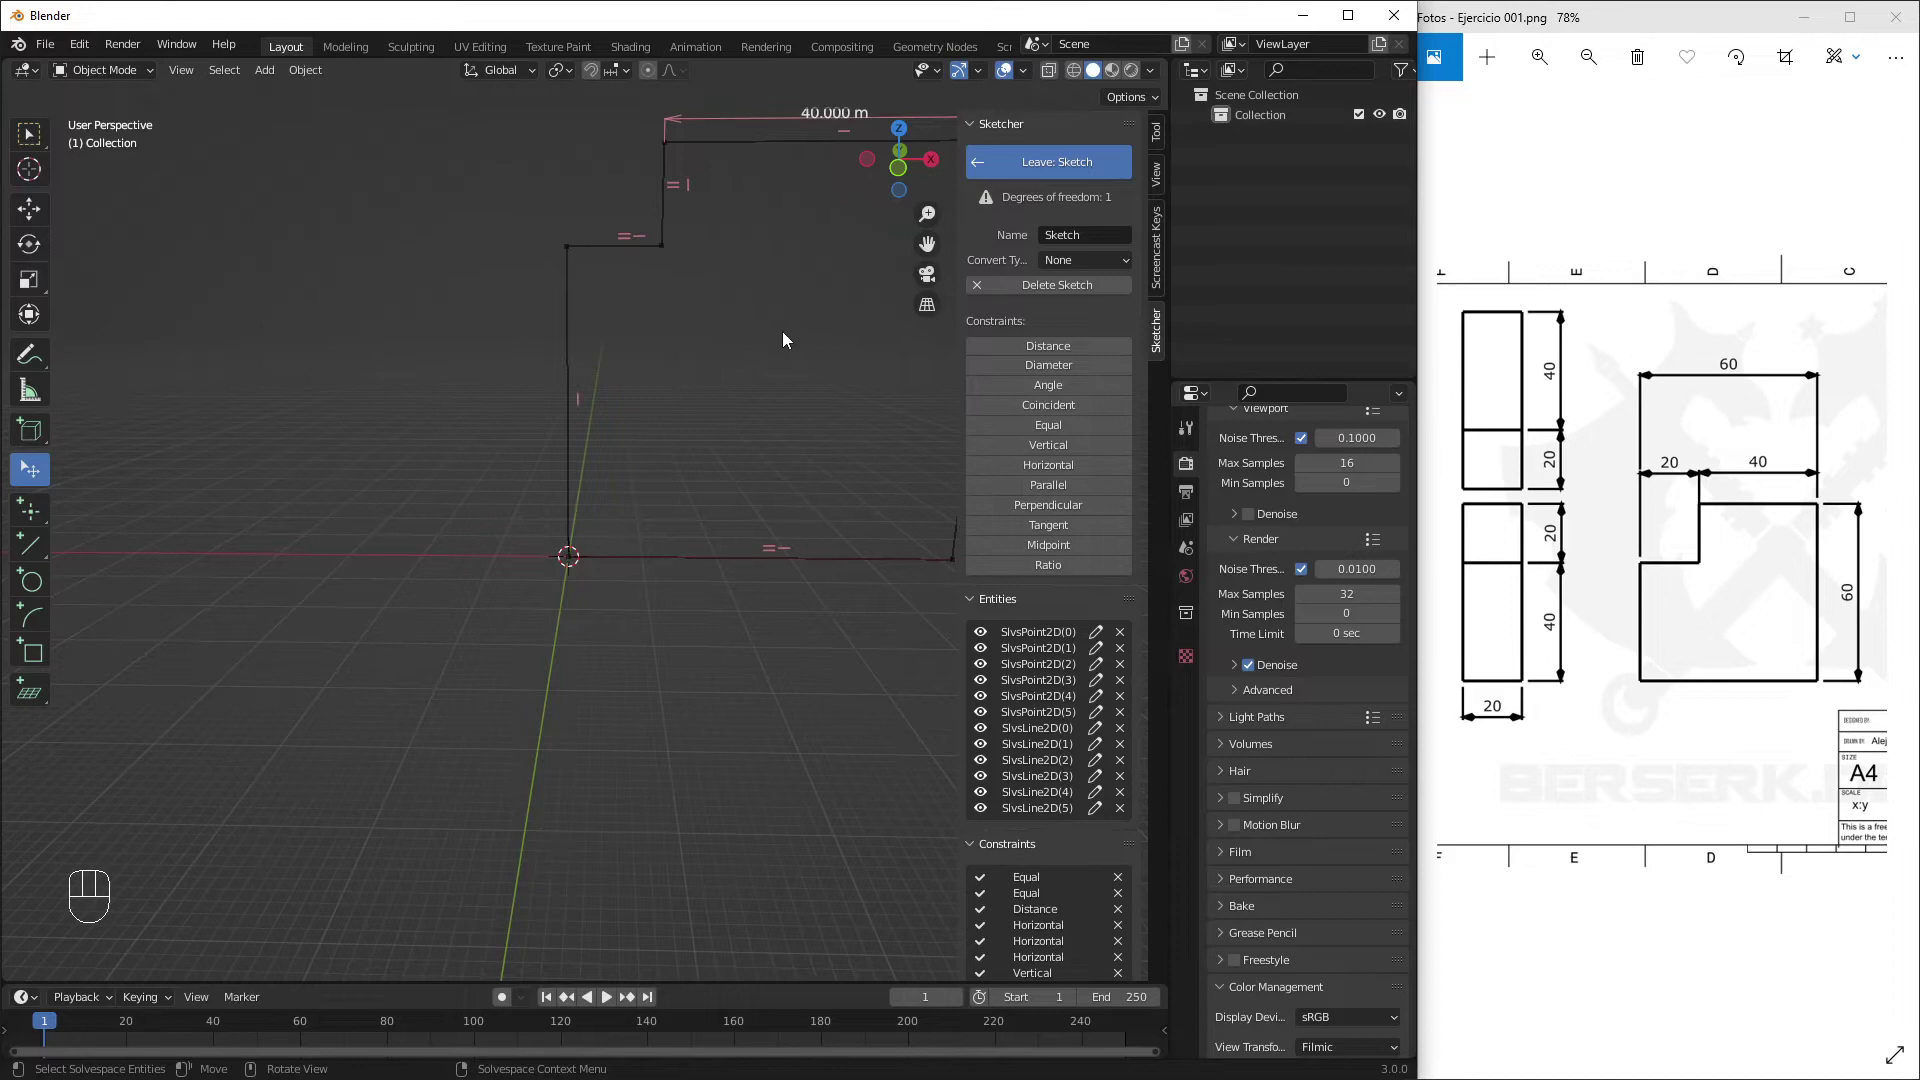
left_click_drag(766, 347, 586, 444)
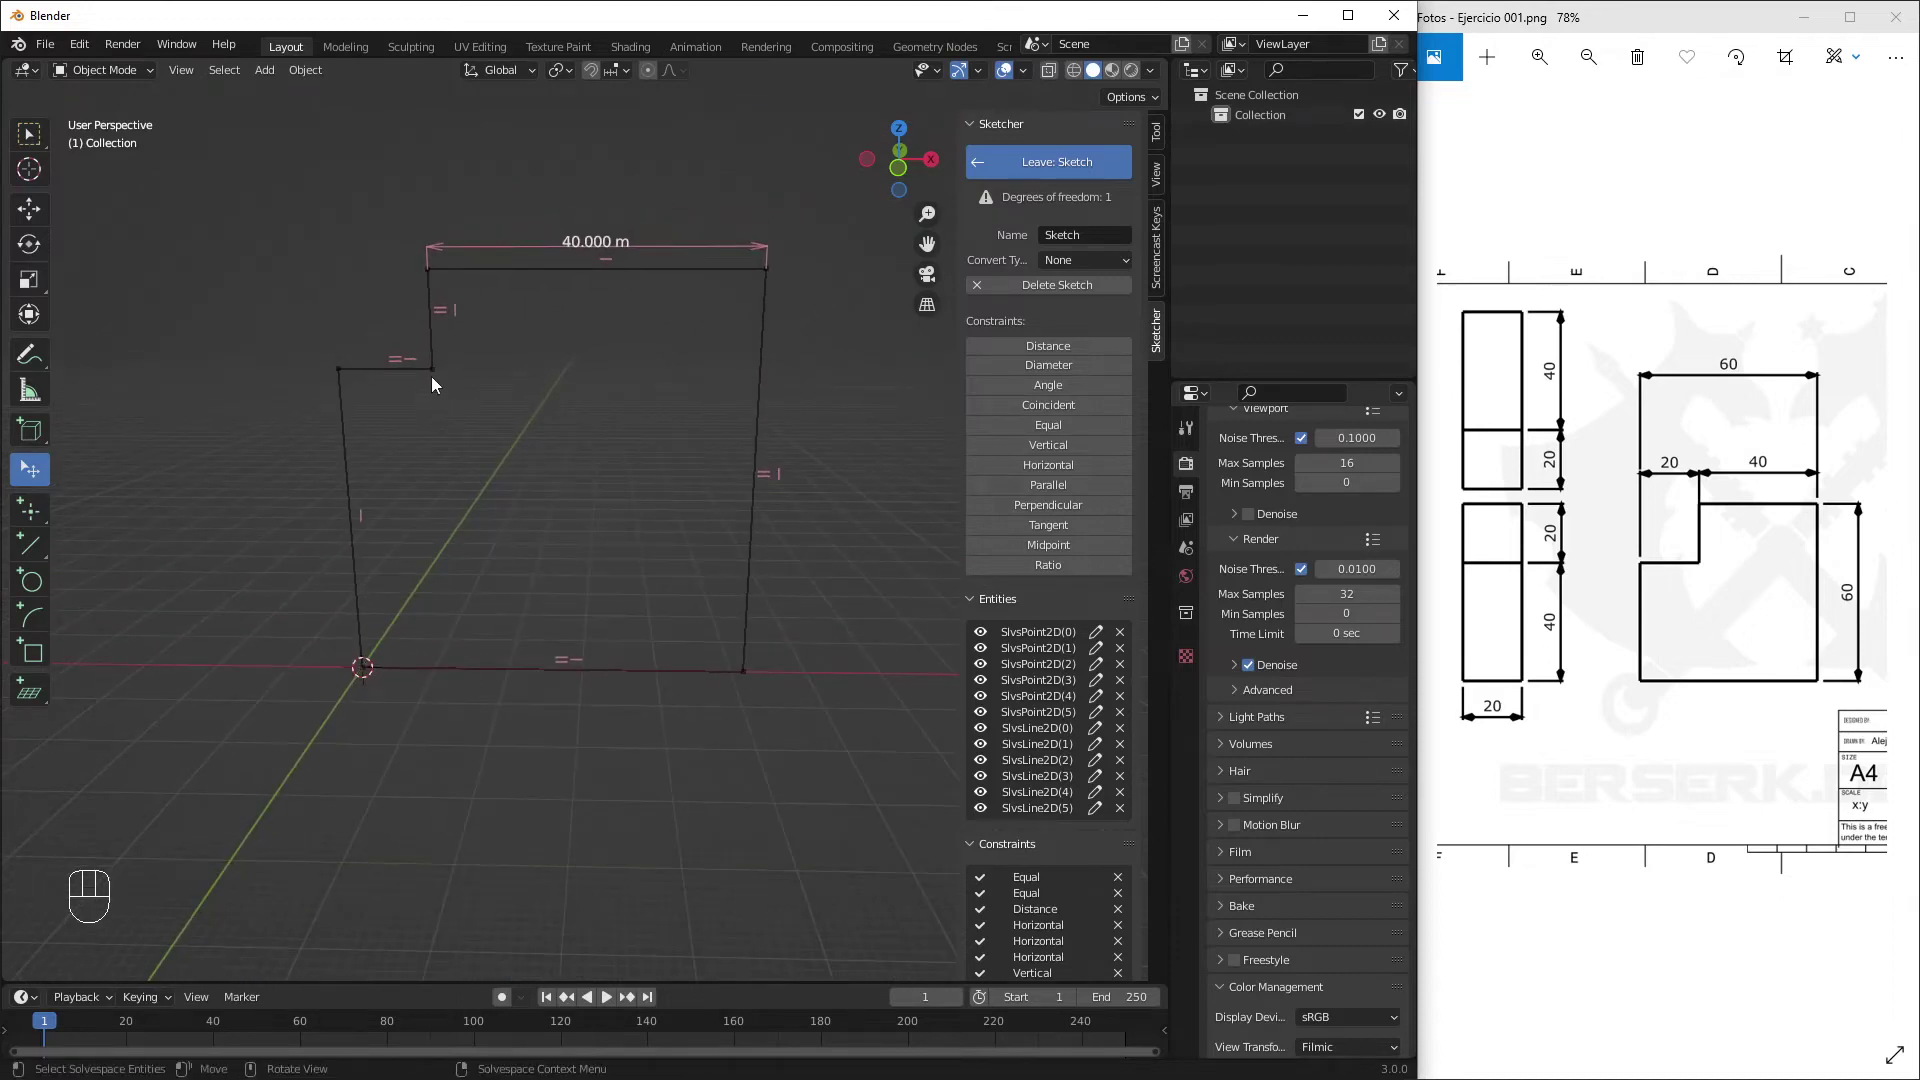
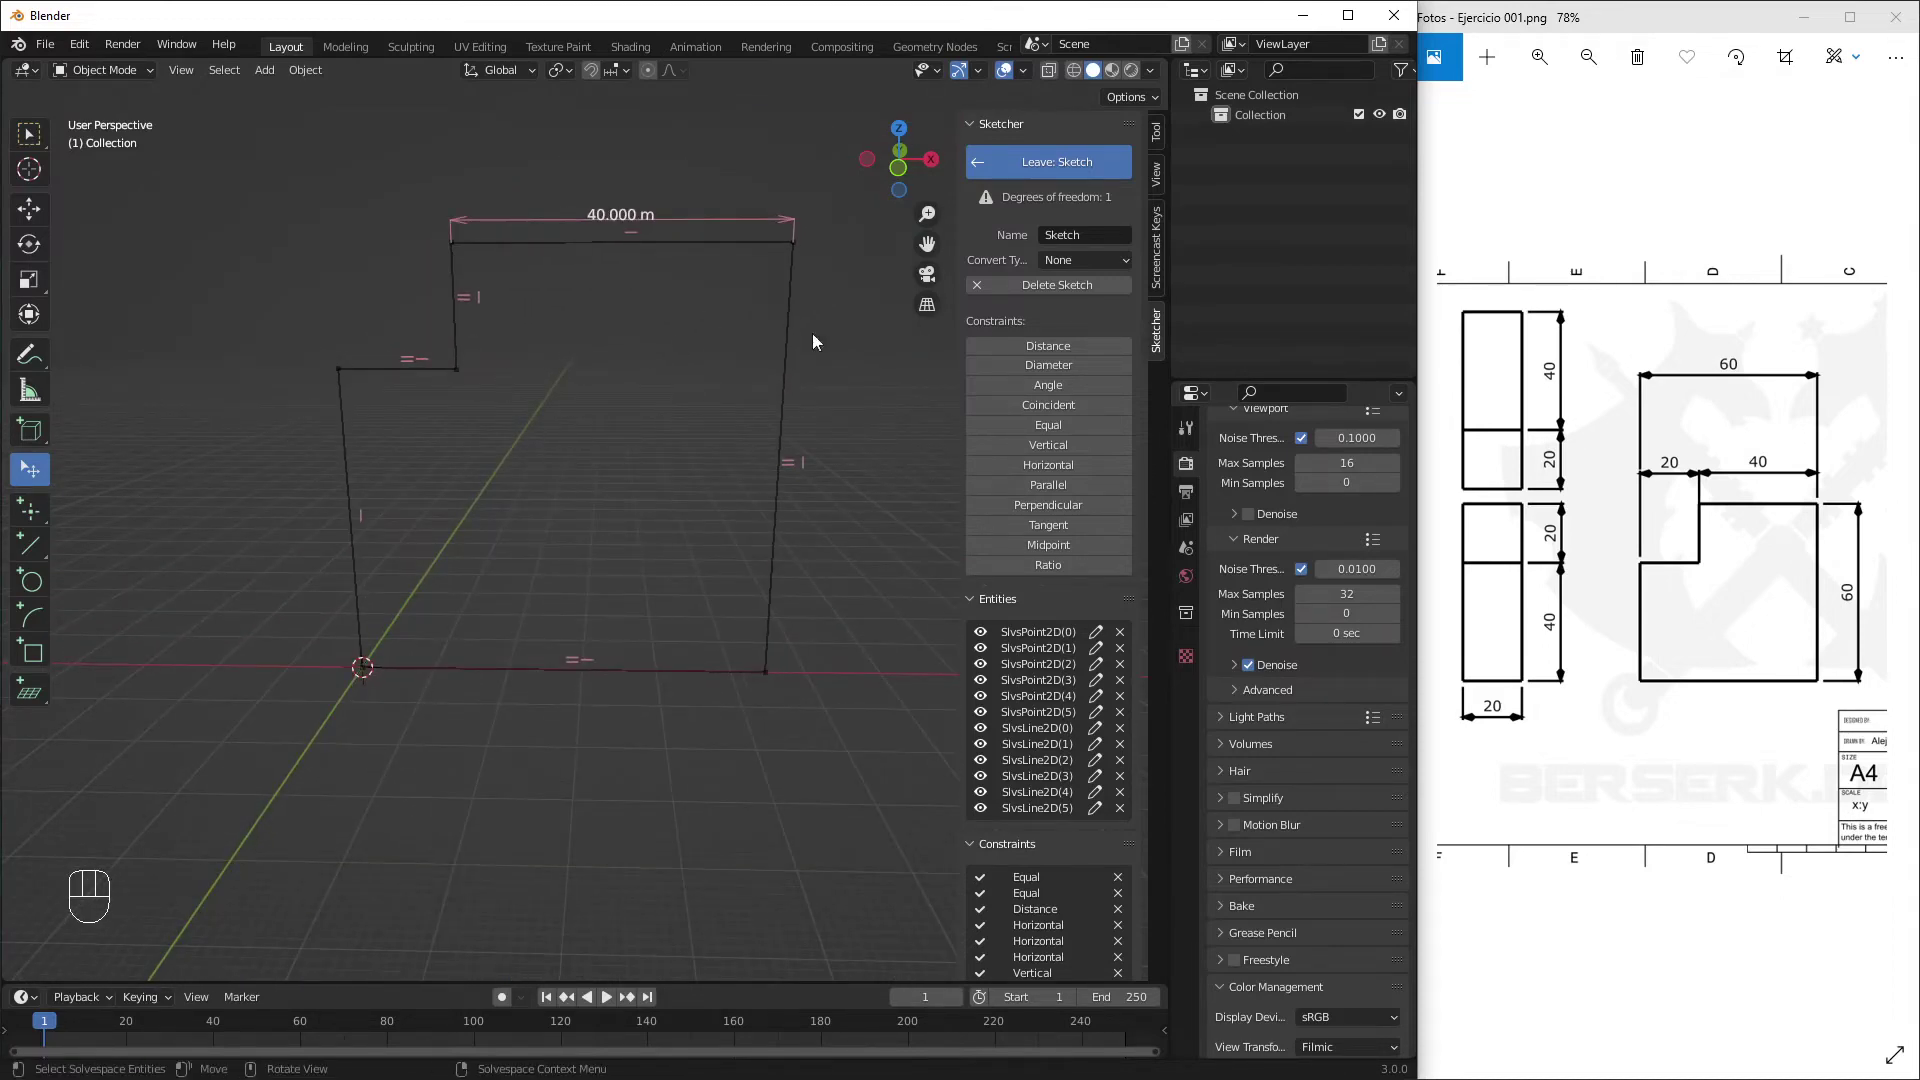
left_click(1050, 350)
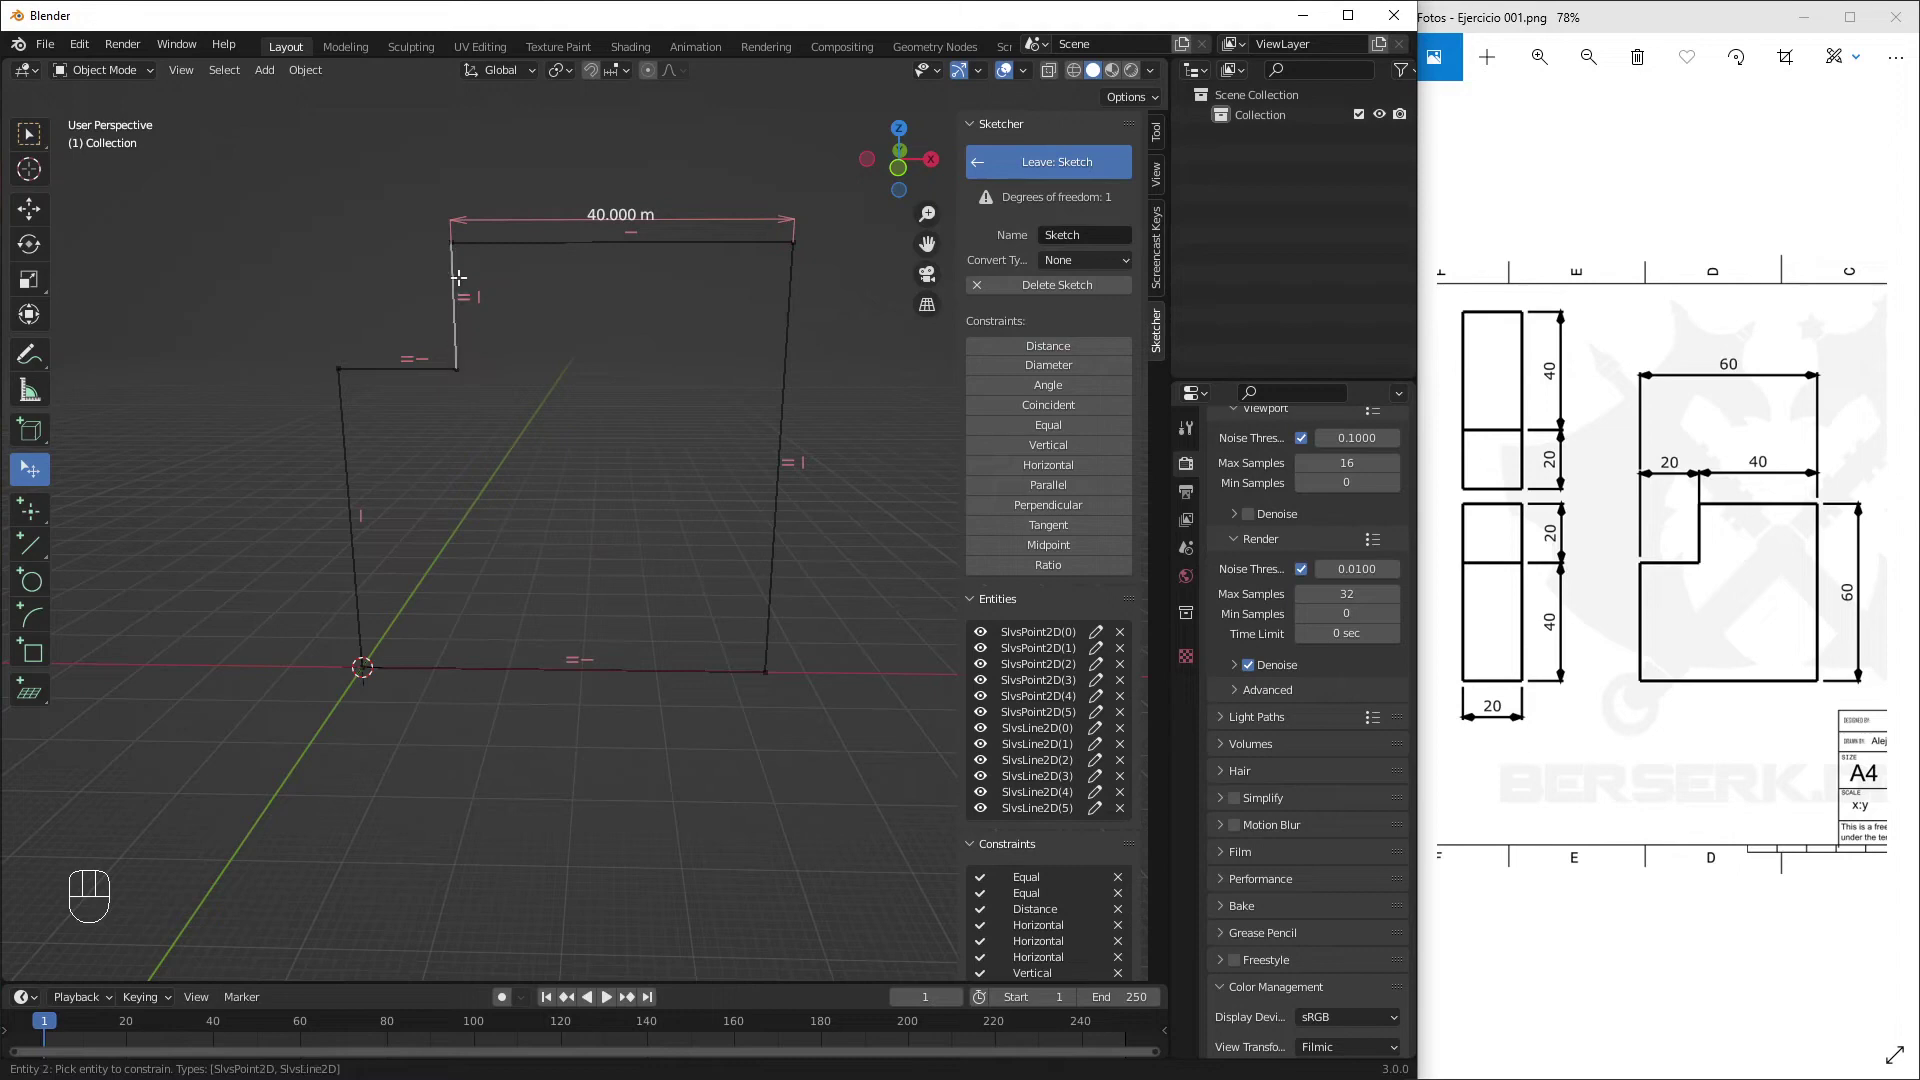
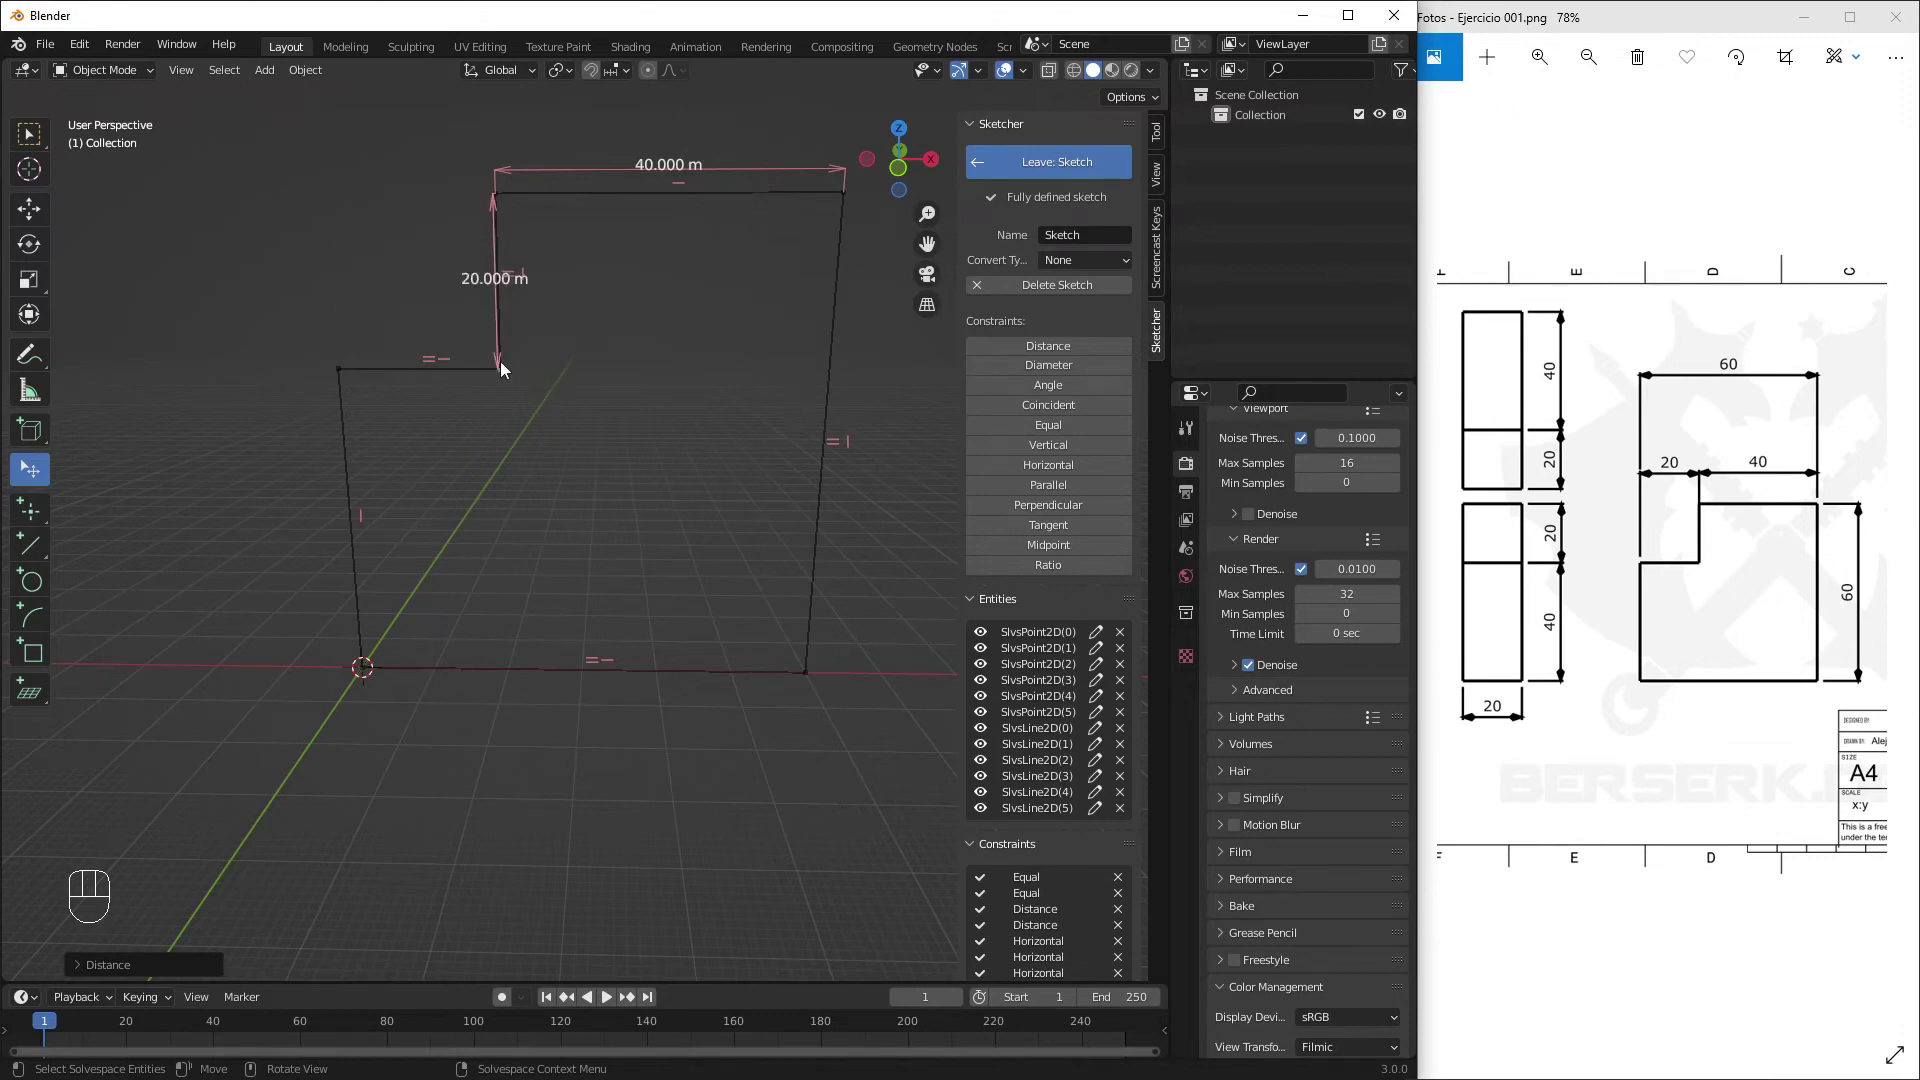
Dimension the short upper vertical edge to 20 m and orbit to inspect the sketch
left_click_drag(499, 368, 468, 328)
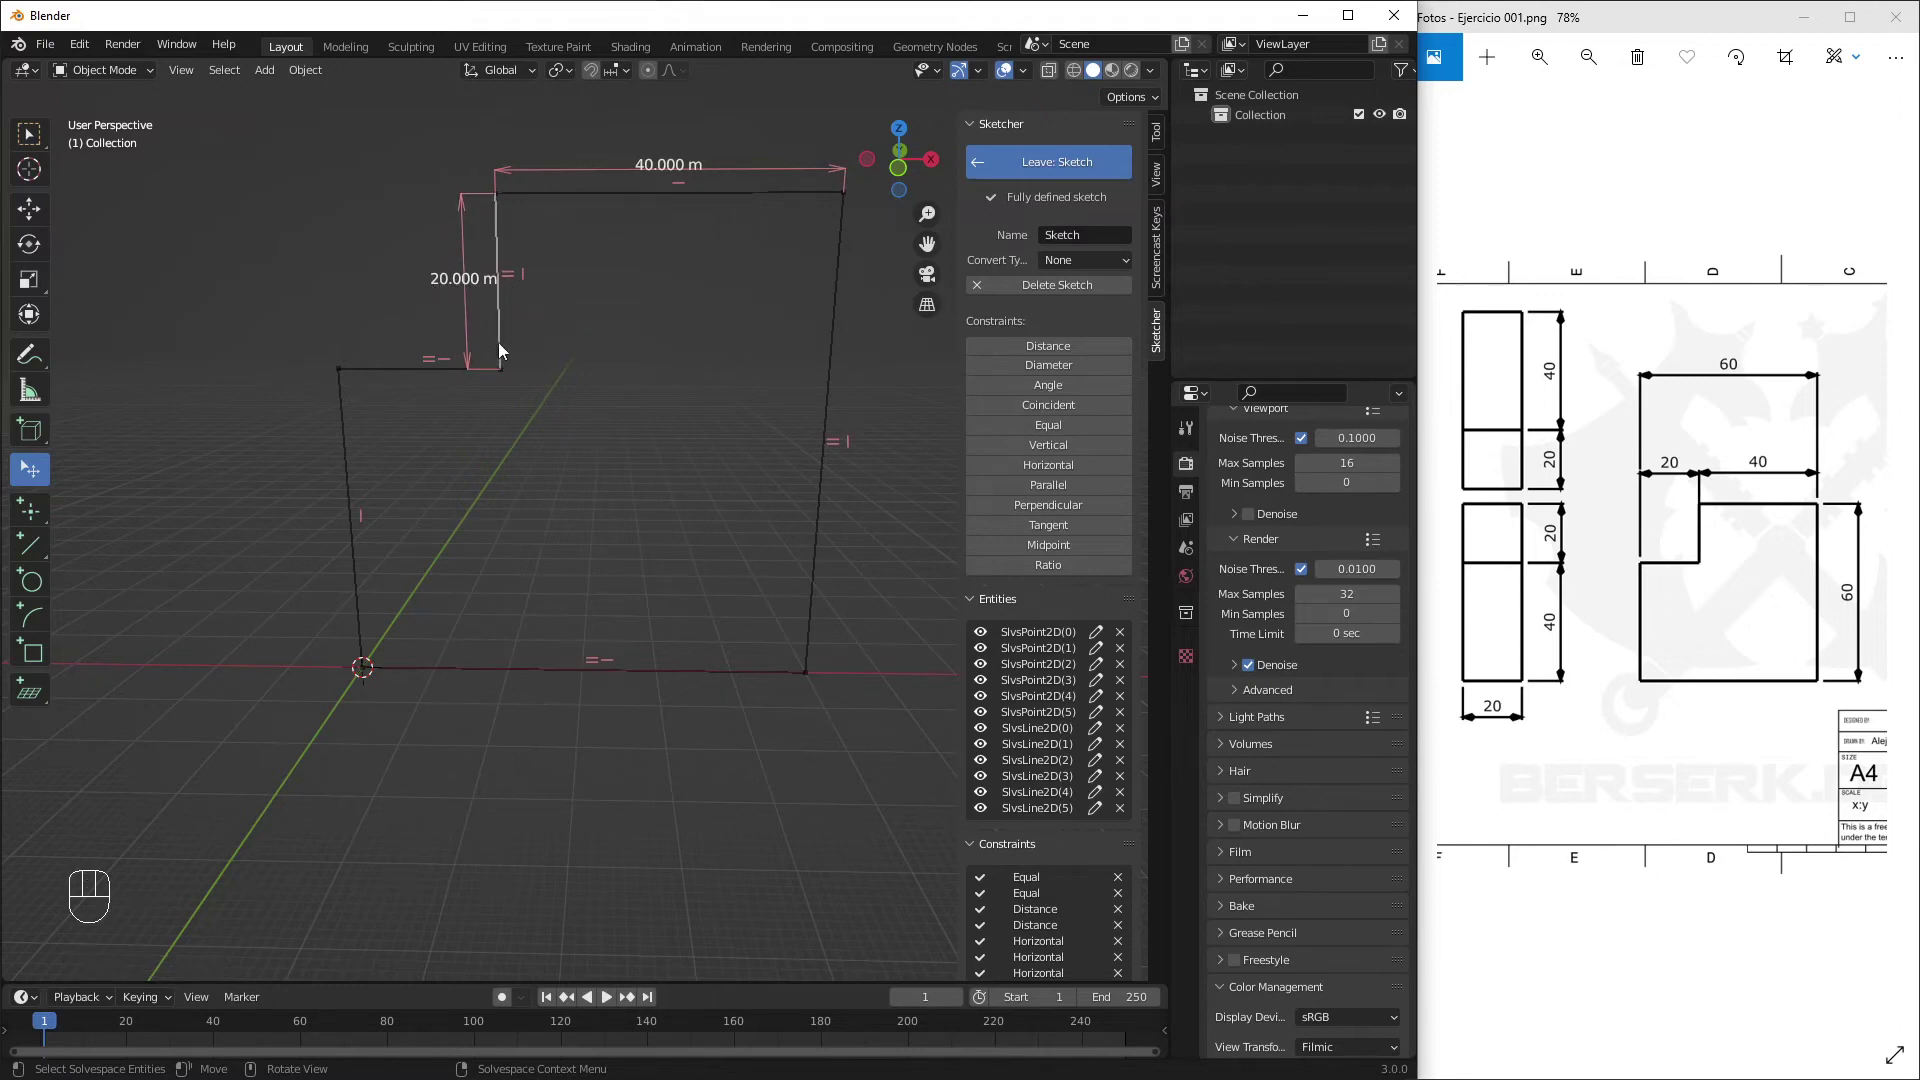
left_click_drag(477, 361, 261, 357)
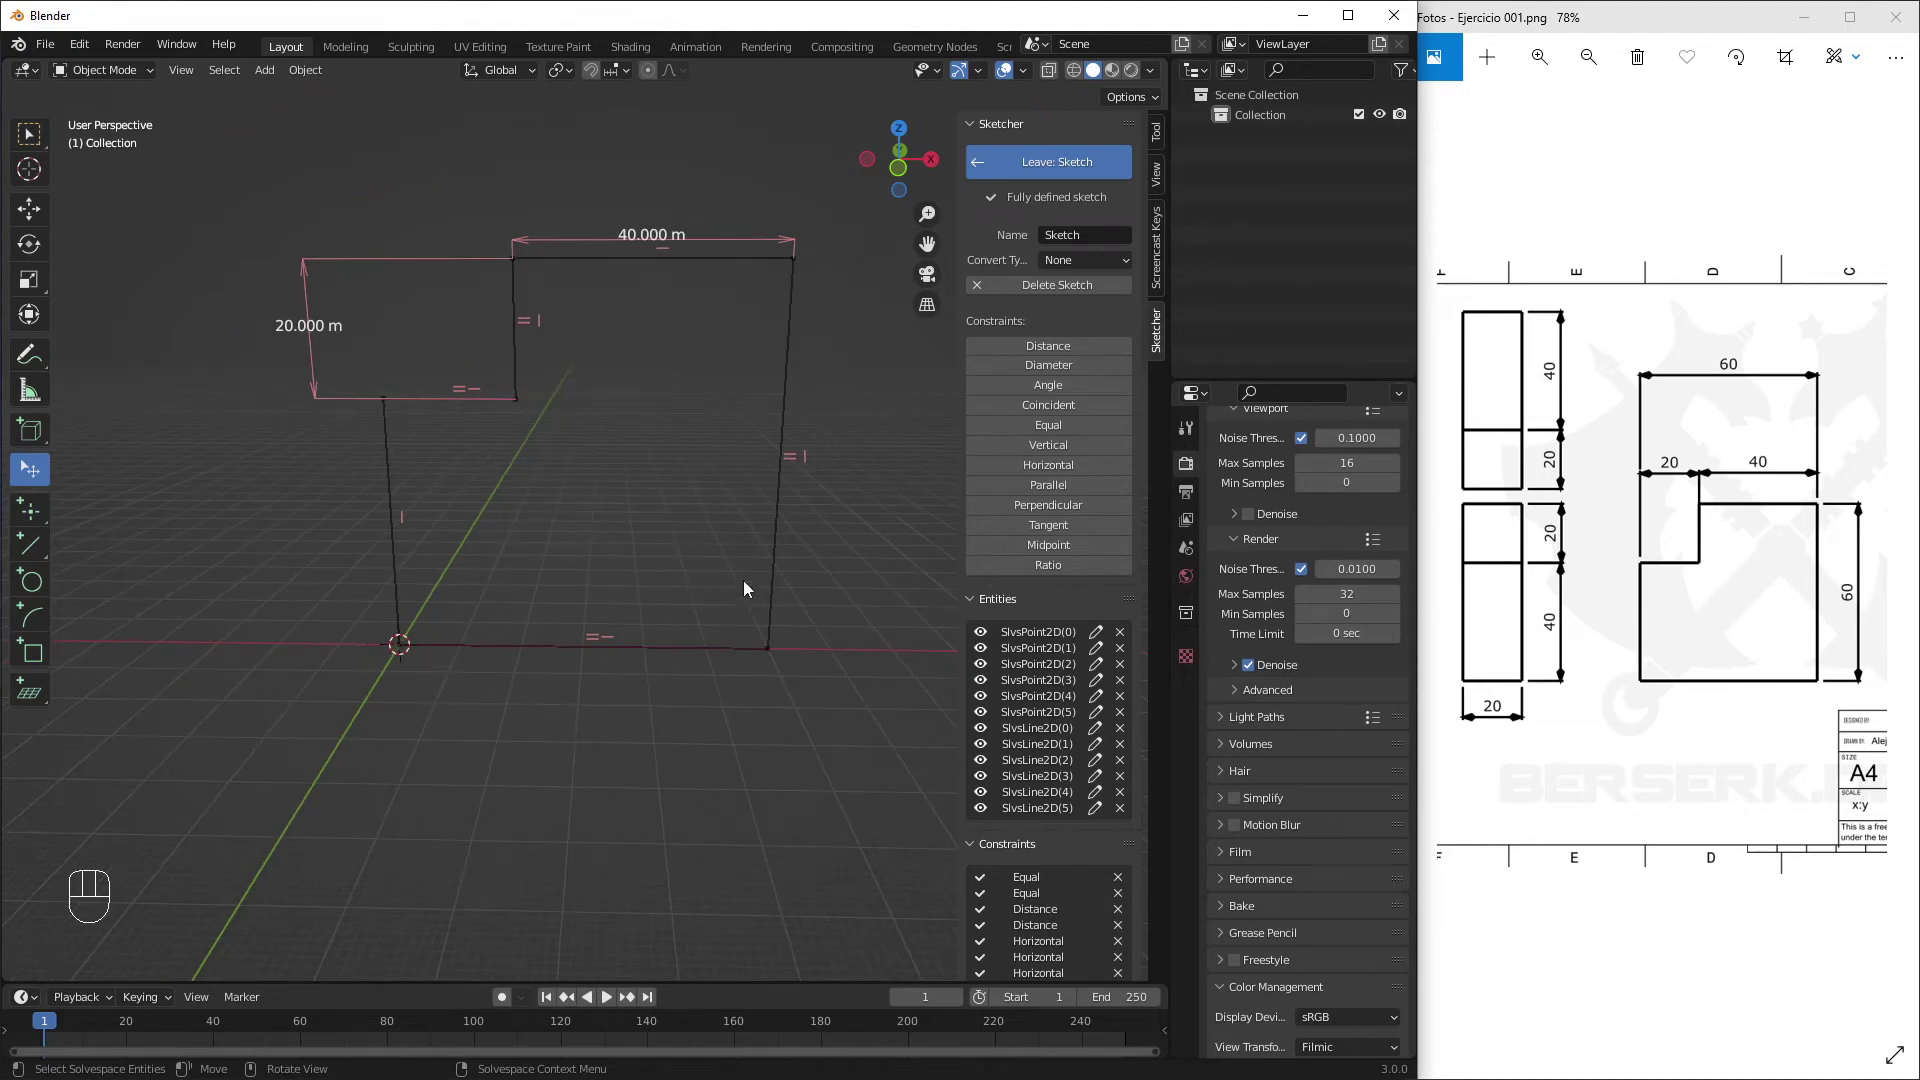
left_click_drag(776, 652, 809, 506)
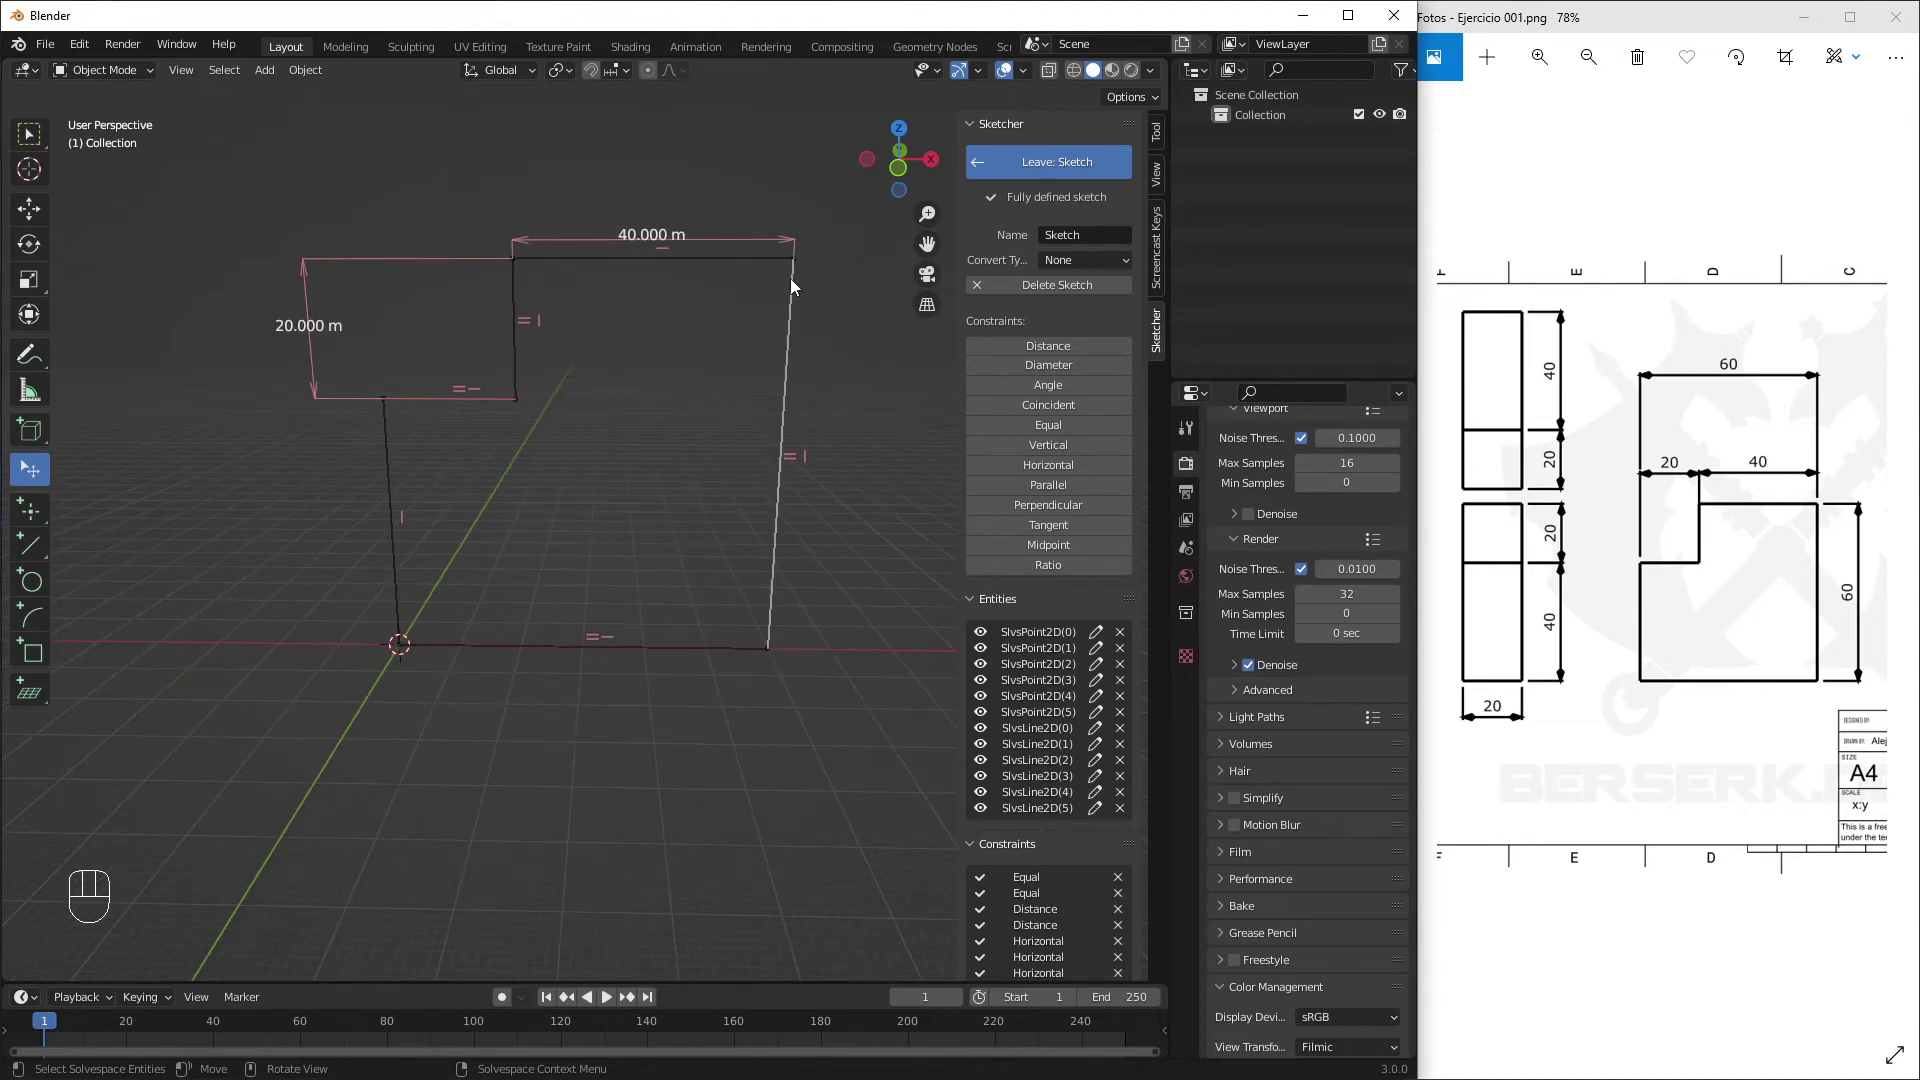
left_click_drag(829, 258, 780, 242)
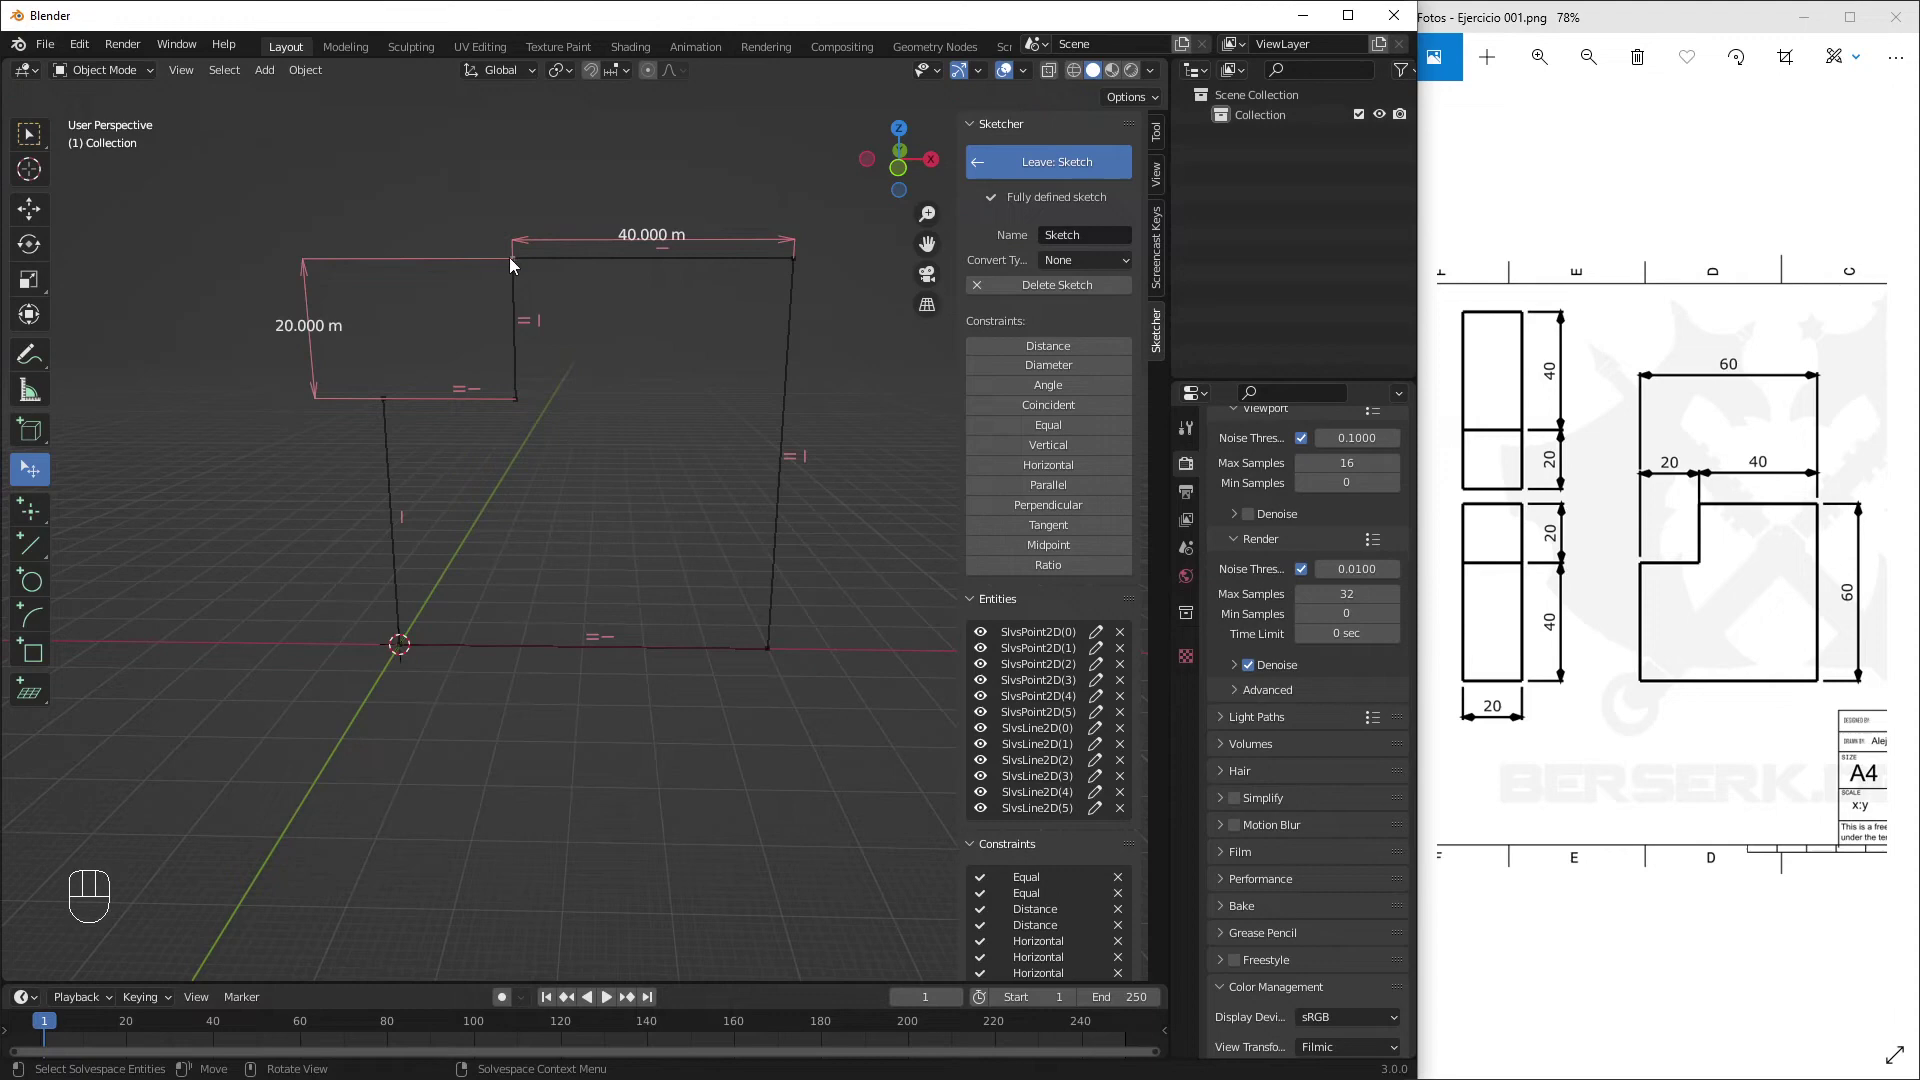
left_click_drag(516, 249, 488, 211)
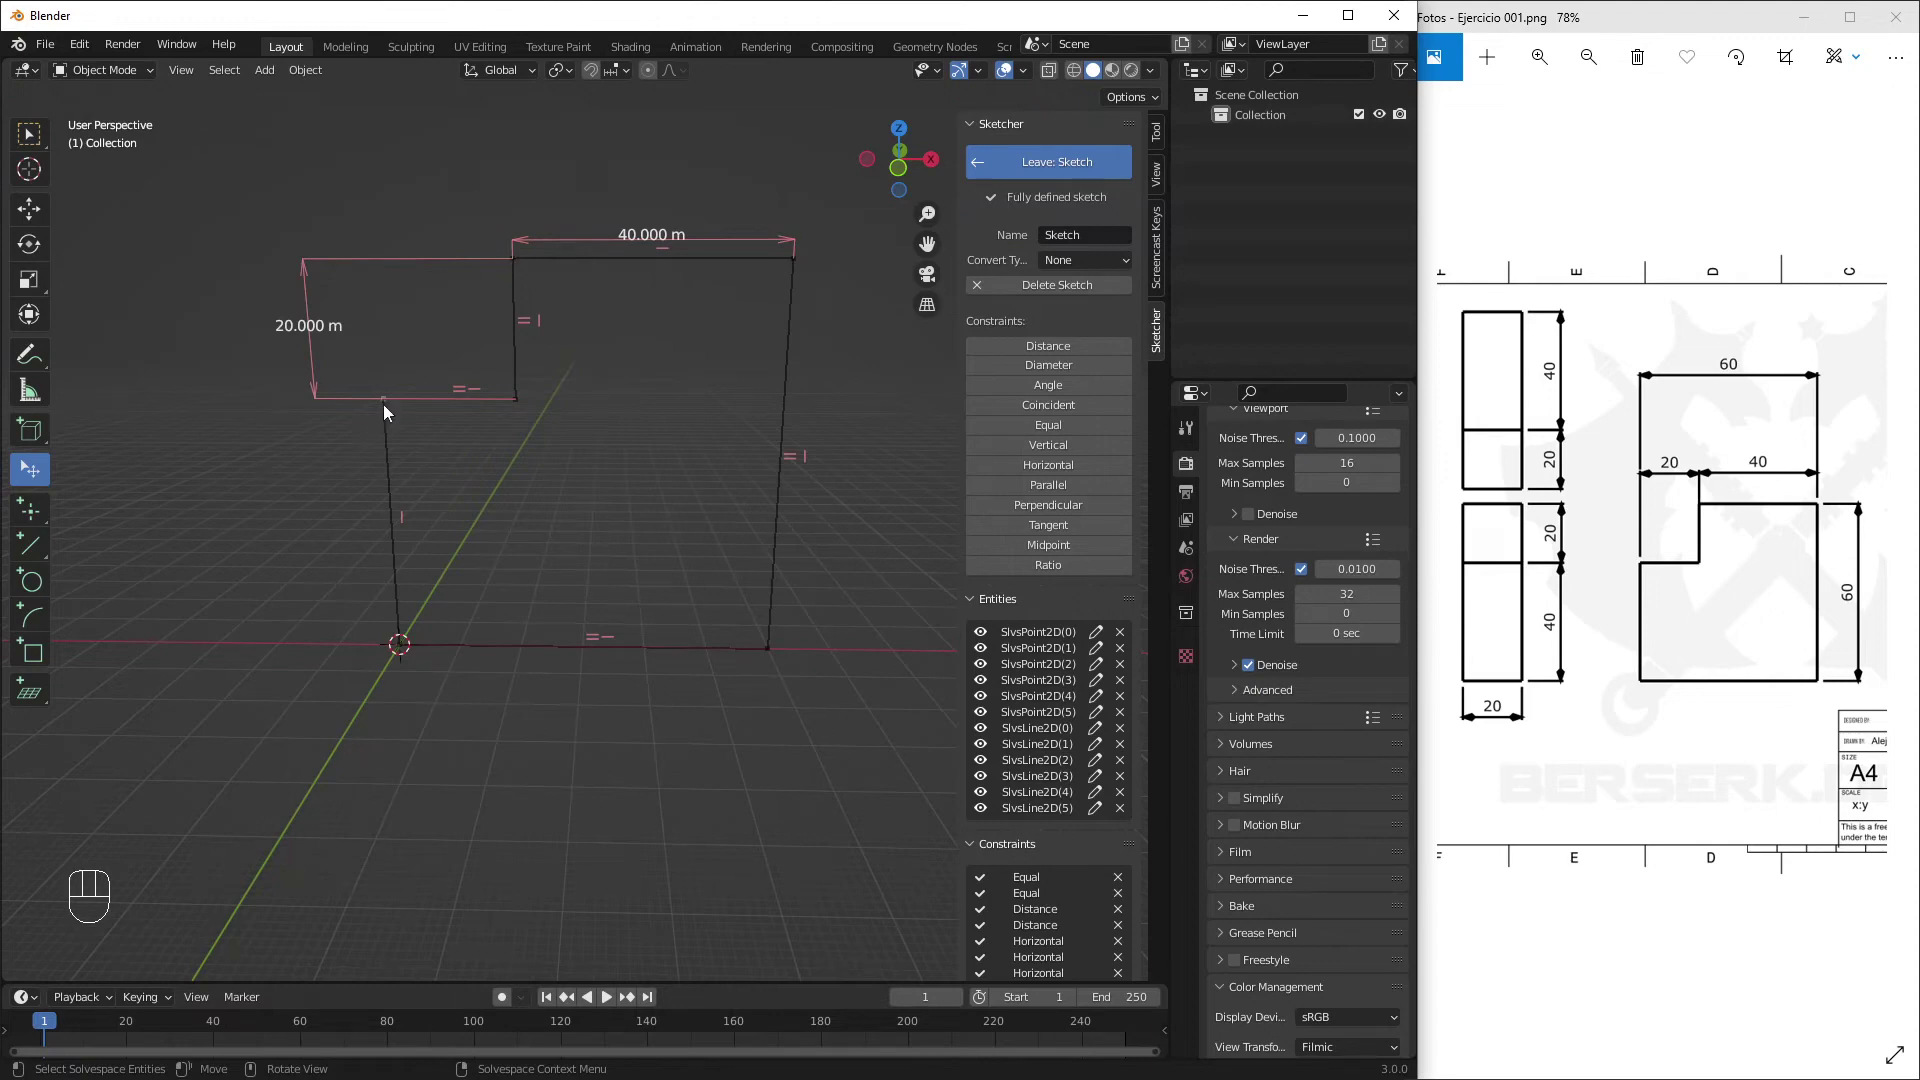
left_click_drag(395, 413, 443, 529)
left_click_drag(628, 459, 675, 414)
left_click_drag(648, 352, 643, 261)
left_click(862, 457)
left_click(1055, 363)
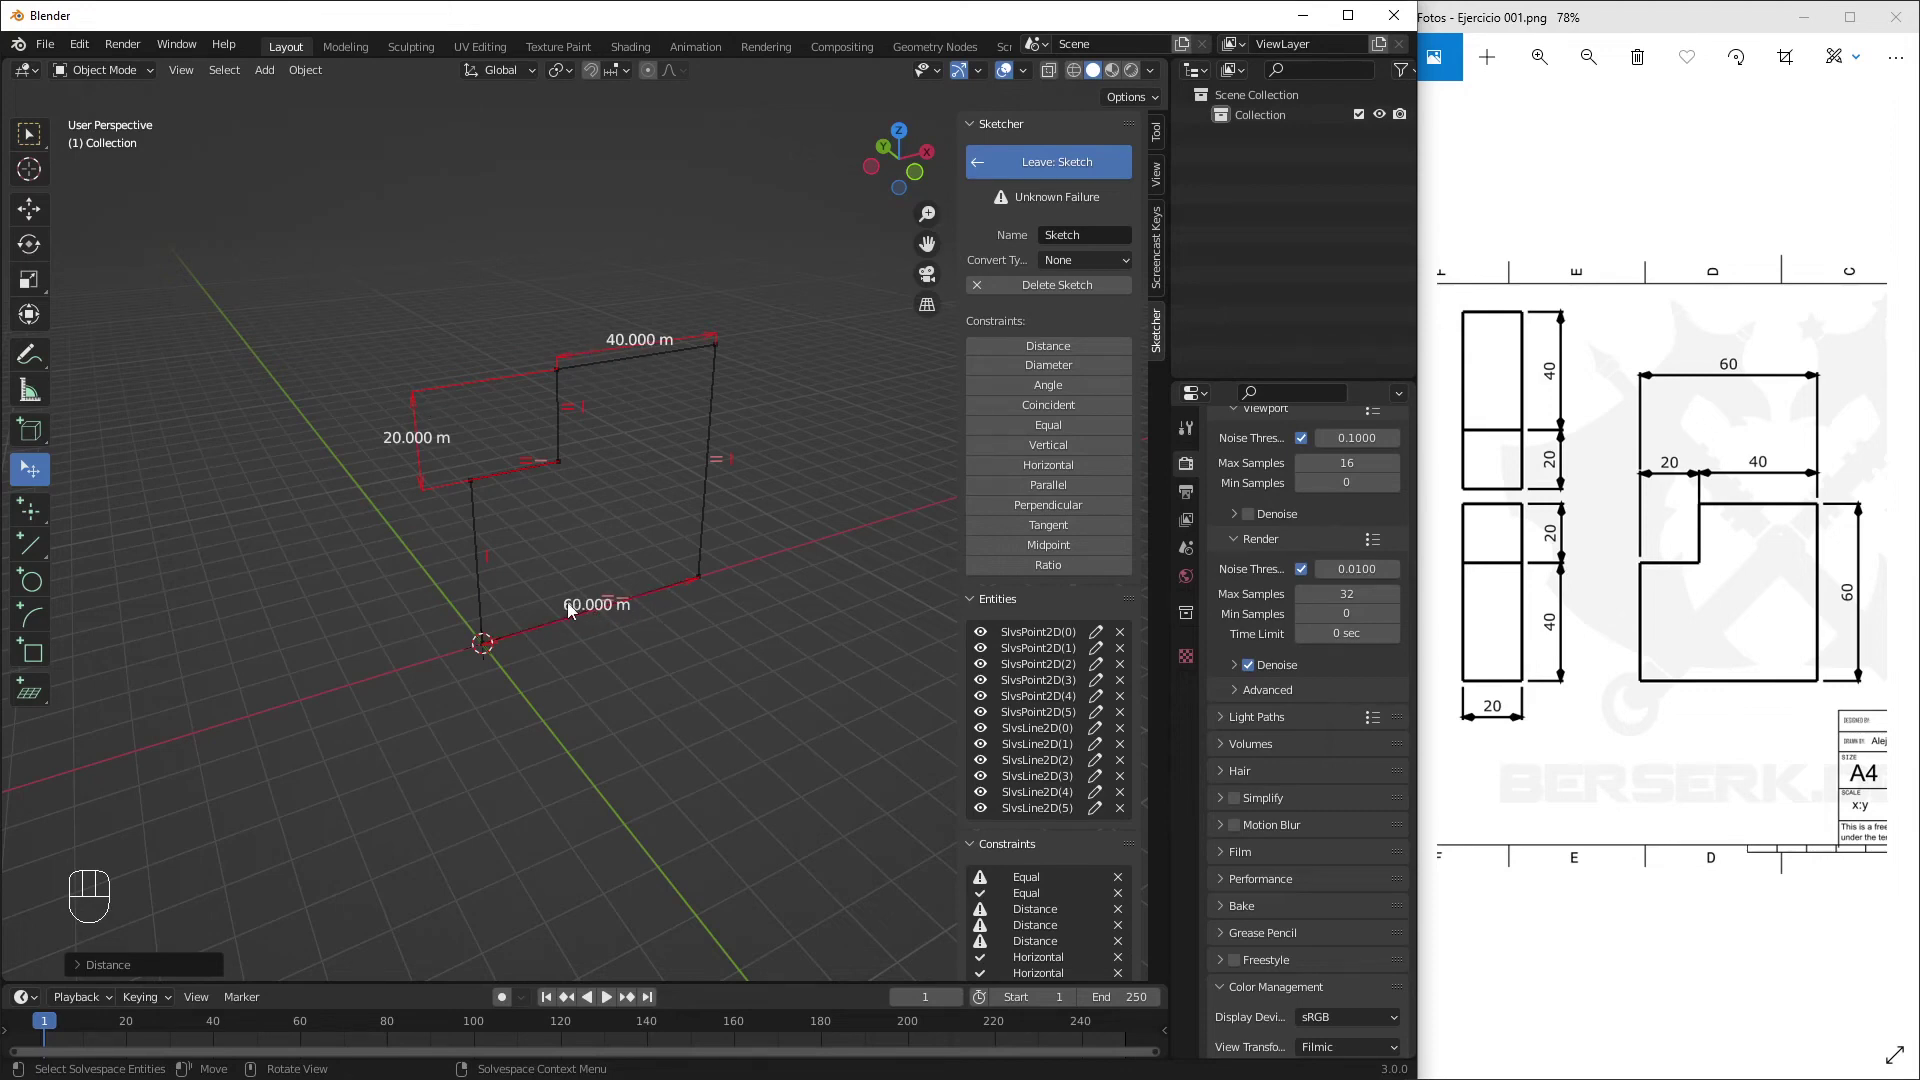
left_click(587, 609)
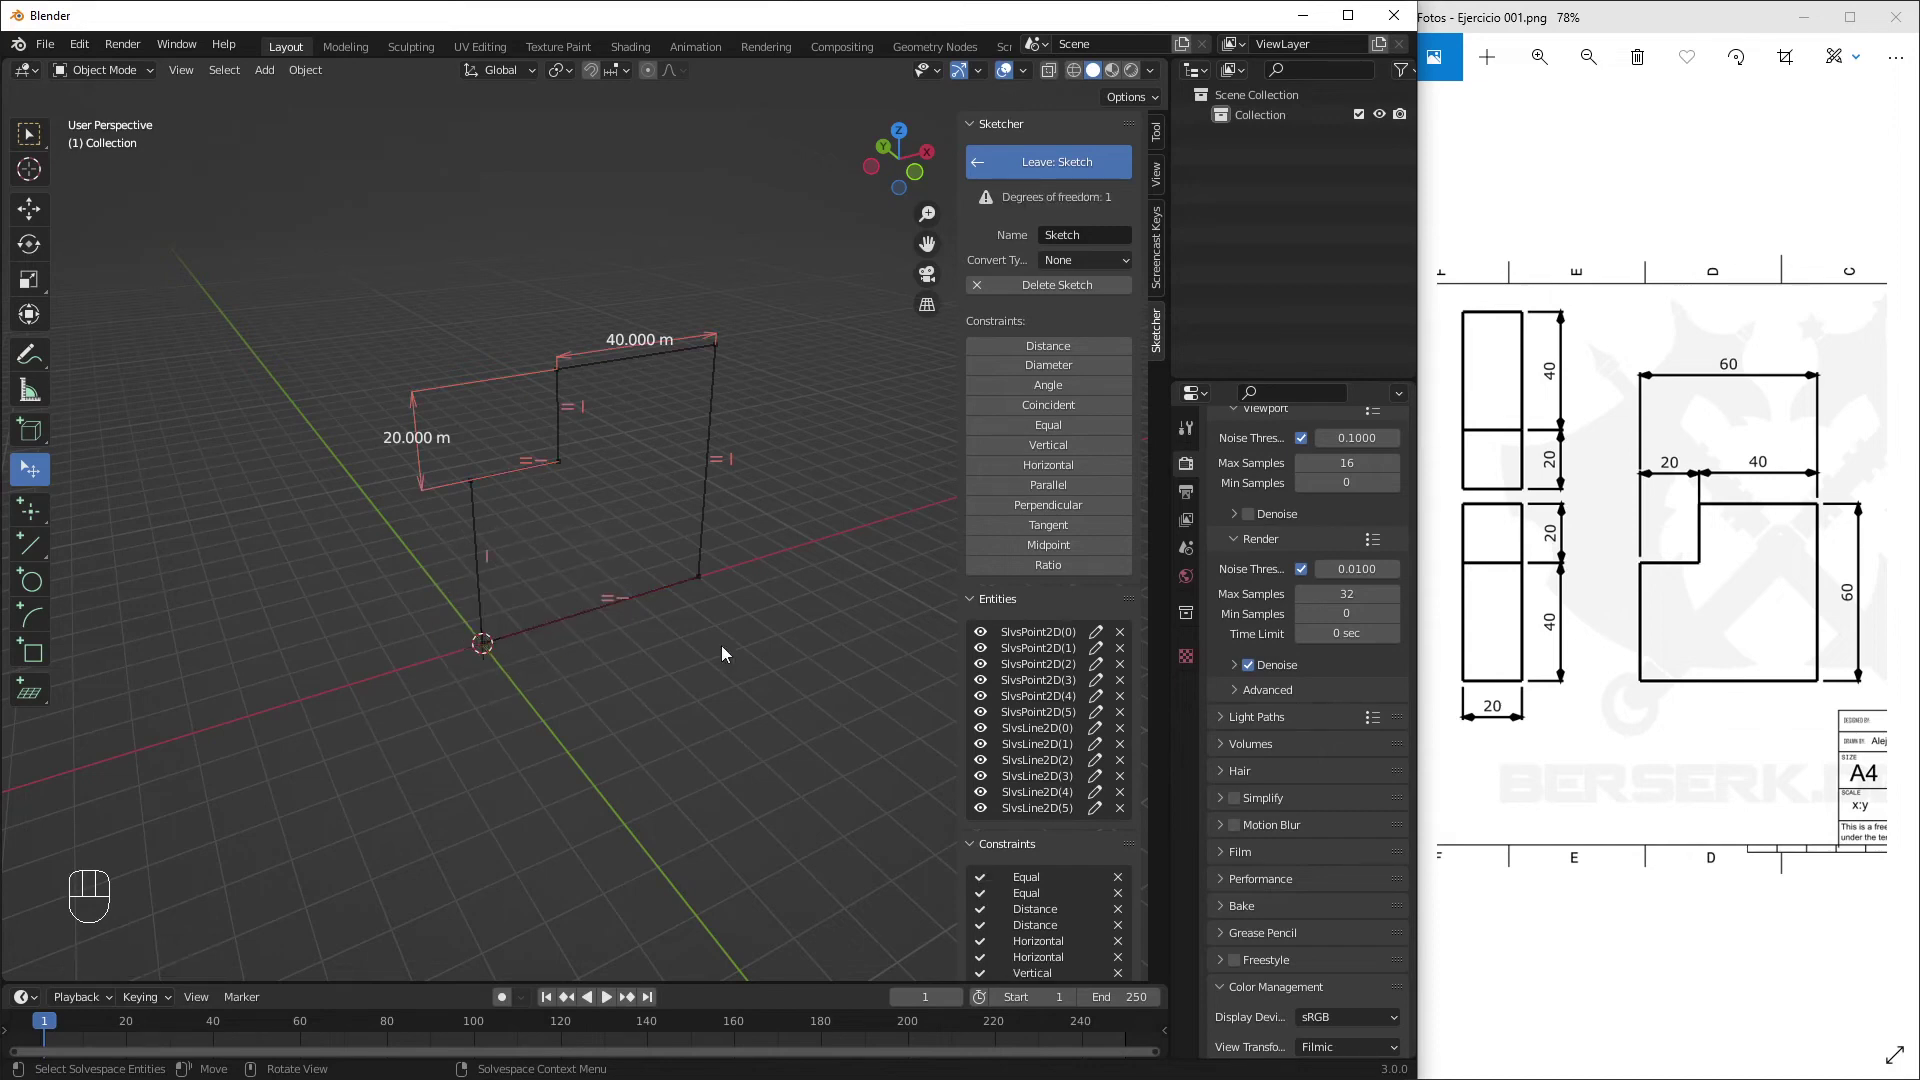
Leave sketch editing so the L outline shows as plain lines in the scene
left_click_drag(715, 498, 622, 430)
left_click_drag(711, 348, 723, 302)
left_click_drag(690, 391, 738, 412)
left_click_drag(633, 473, 626, 494)
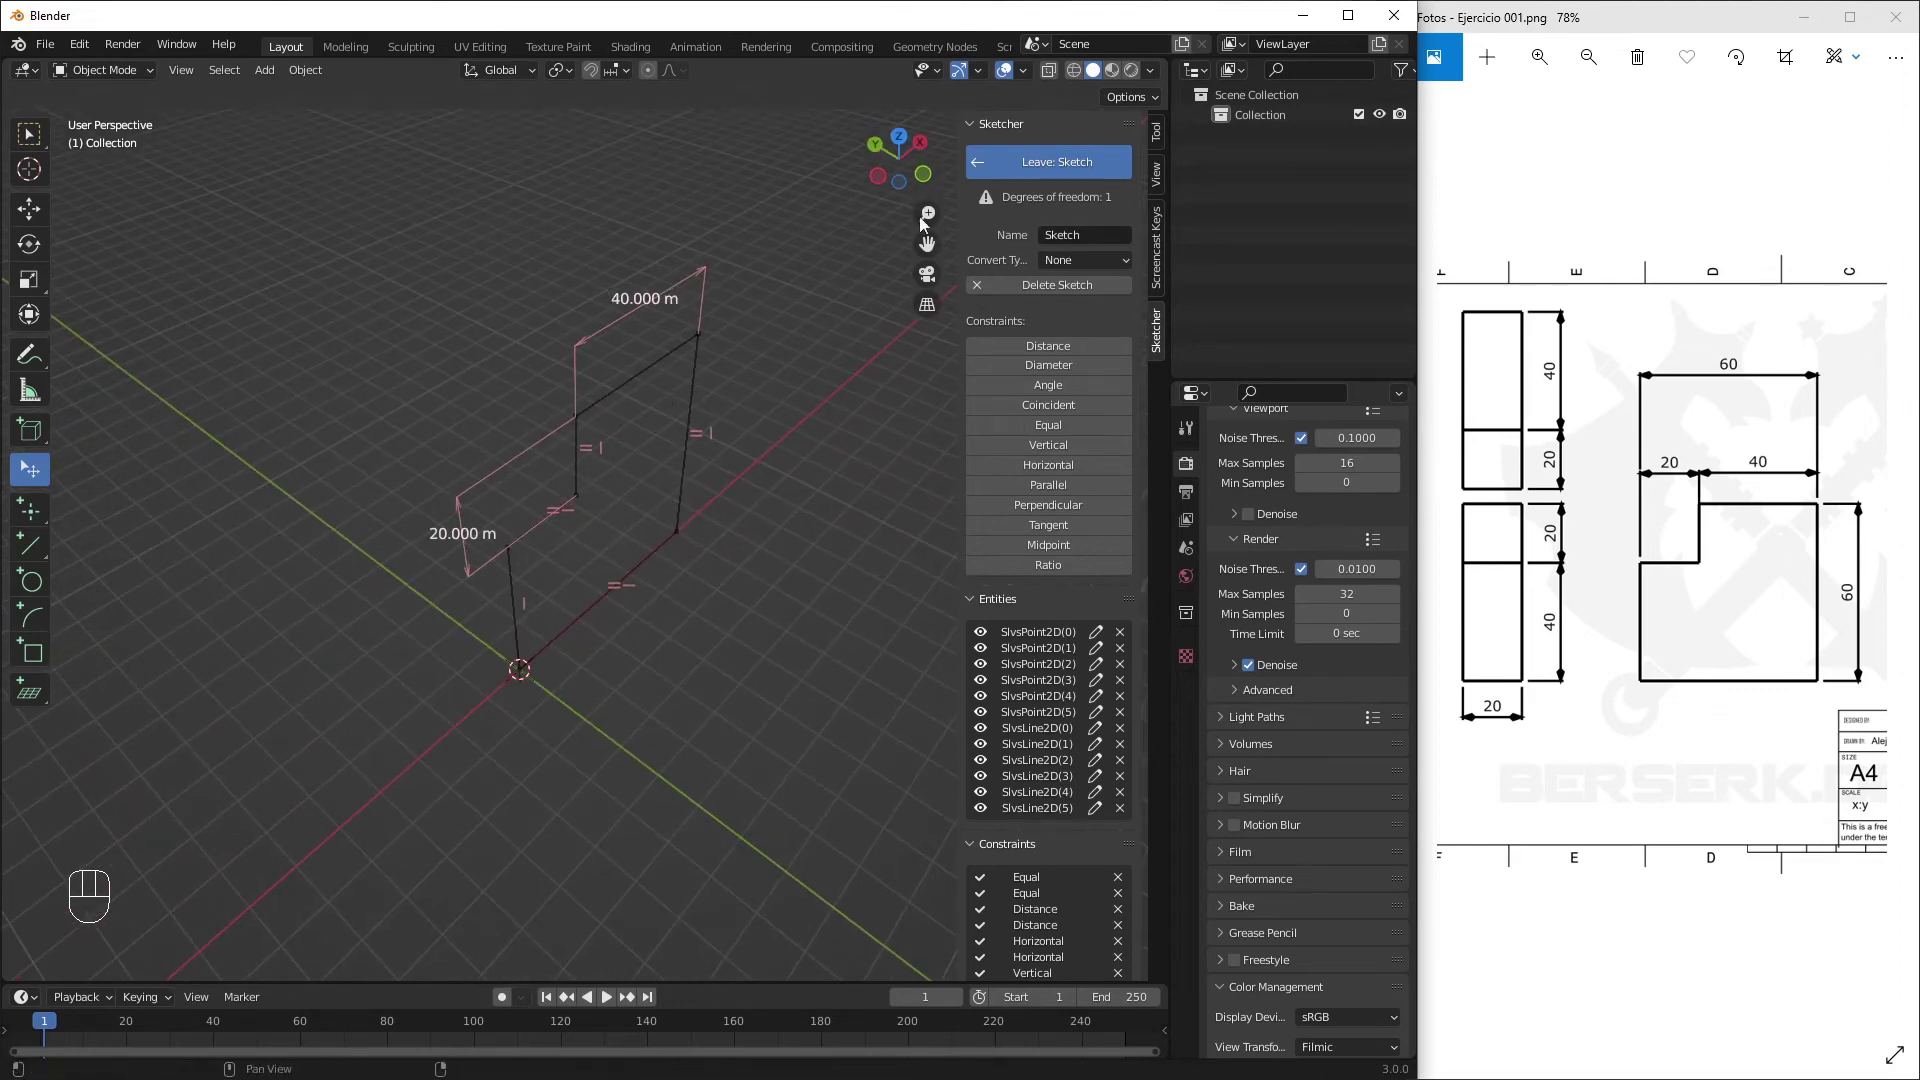
left_click(1048, 188)
left_click_drag(668, 442, 663, 453)
left_click_drag(640, 624, 644, 572)
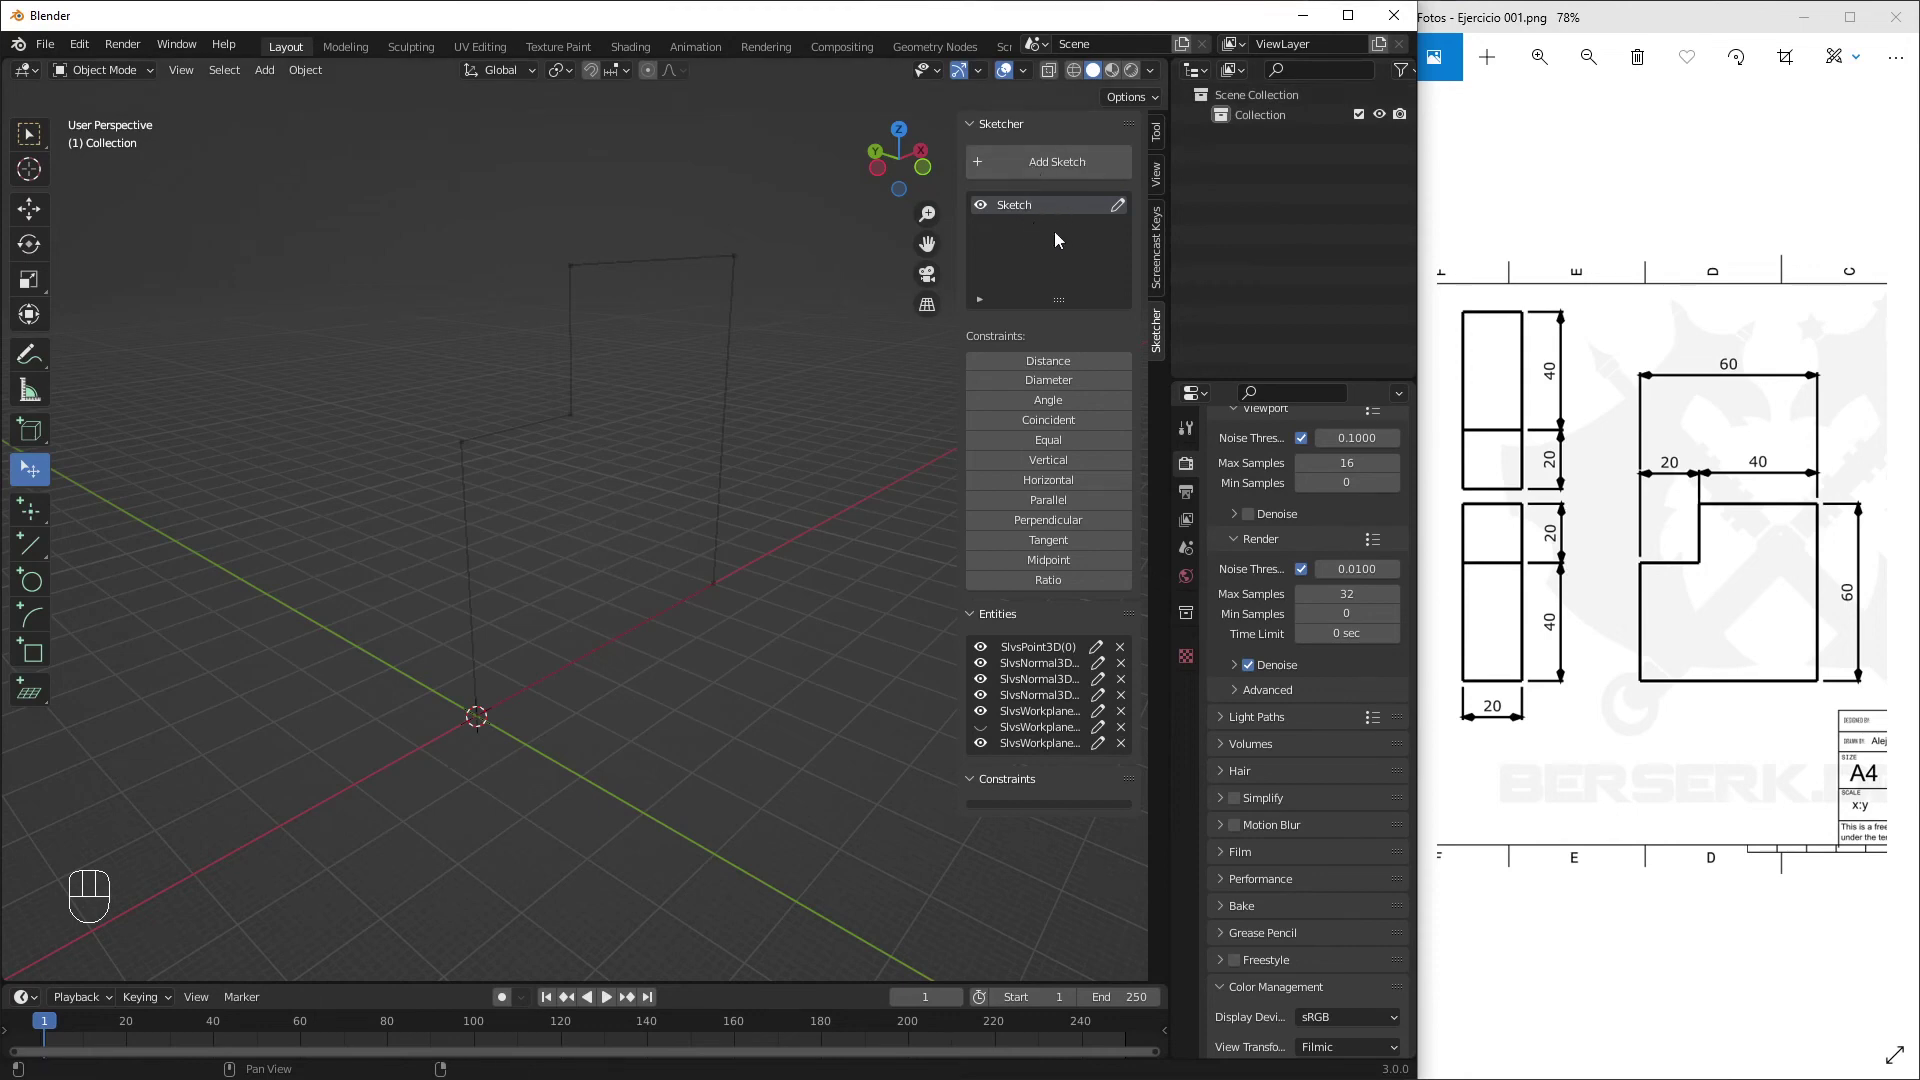
Select the Sketch in the list and re-enter editing, showing its 40 m and 20 m dimensions
left_click(1055, 242)
left_click(998, 274)
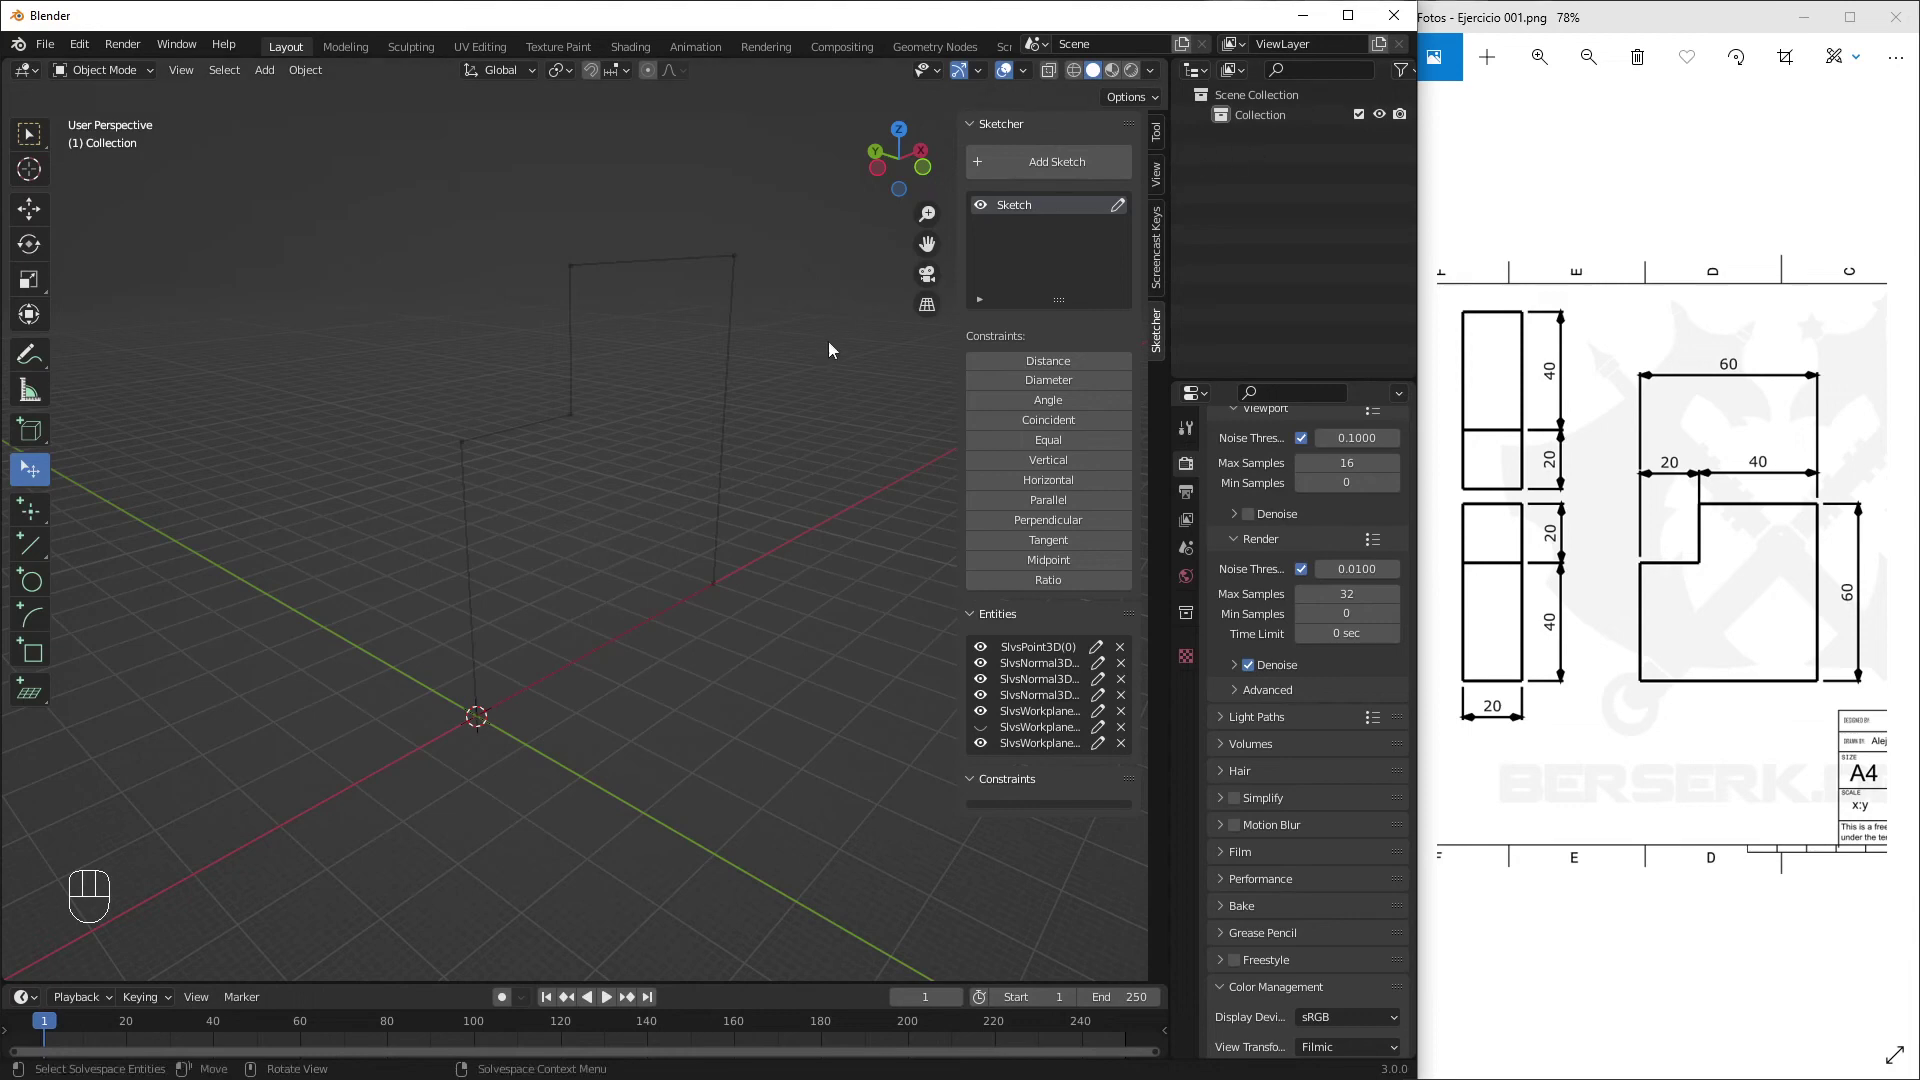
left_click(1121, 216)
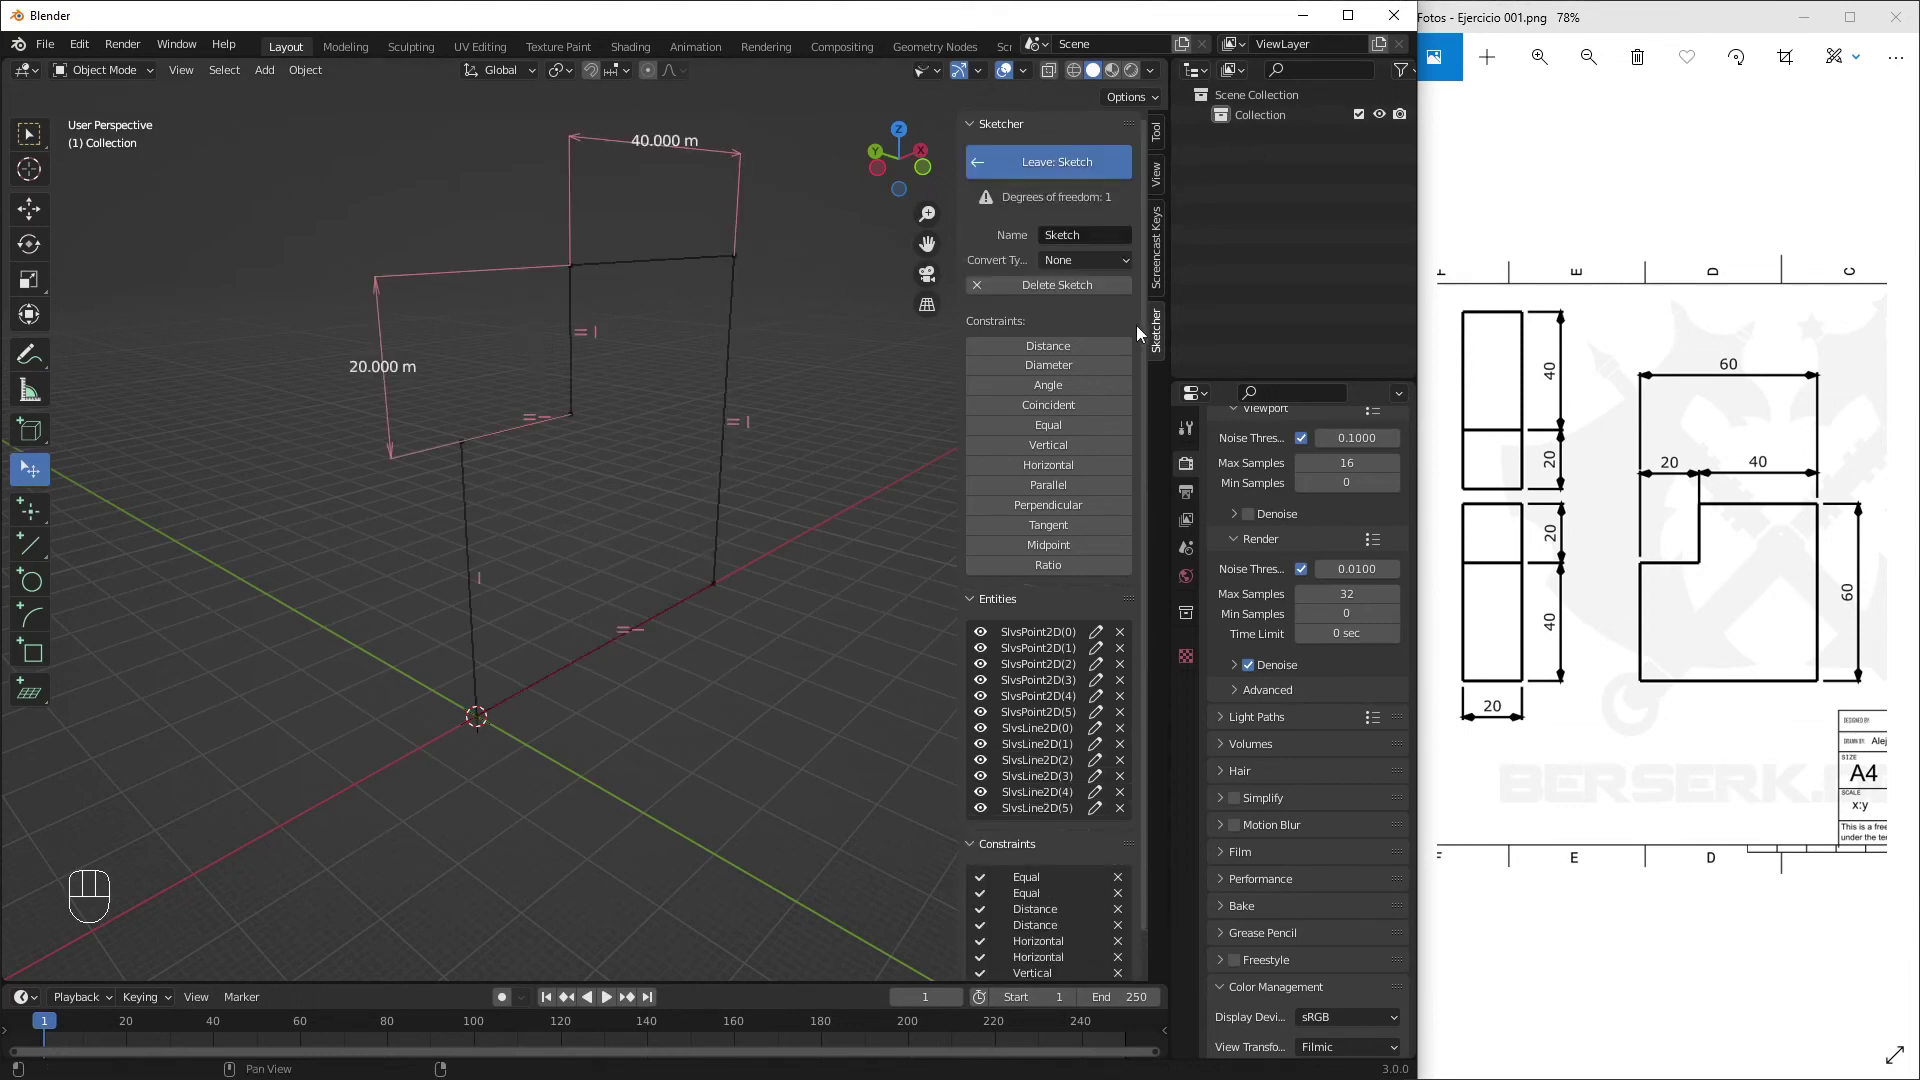
Convert the sketch to a Mesh with Fill Shape, producing the flat Sketch.001 object
left_click_drag(1069, 260, 1076, 336)
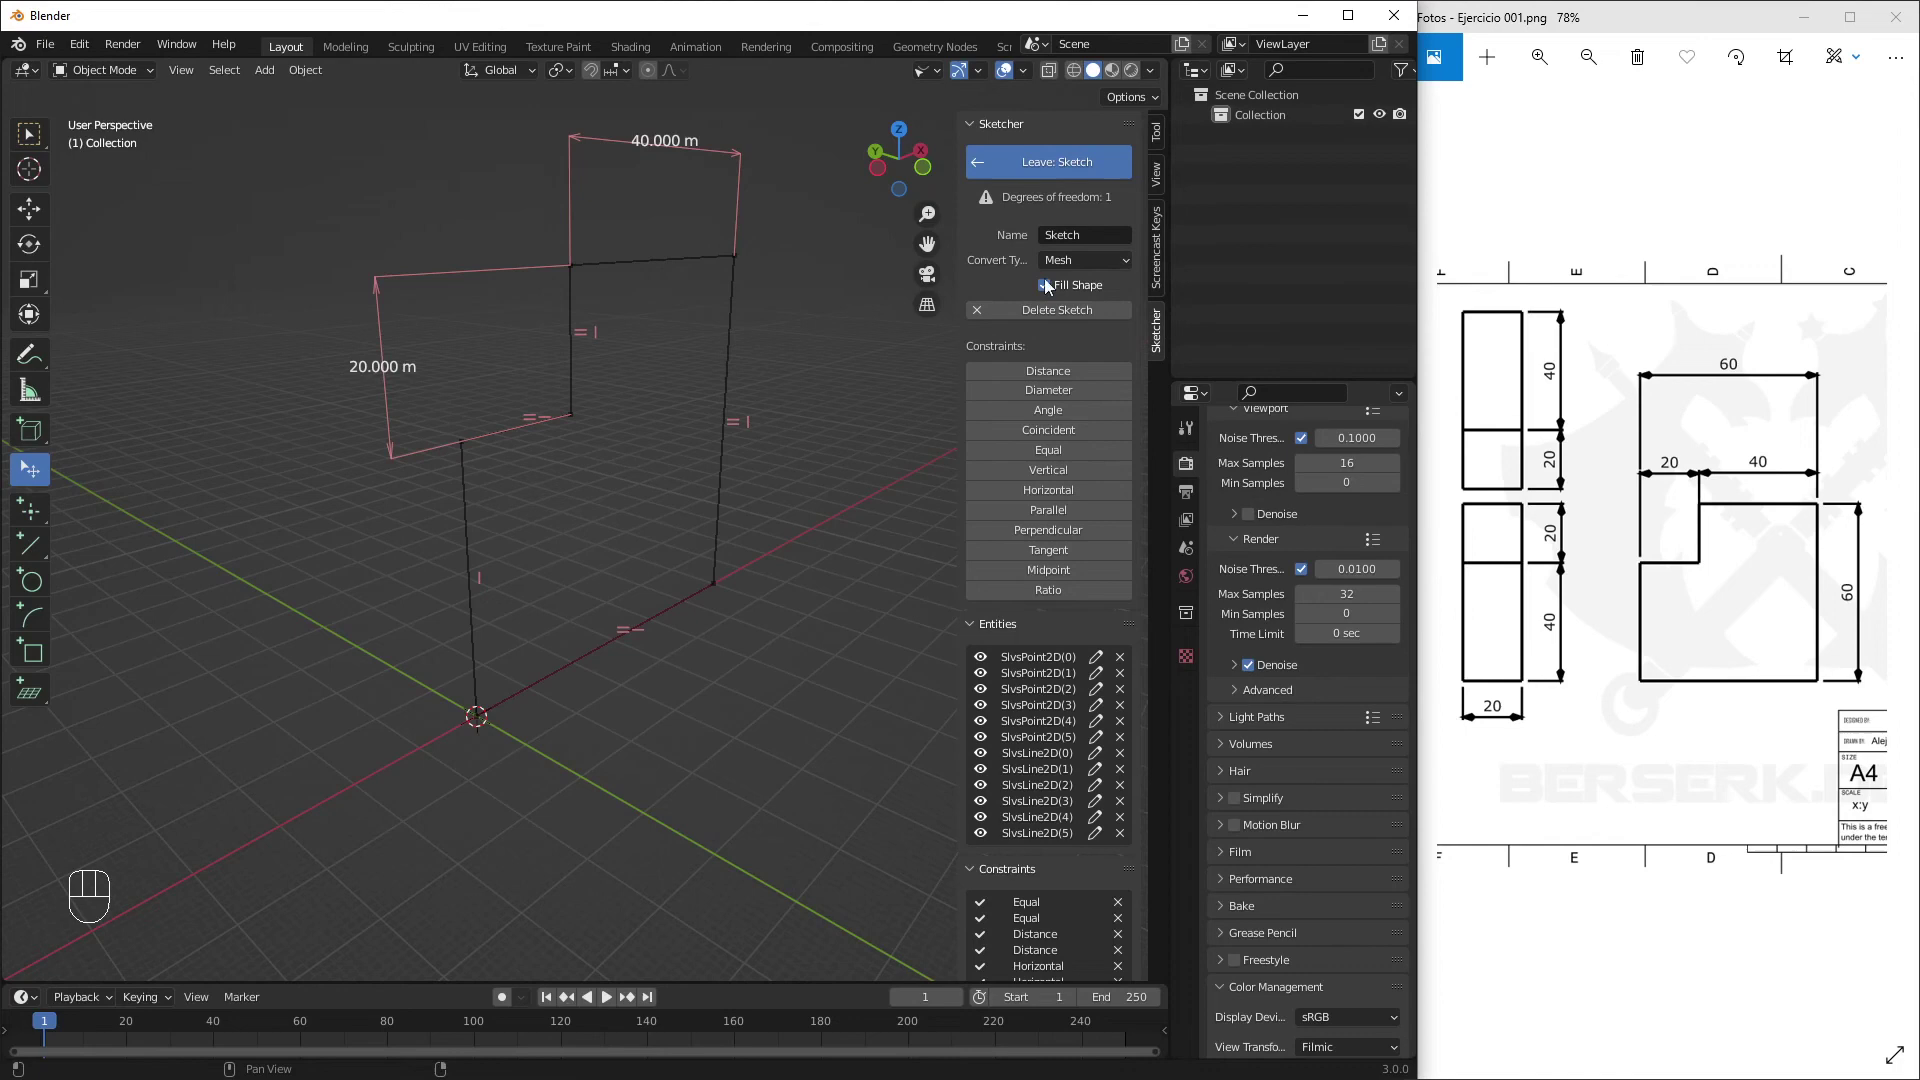
left_click_drag(611, 501, 566, 545)
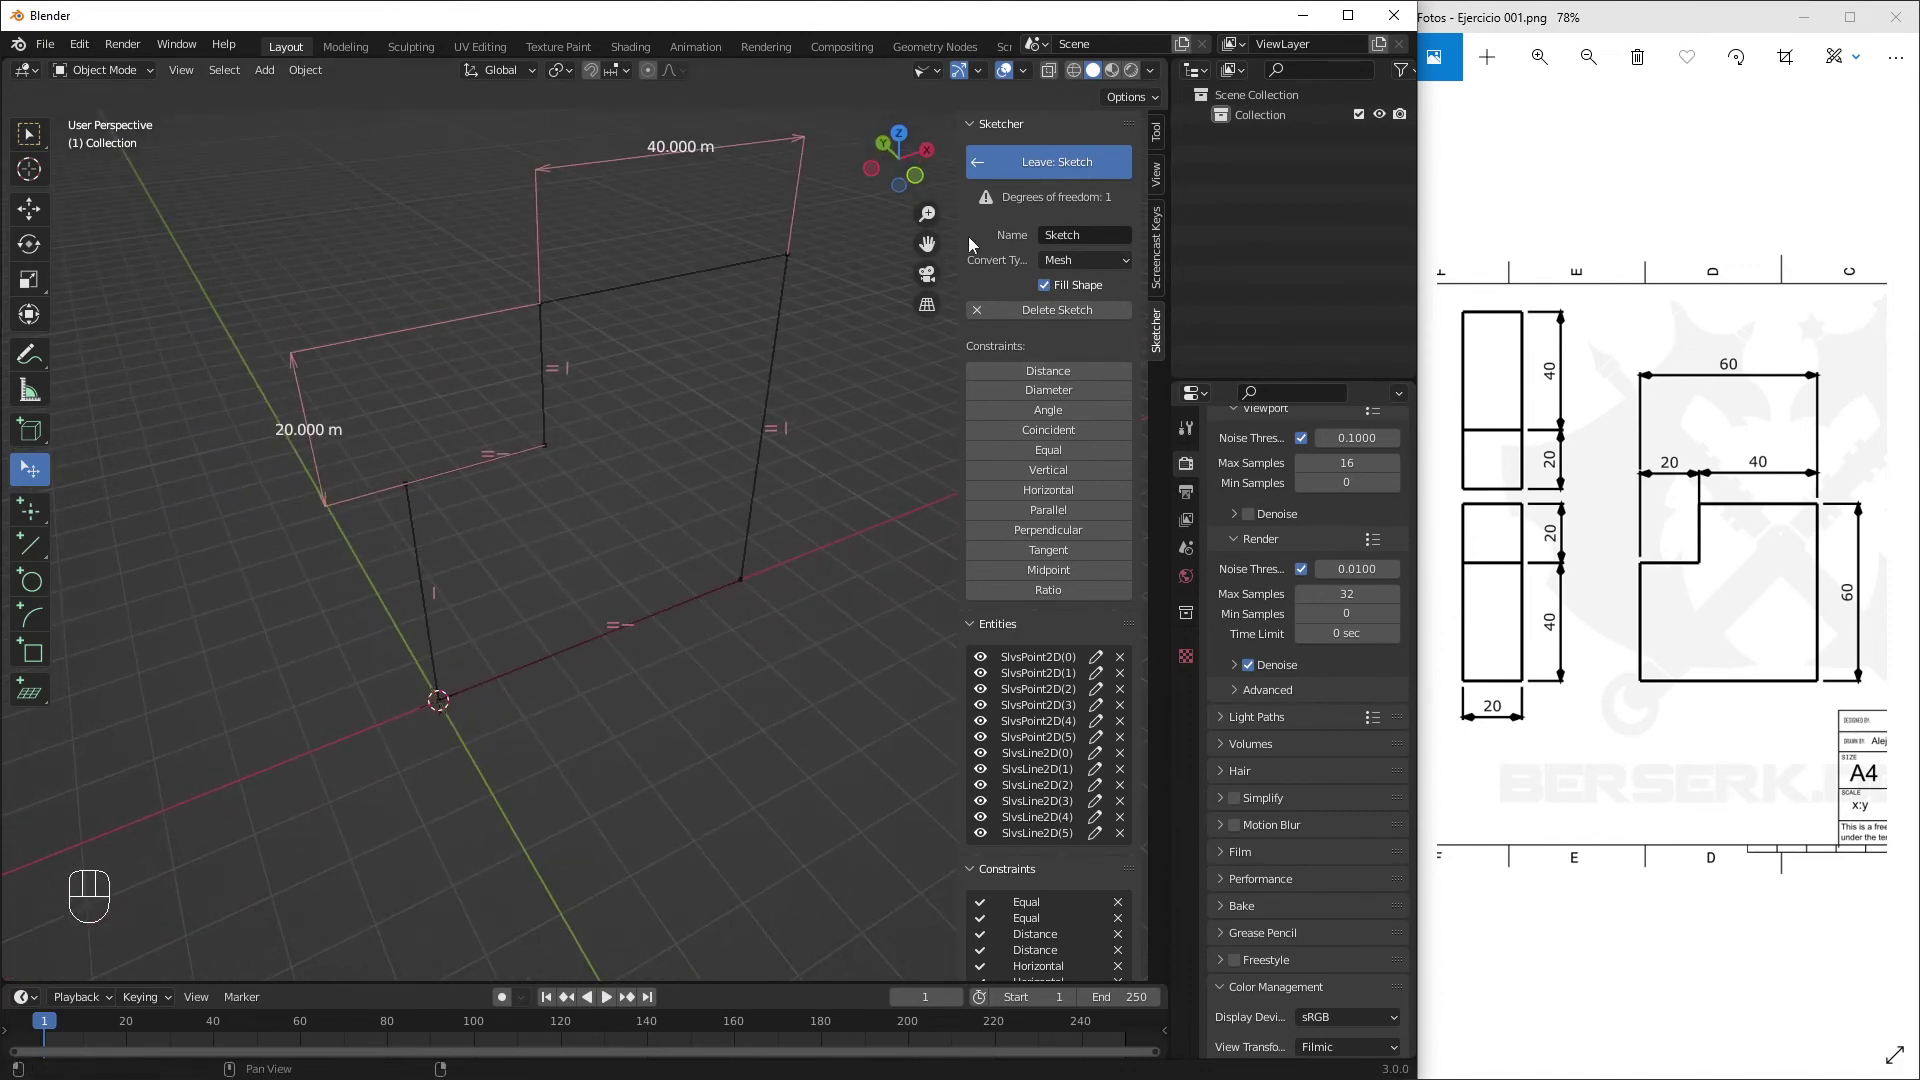
left_click_drag(801, 383, 809, 358)
left_click(677, 365)
left_click(1265, 143)
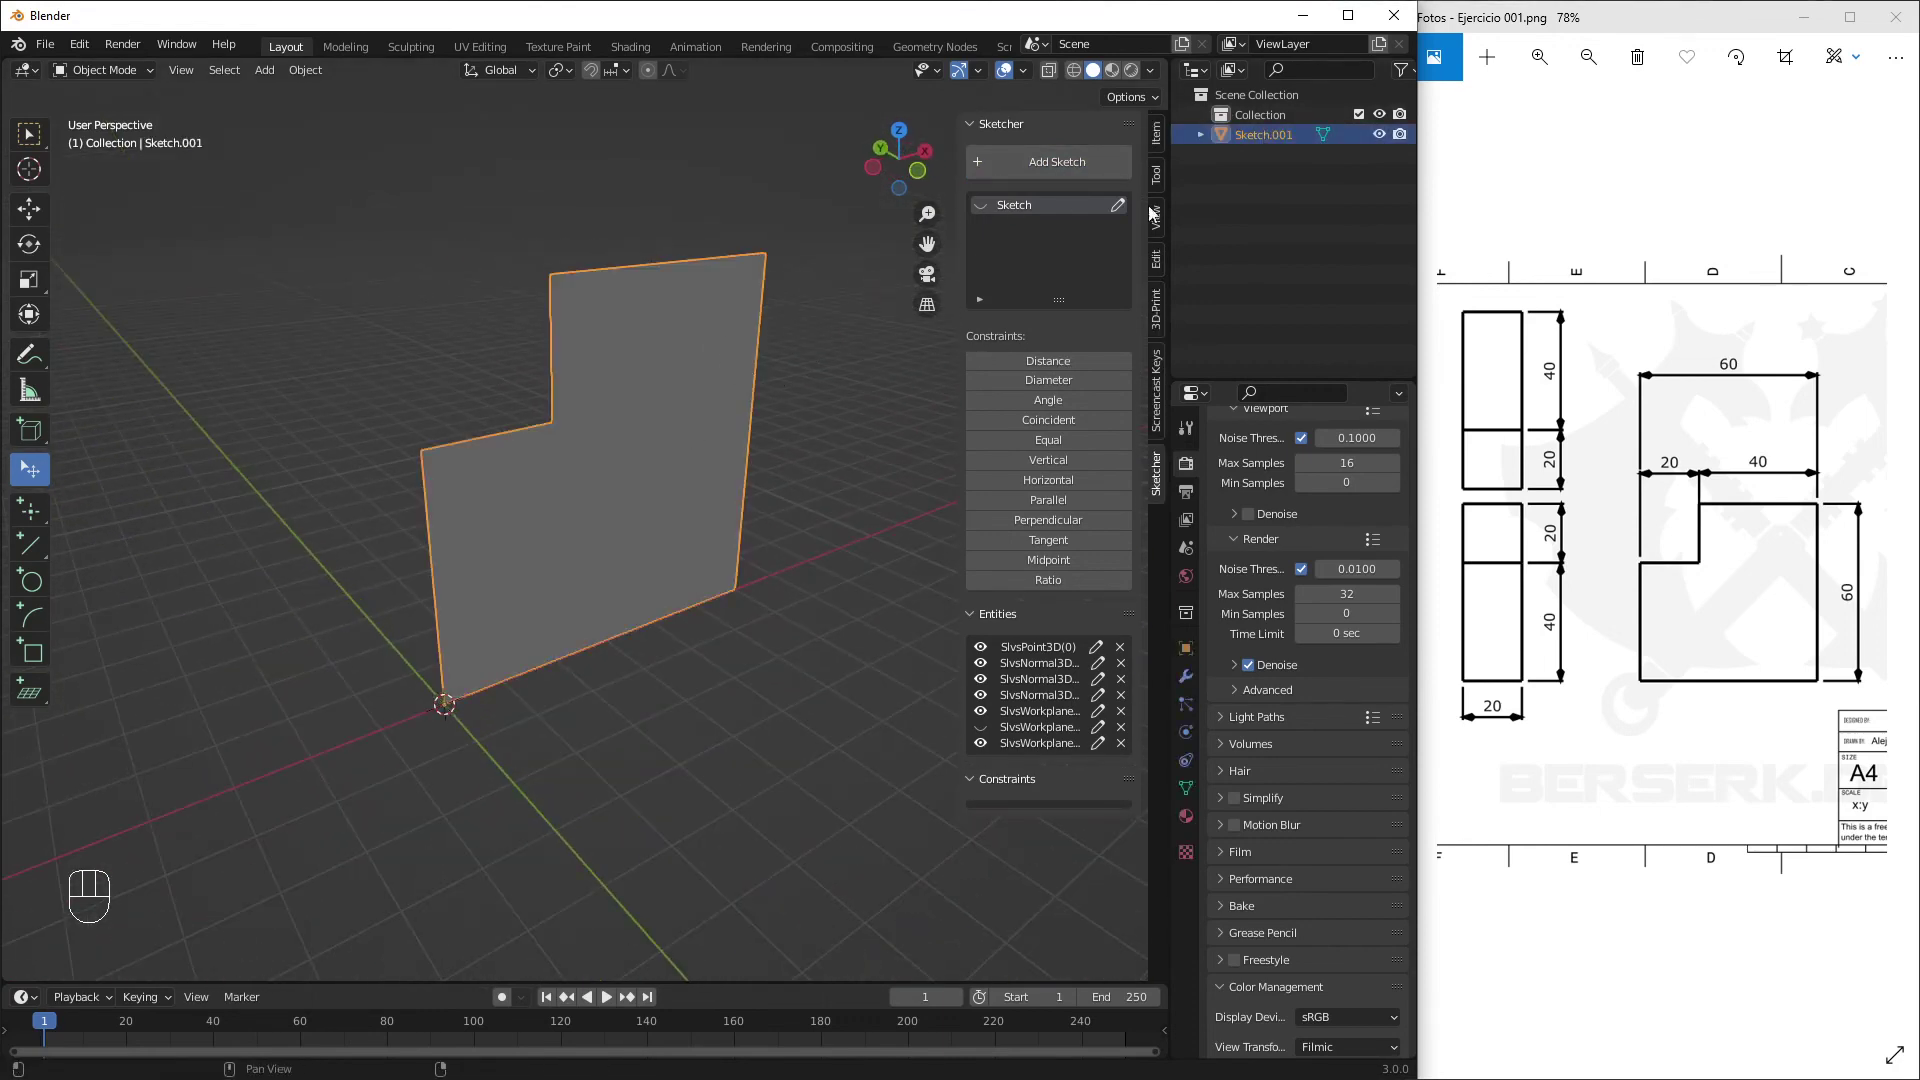
Inspect the L-shaped mesh Sketch.001 and show its Modifier Properties with an empty modifier stack
left_click(1242, 81)
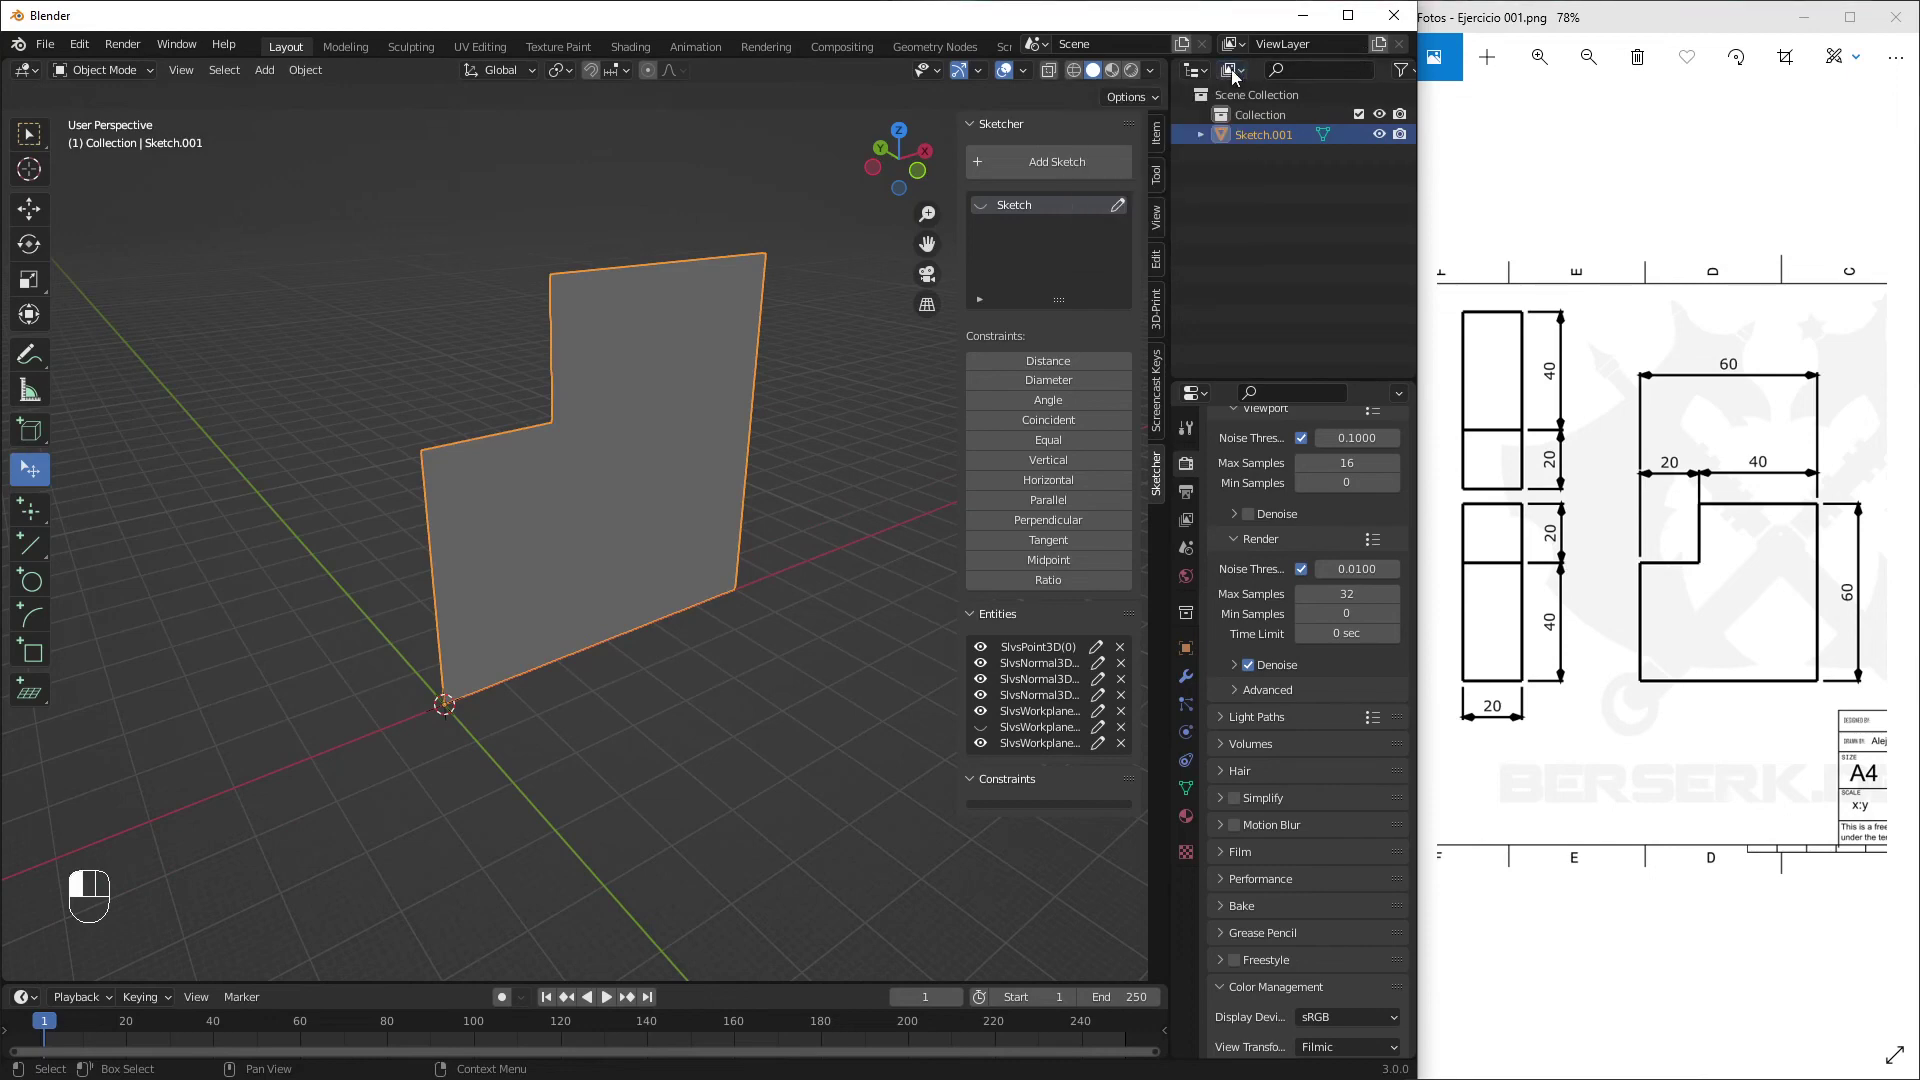
left_click_drag(1412, 81, 873, 311)
left_click(821, 412)
middle_click(666, 450)
left_click_drag(620, 464, 607, 470)
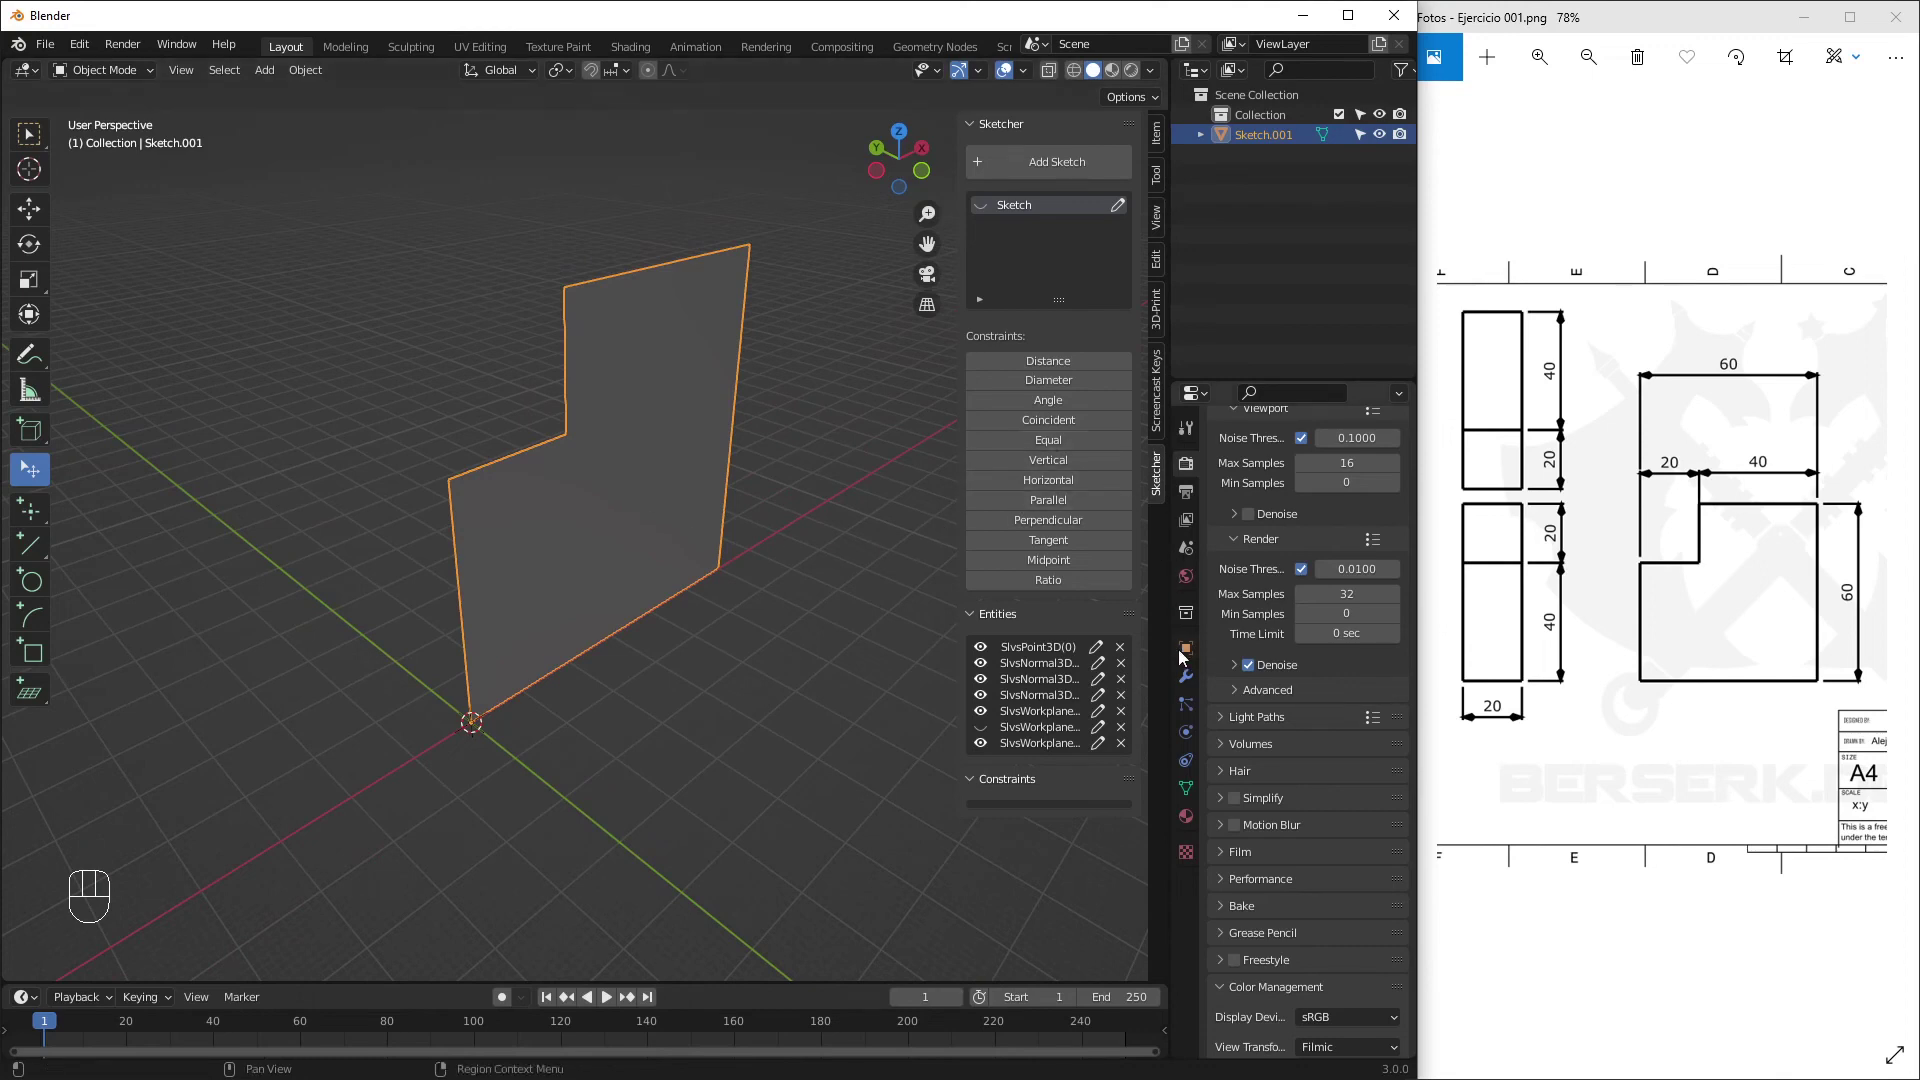
left_click(1188, 688)
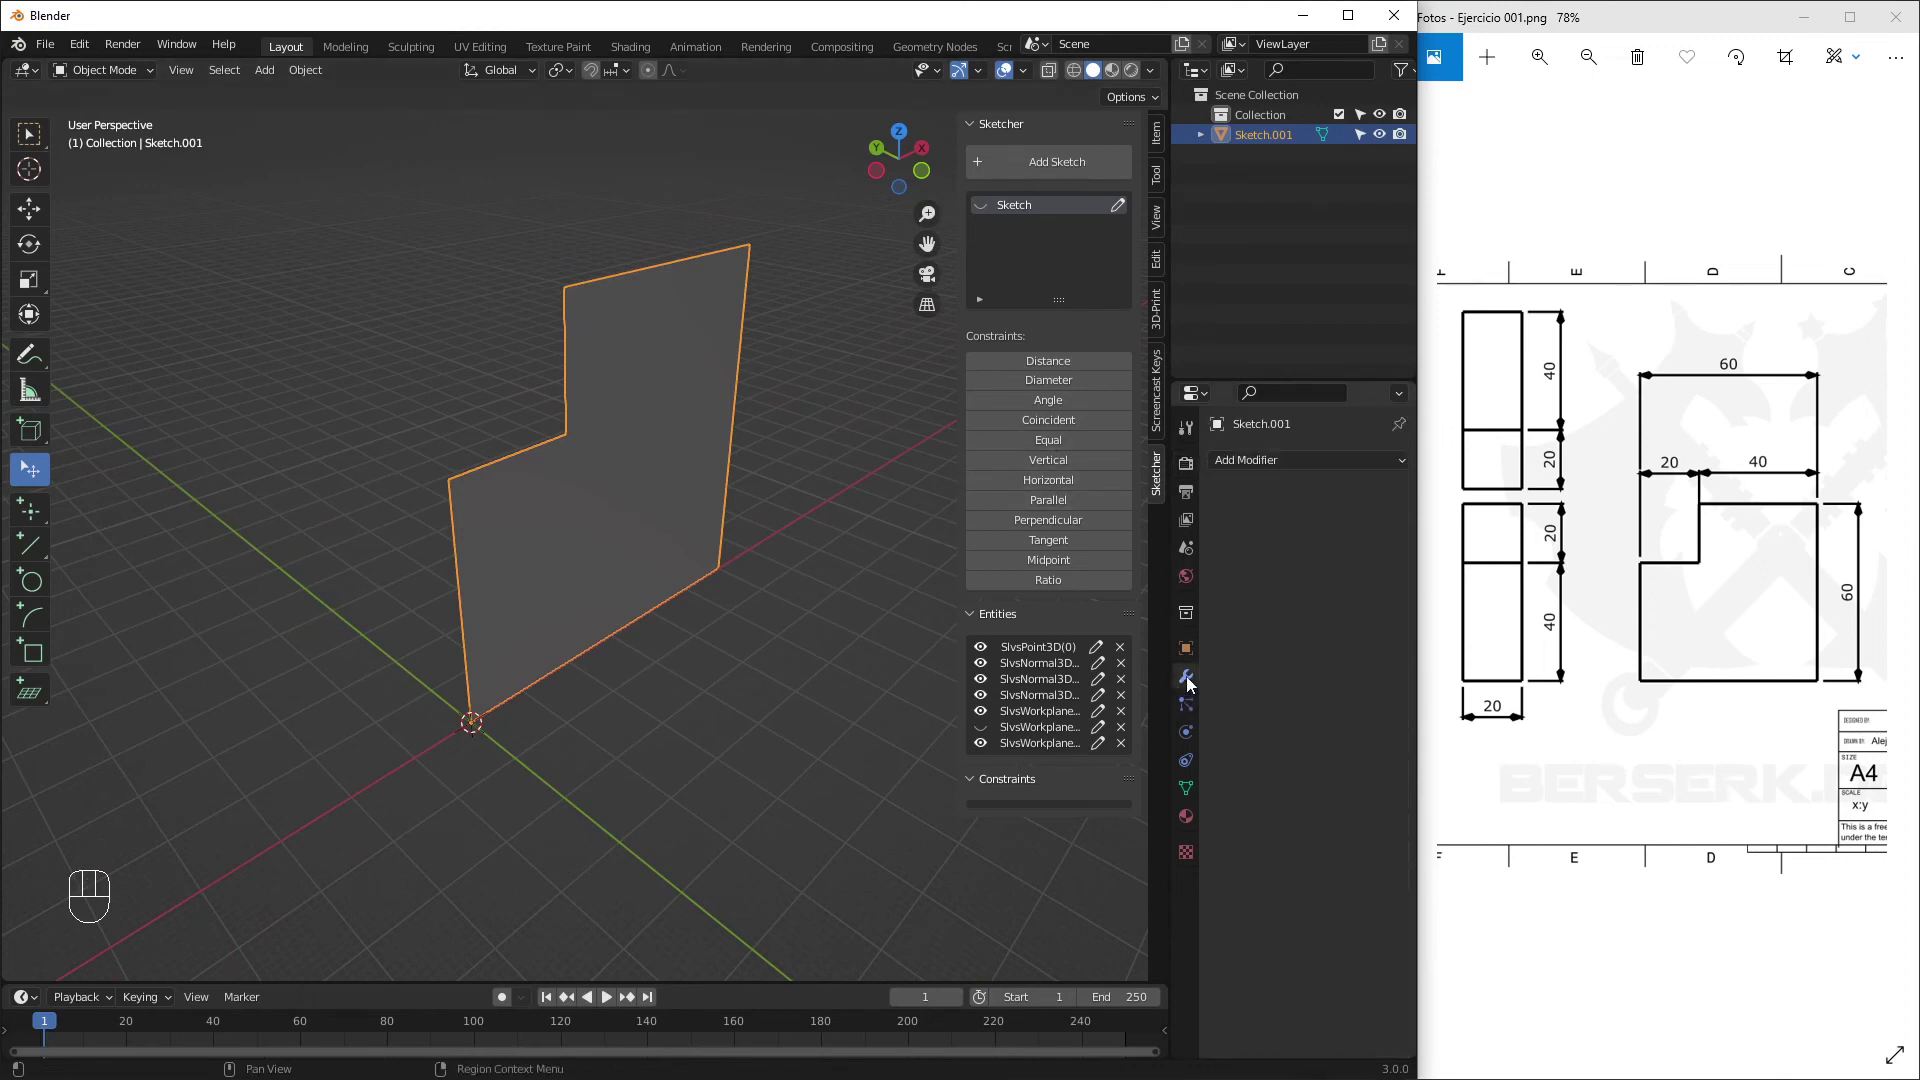